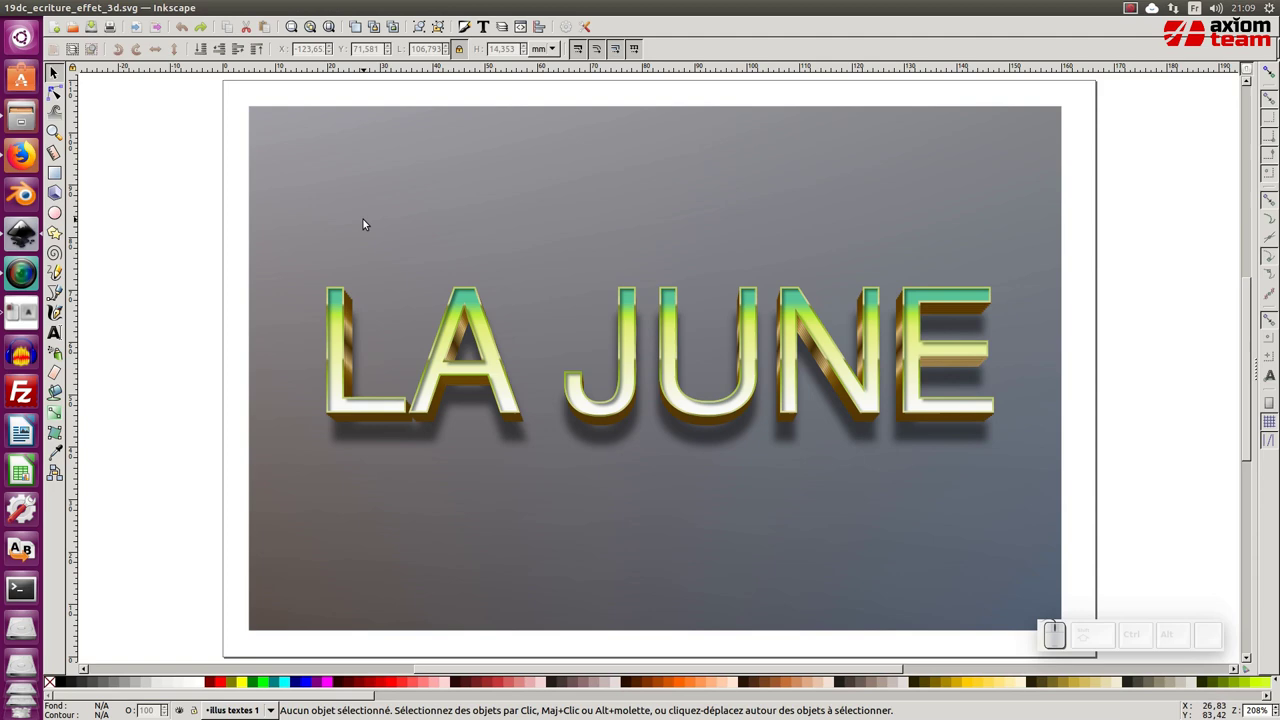
# Replace the LA JUNE text with 'Monnaie libre' so the 3D effect updates too.
pyautogui.press('KP_Subtract')
pyautogui.click(384, 317)
pyautogui.click(400, 344)
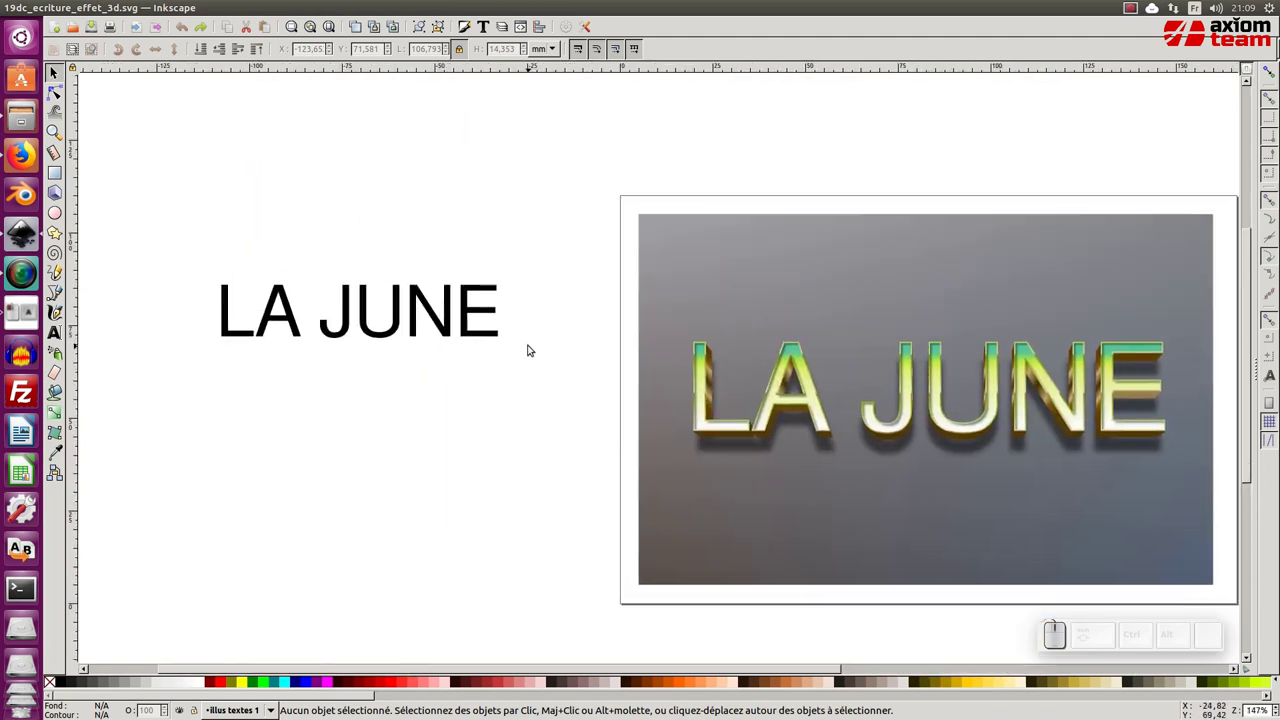
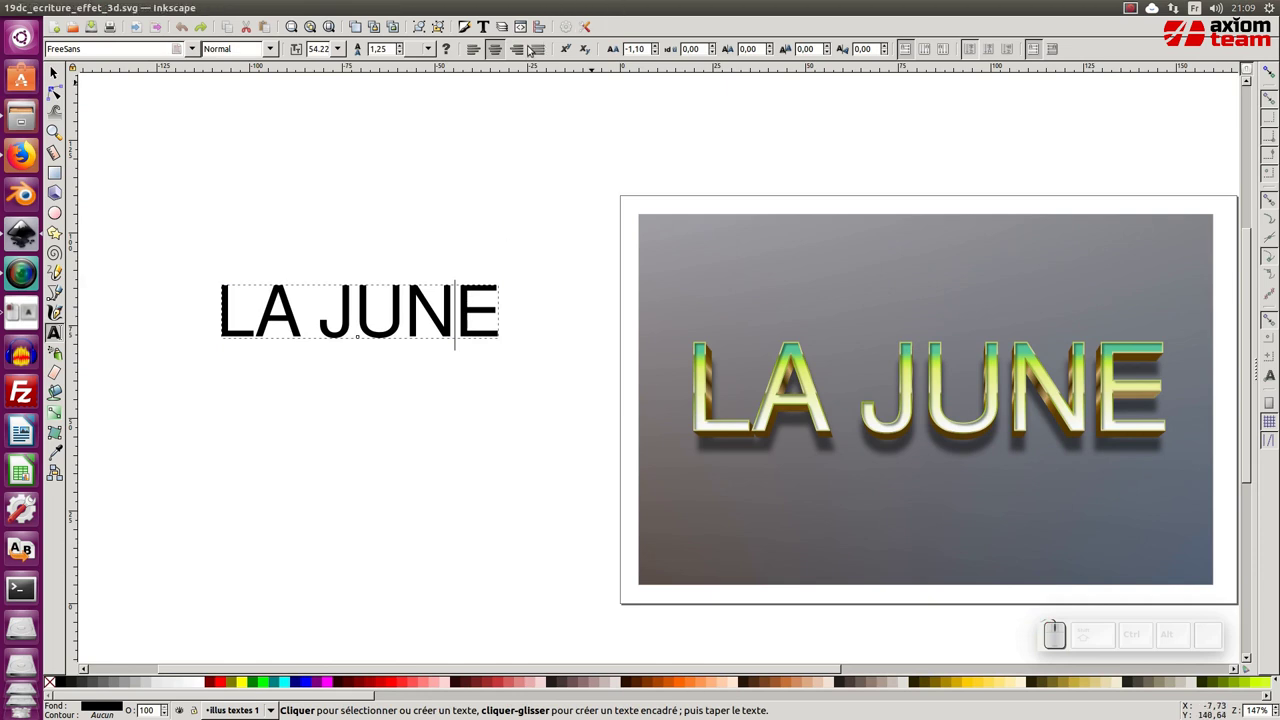
pyautogui.press('ctrl+a')
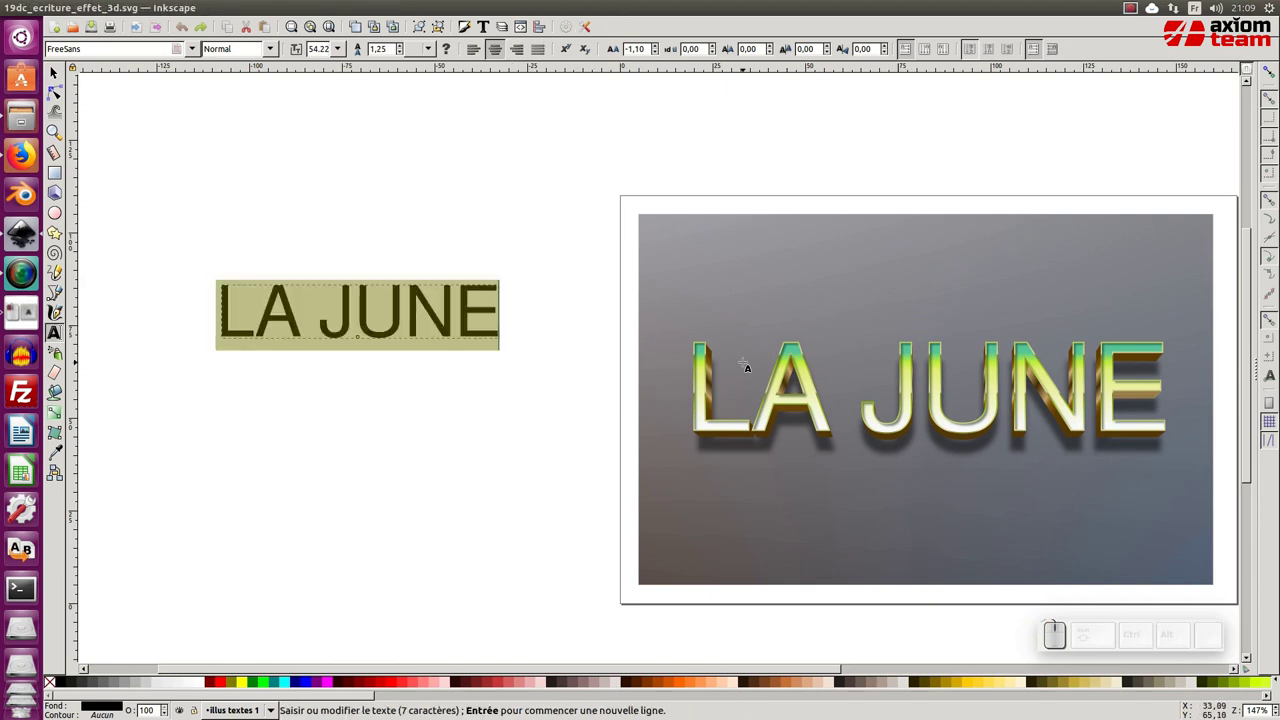
pyautogui.press('shift+space')
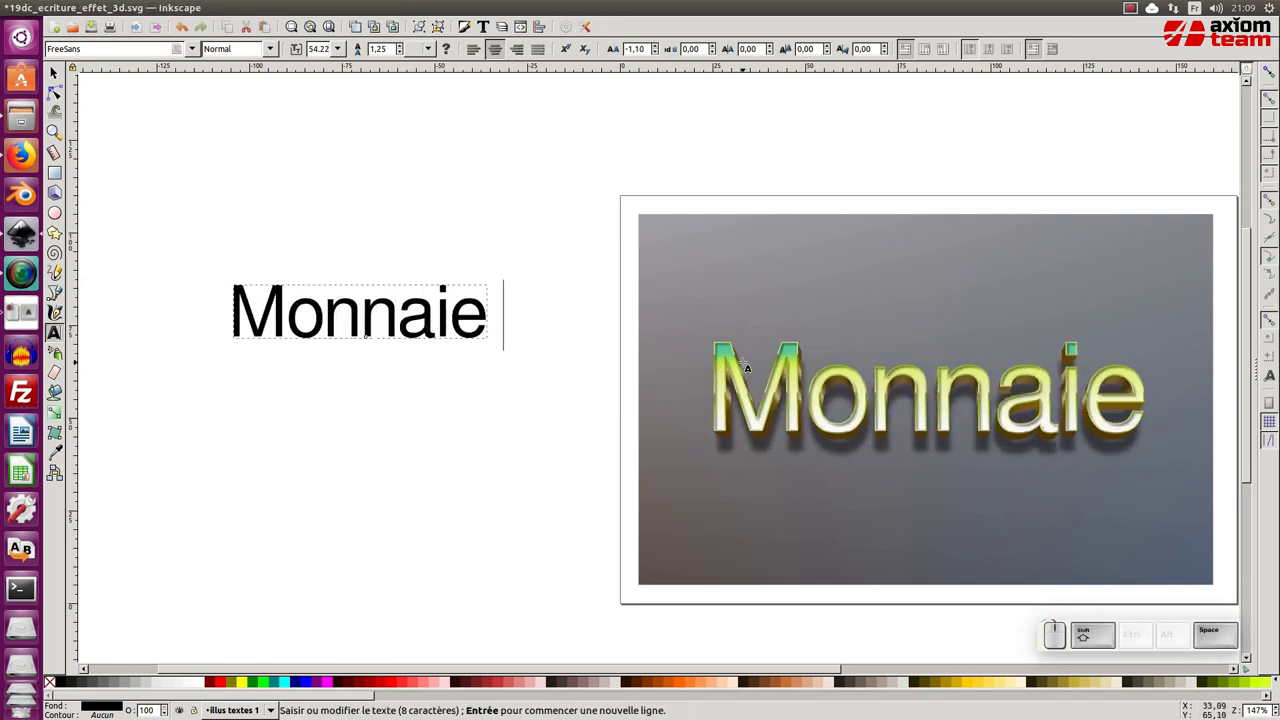
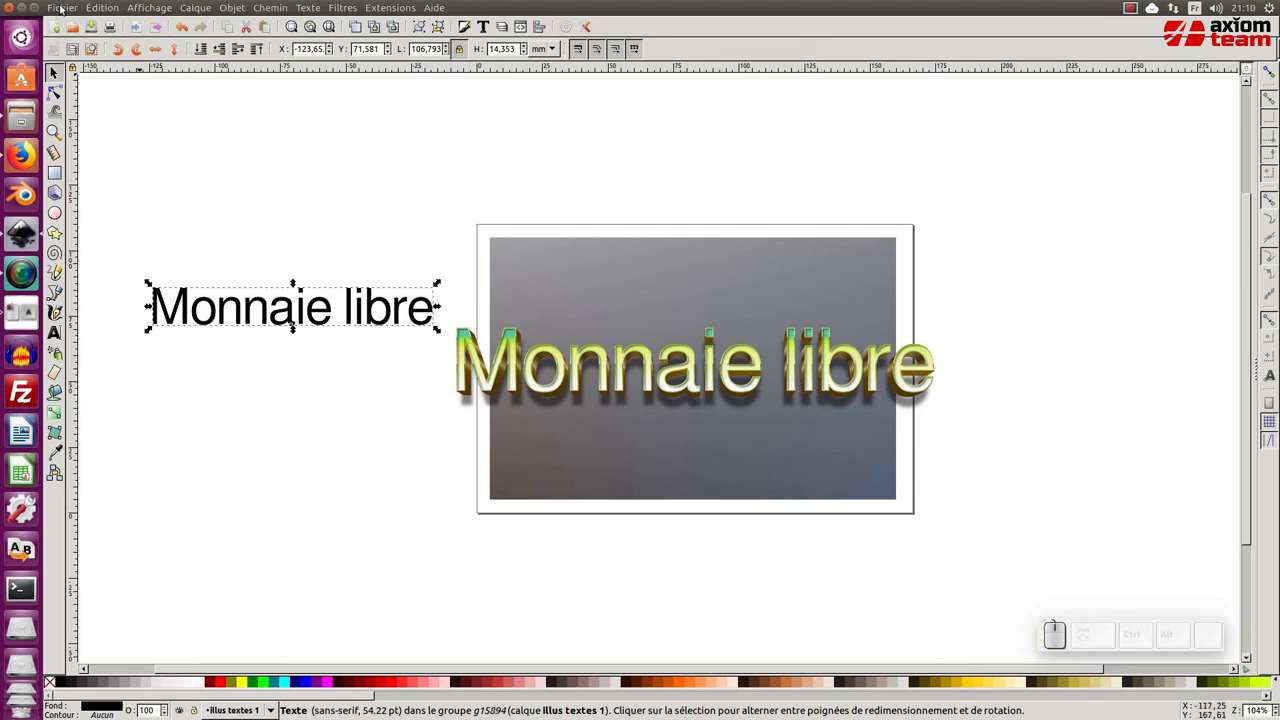
# Start a new document and import modele02.png from the Desktop as an embedded image.
pyautogui.click(62, 10)
pyautogui.click(61, 27)
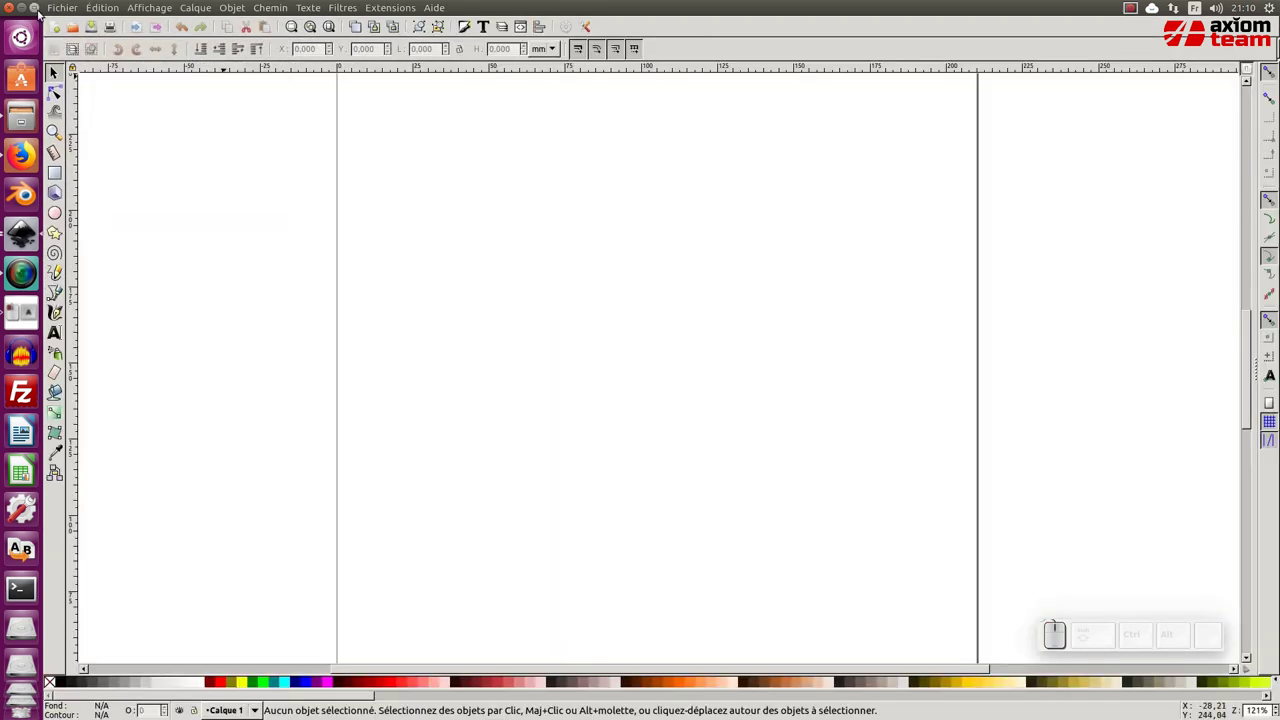
pyautogui.click(49, 2)
pyautogui.click(67, 8)
pyautogui.click(117, 159)
pyautogui.click(542, 292)
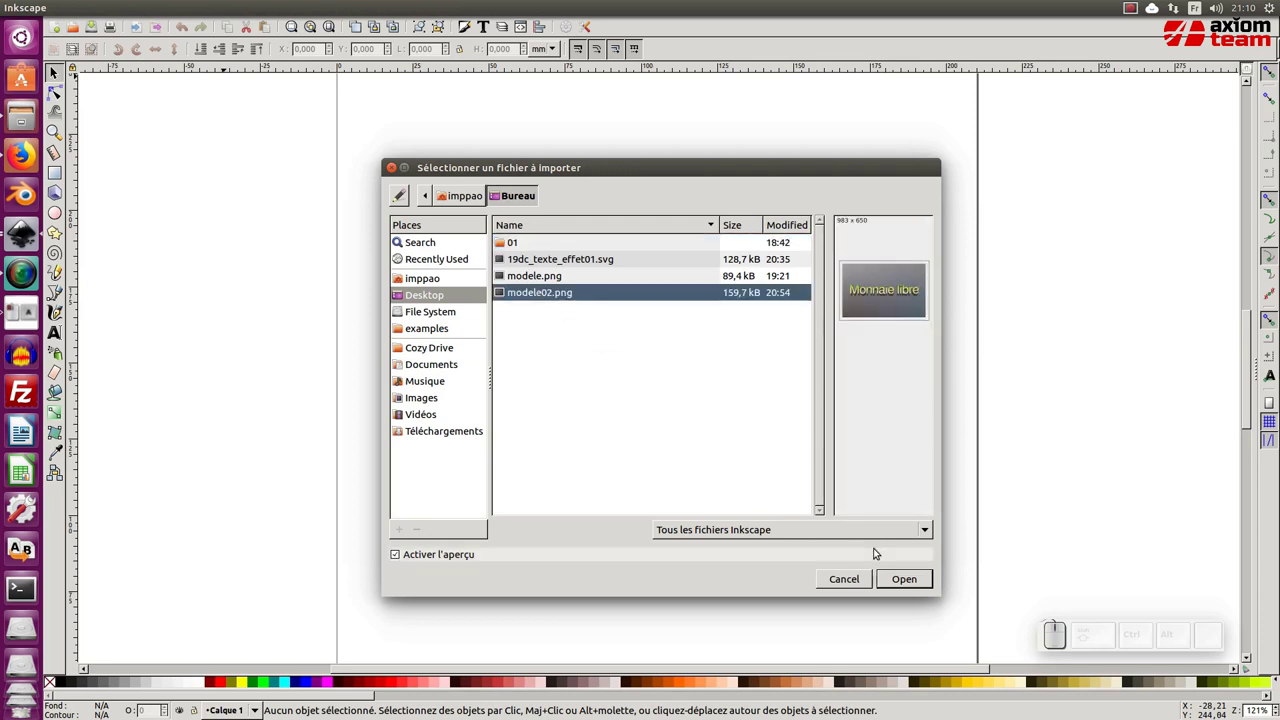
pyautogui.click(898, 581)
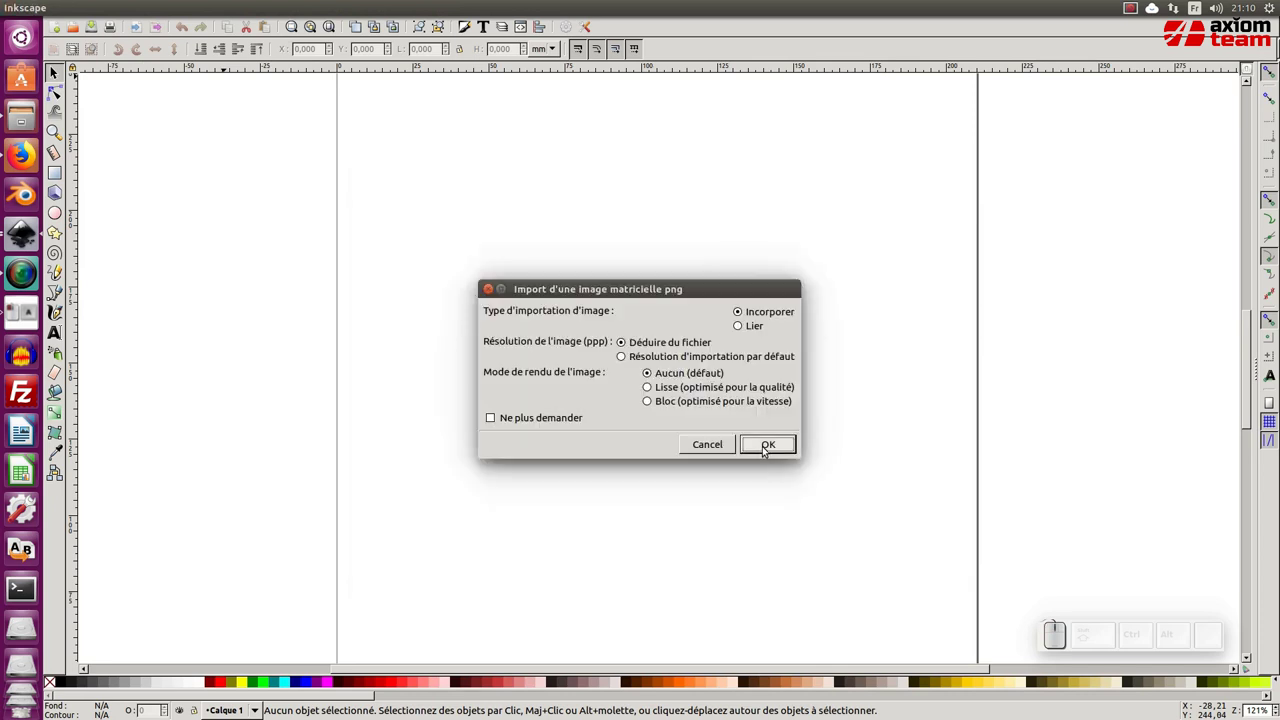
pyautogui.click(764, 447)
# Place the imported model image on the page and rename its layer 'Modele'.
pyautogui.click(756, 440)
pyautogui.click(285, 210)
pyautogui.click(522, 218)
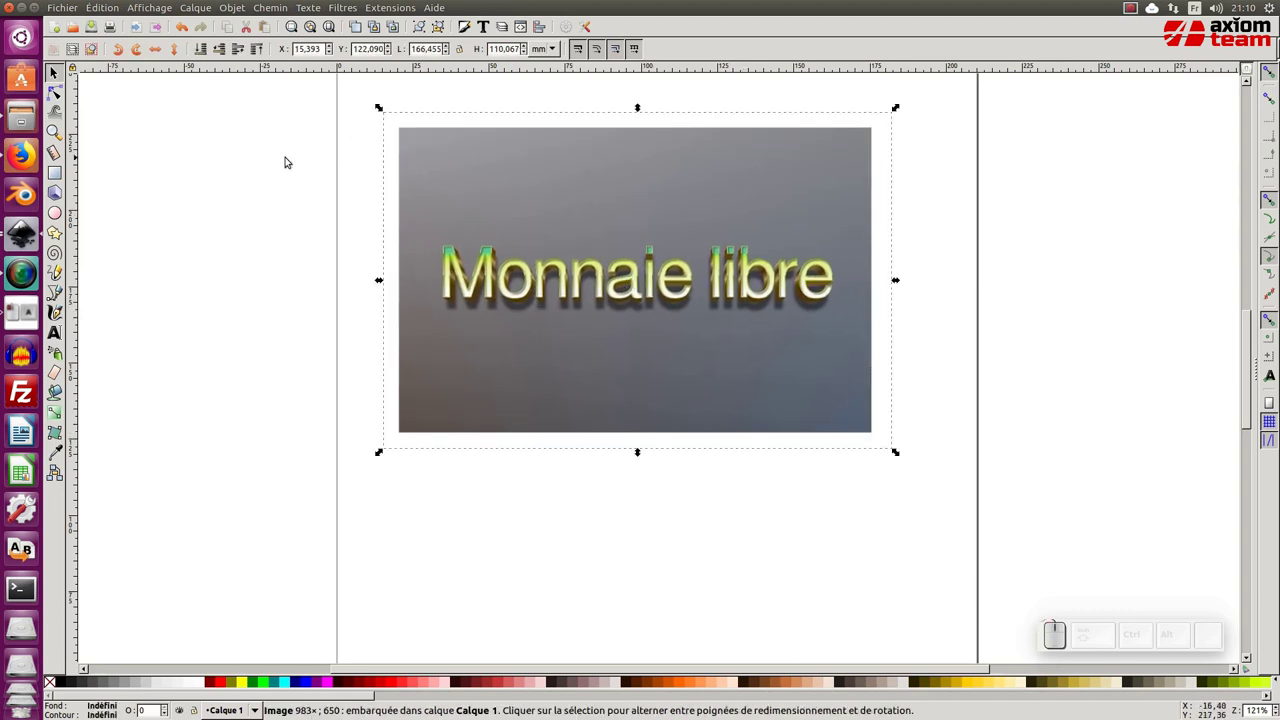
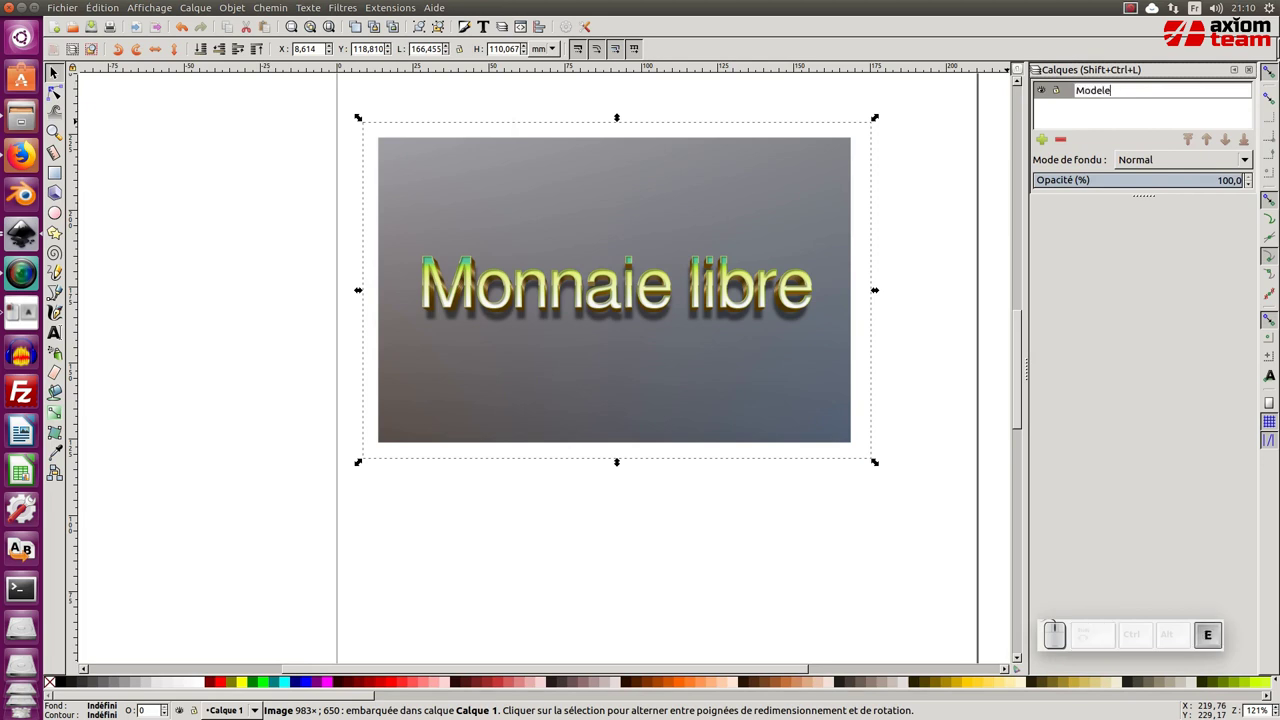
# Lock the Modele layer and add a new layer named 'Texte effet 02' above it.
pyautogui.press('Return')
pyautogui.click(1059, 93)
pyautogui.click(1047, 140)
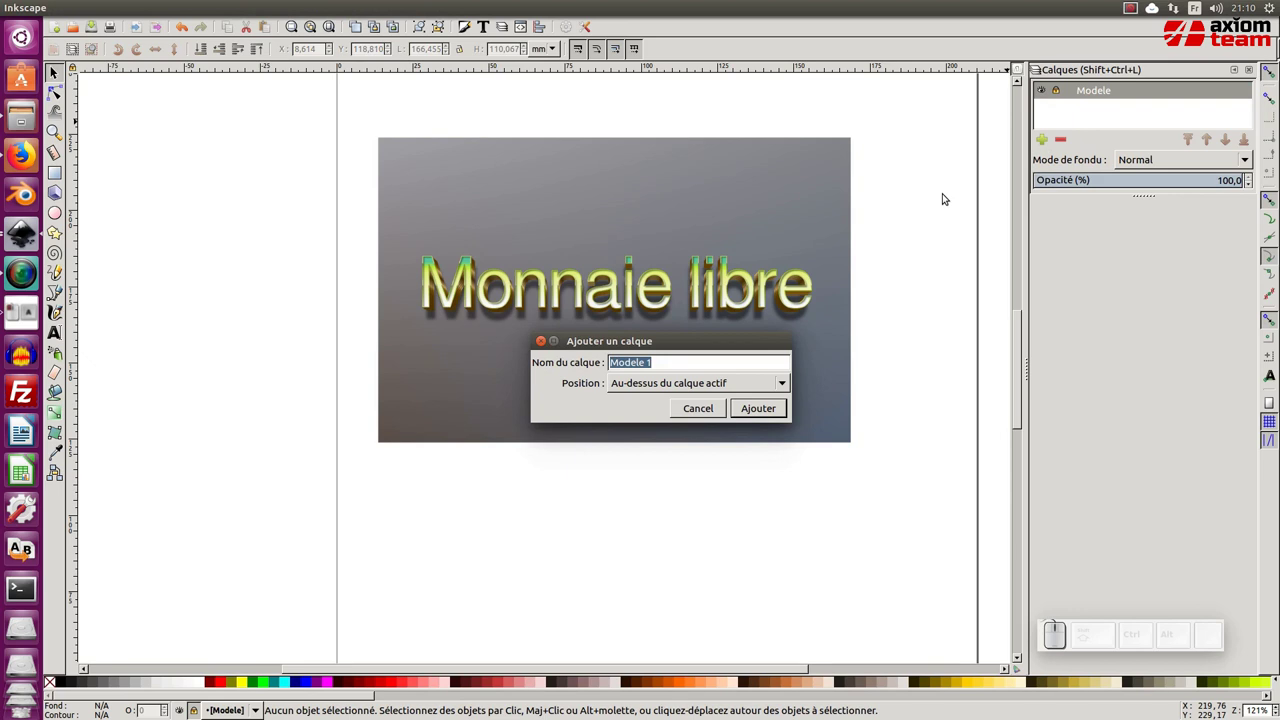
pyautogui.press('shift+BackSpace')
pyautogui.press('space')
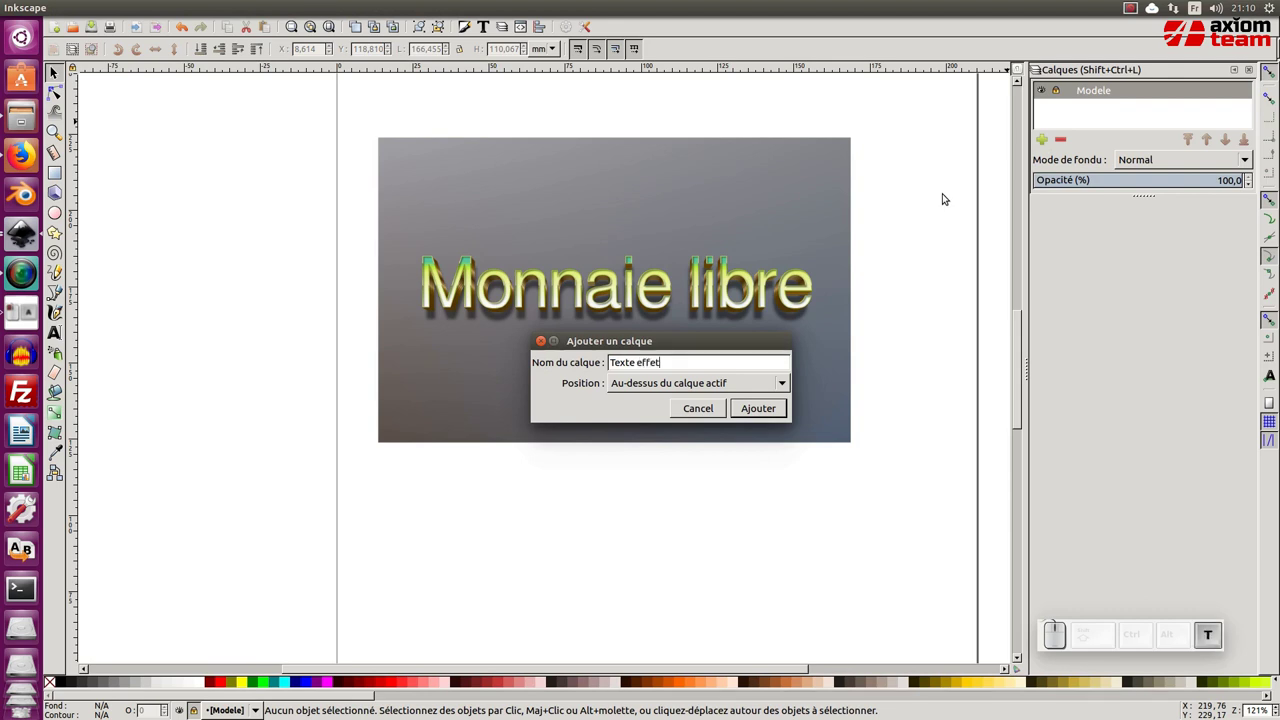
pyautogui.press('space')
pyautogui.press('KP_0')
pyautogui.press('KP_2')
pyautogui.press('KP_Enter')
pyautogui.click(768, 263)
pyautogui.click(409, 339)
pyautogui.click(532, 356)
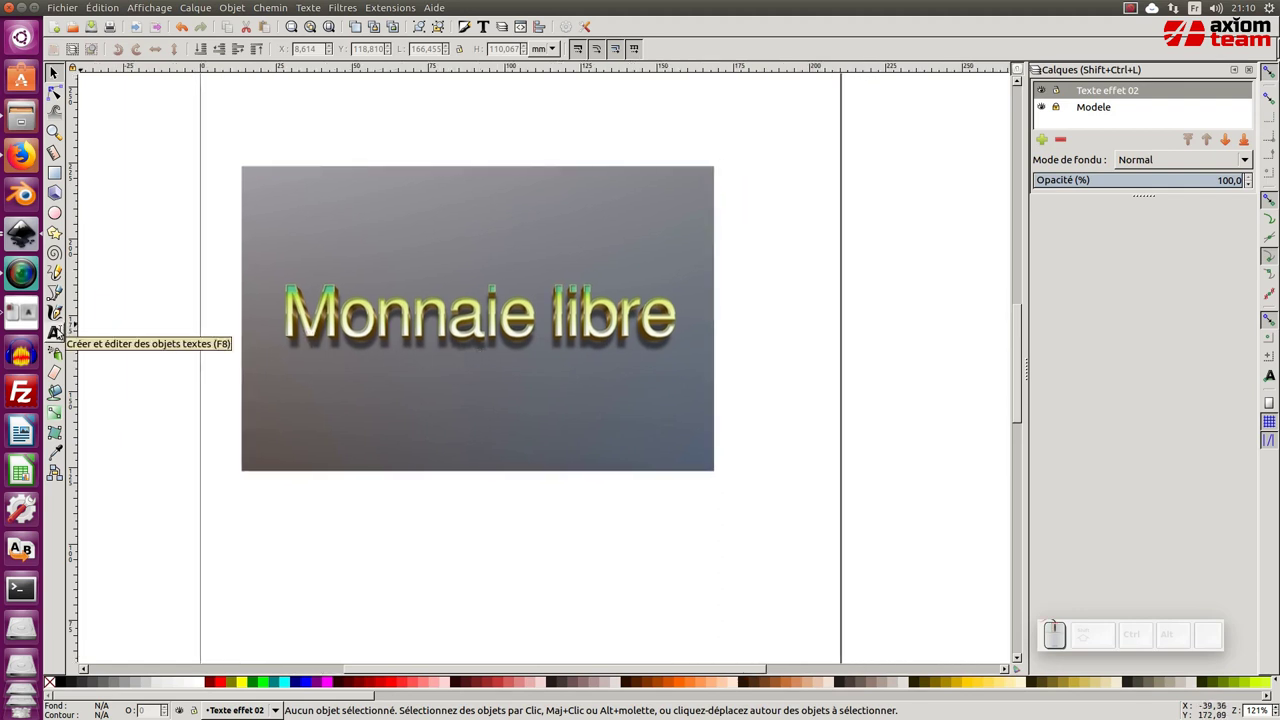
# Write black 'Monnaie libre' text at size 30 below the model and enlarge it to about 41 pt.
pyautogui.click(60, 334)
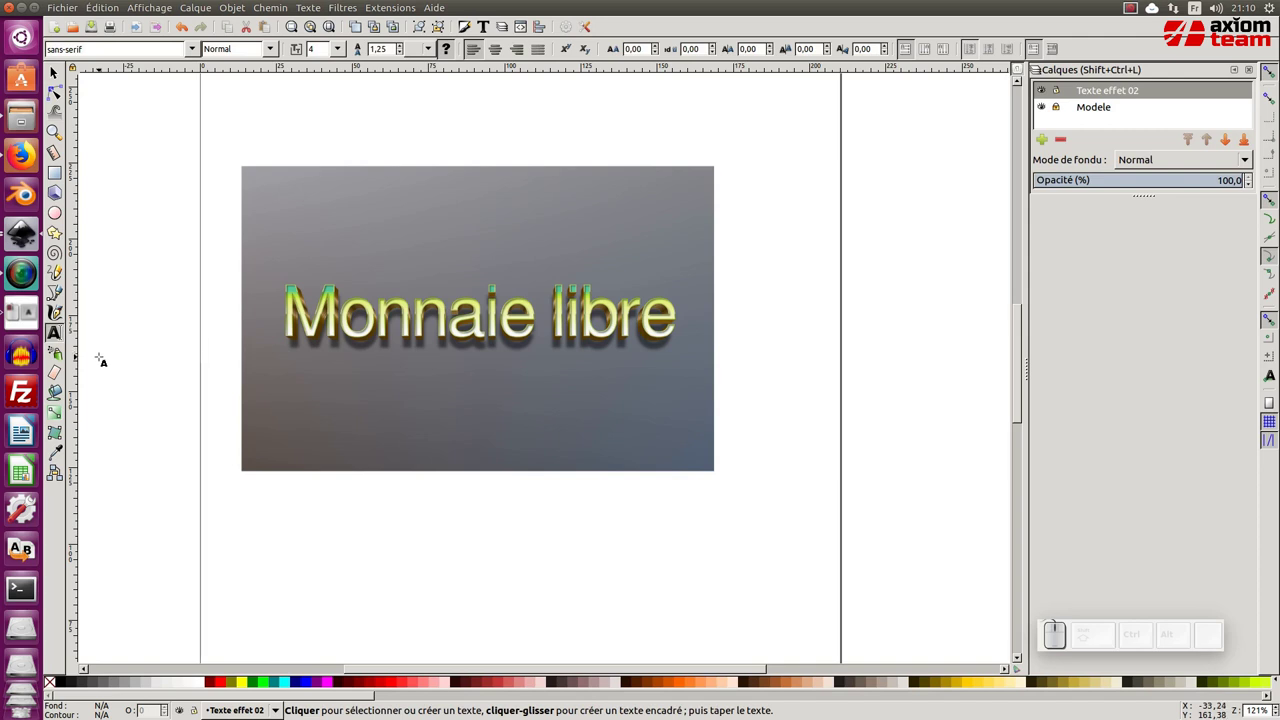
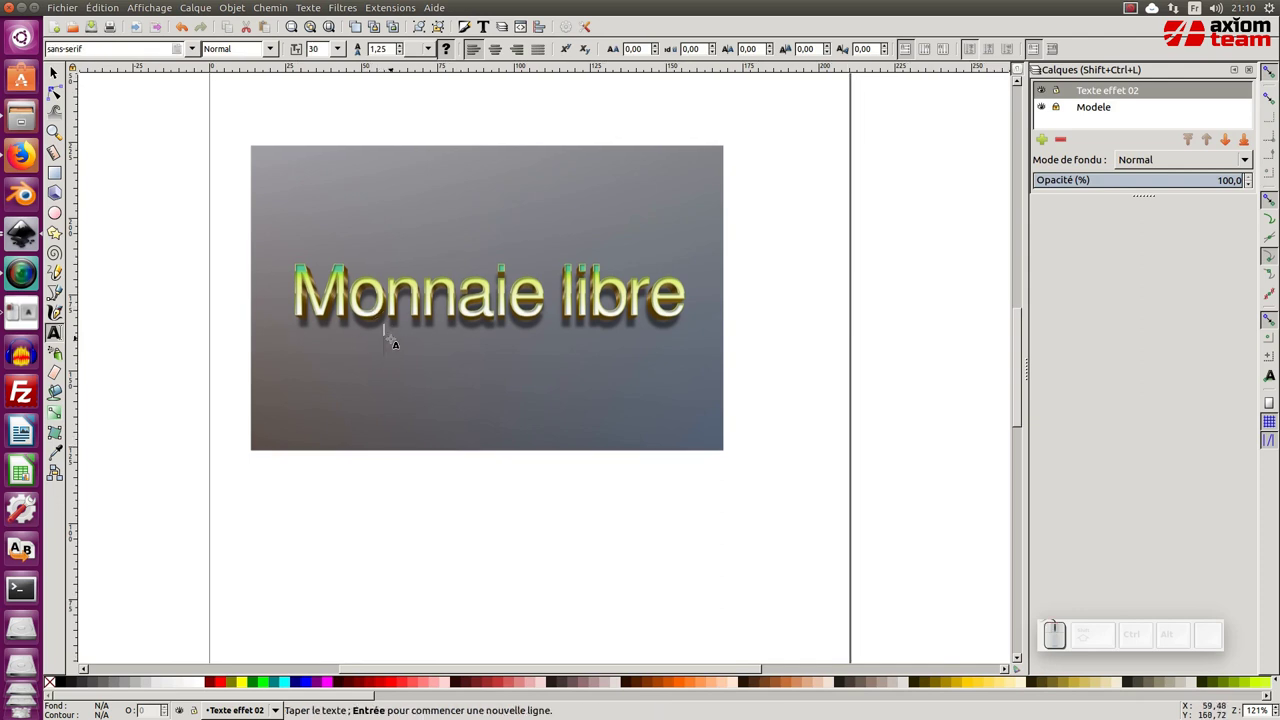
pyautogui.press('shift+space')
pyautogui.press('shift+BackSpace')
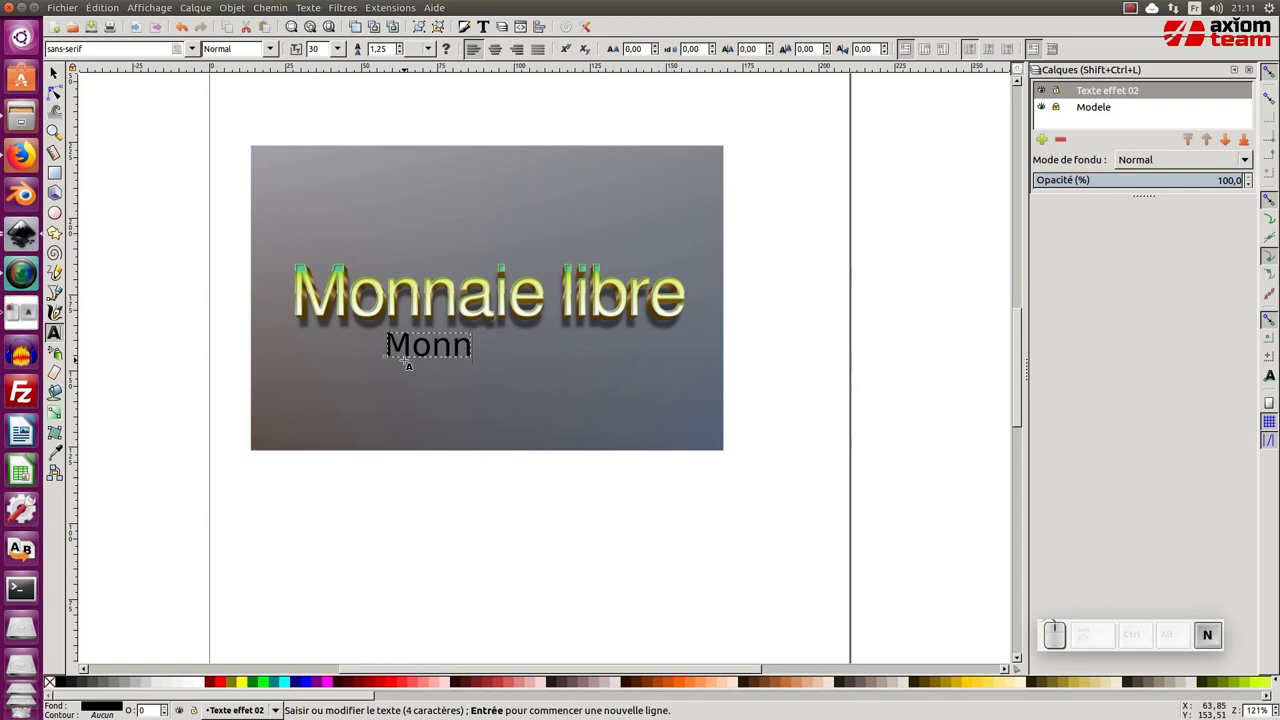
pyautogui.press('space')
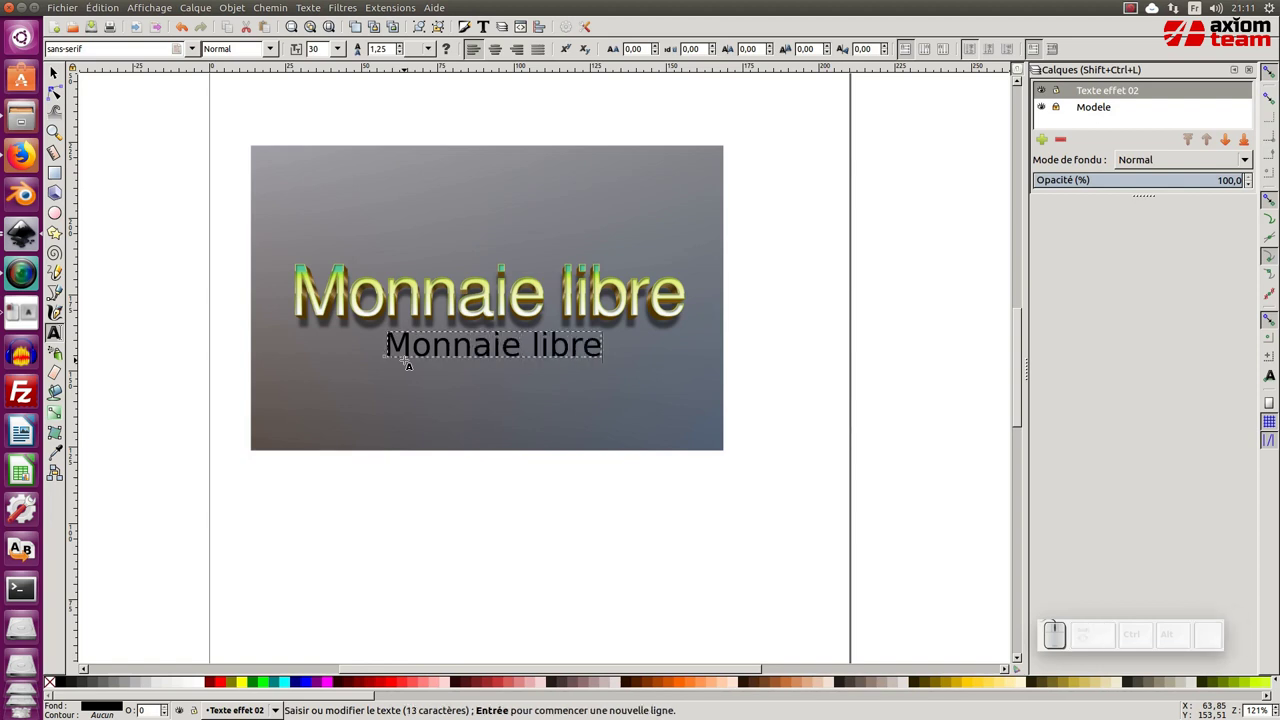
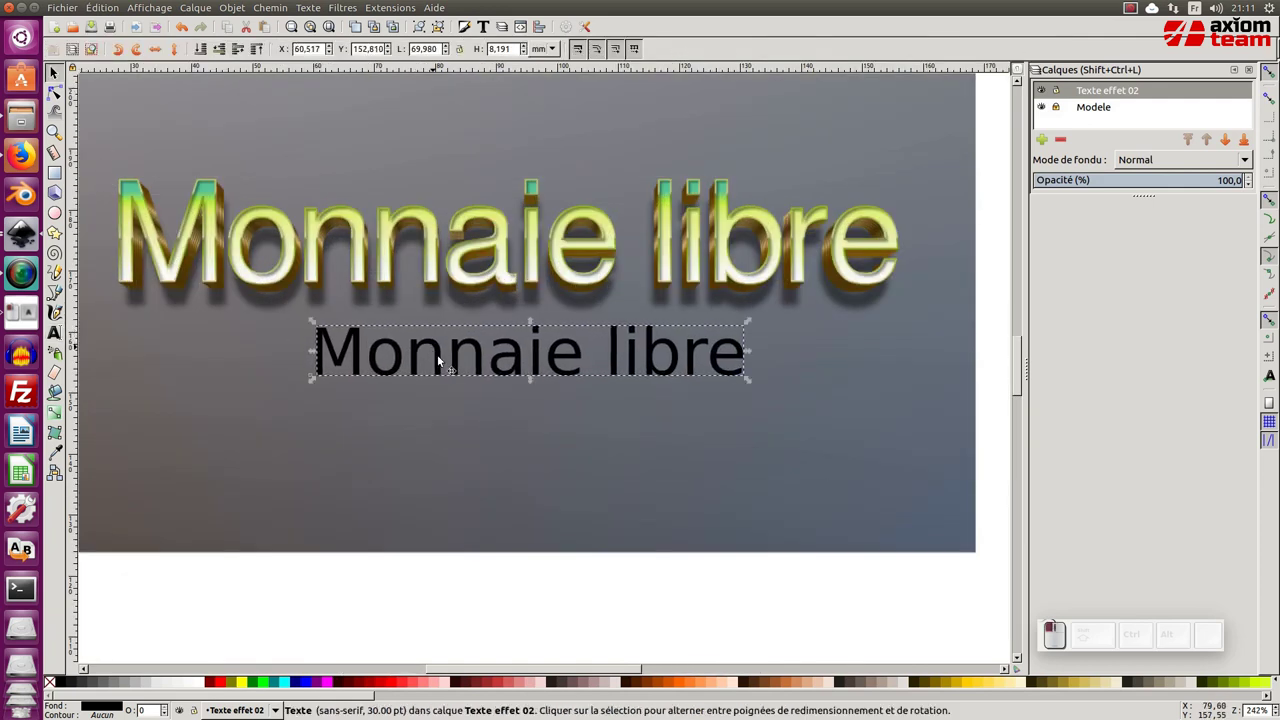
pyautogui.moveTo(534, 386); pyautogui.dragTo(515, 406)
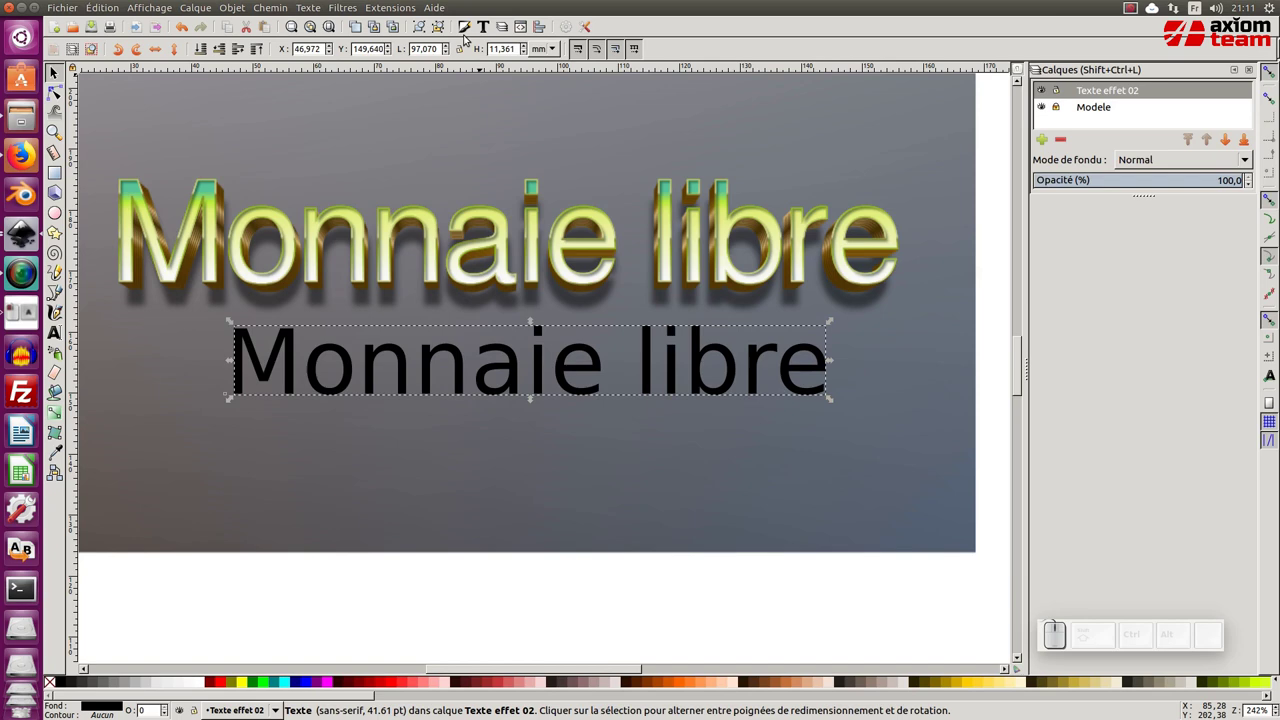
# Clone the text over the model lettering and fill it with green sampled from the model.
pyautogui.click(468, 29)
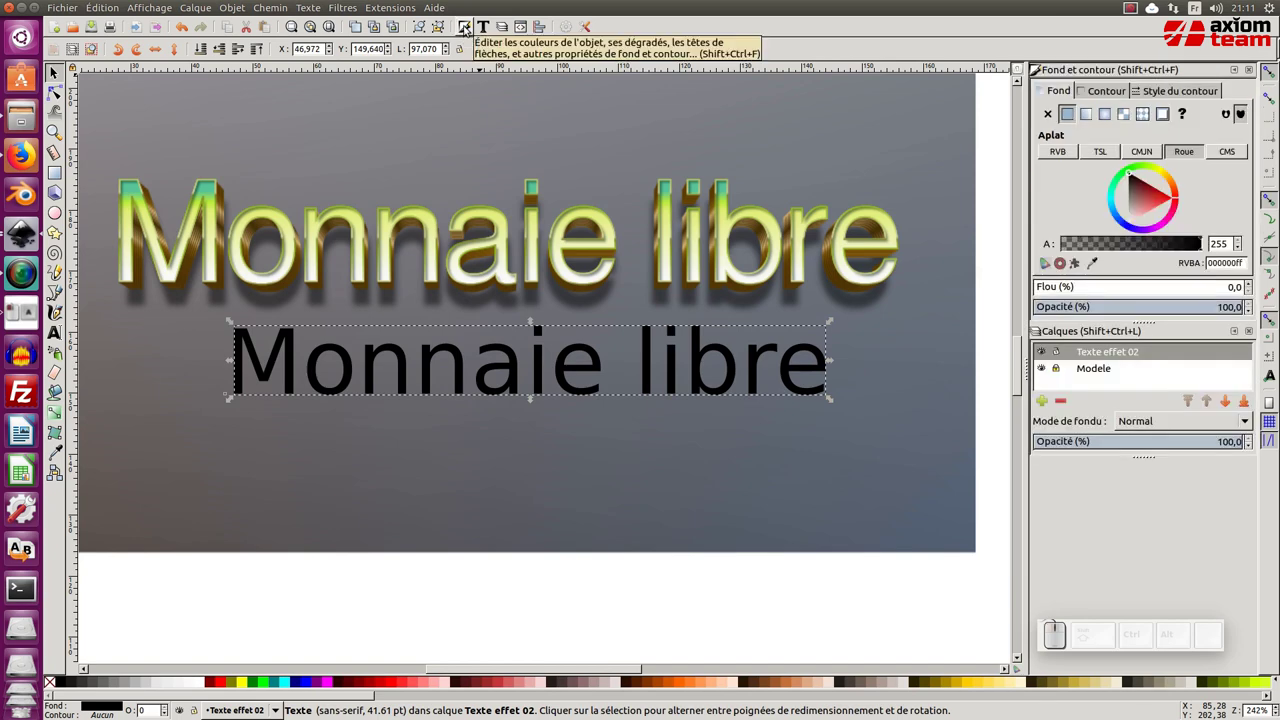
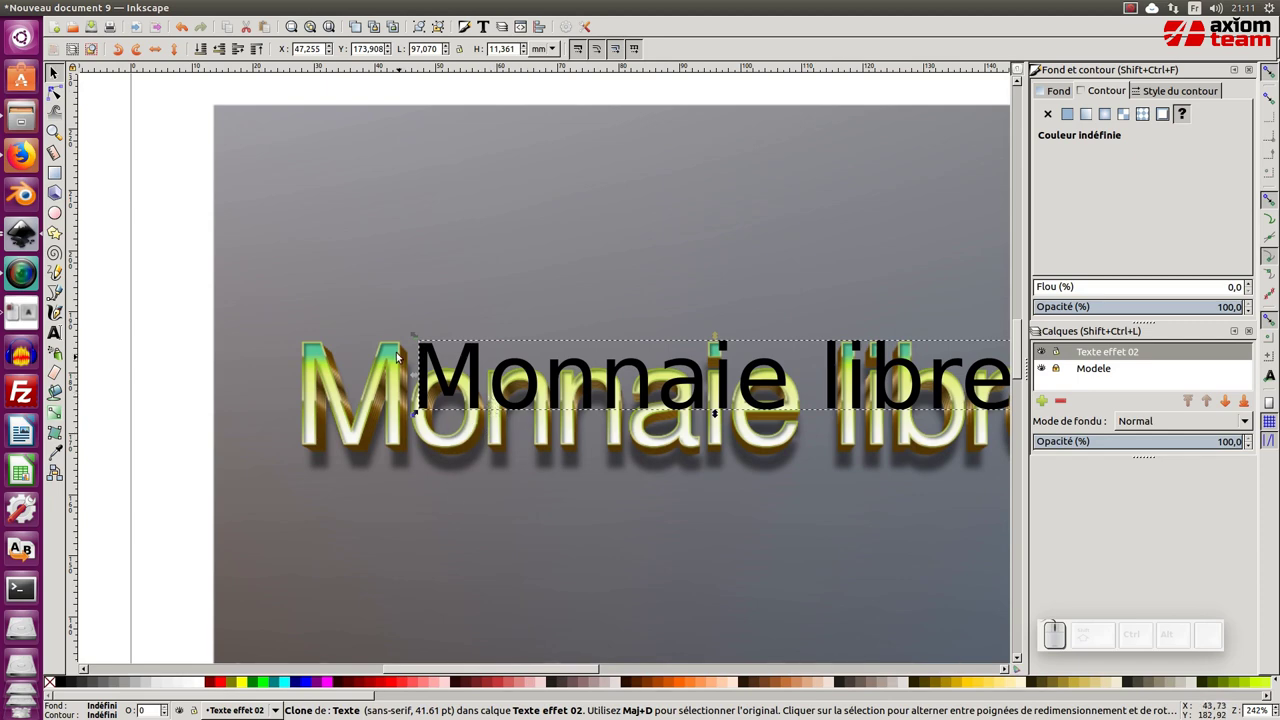
pyautogui.click(403, 350)
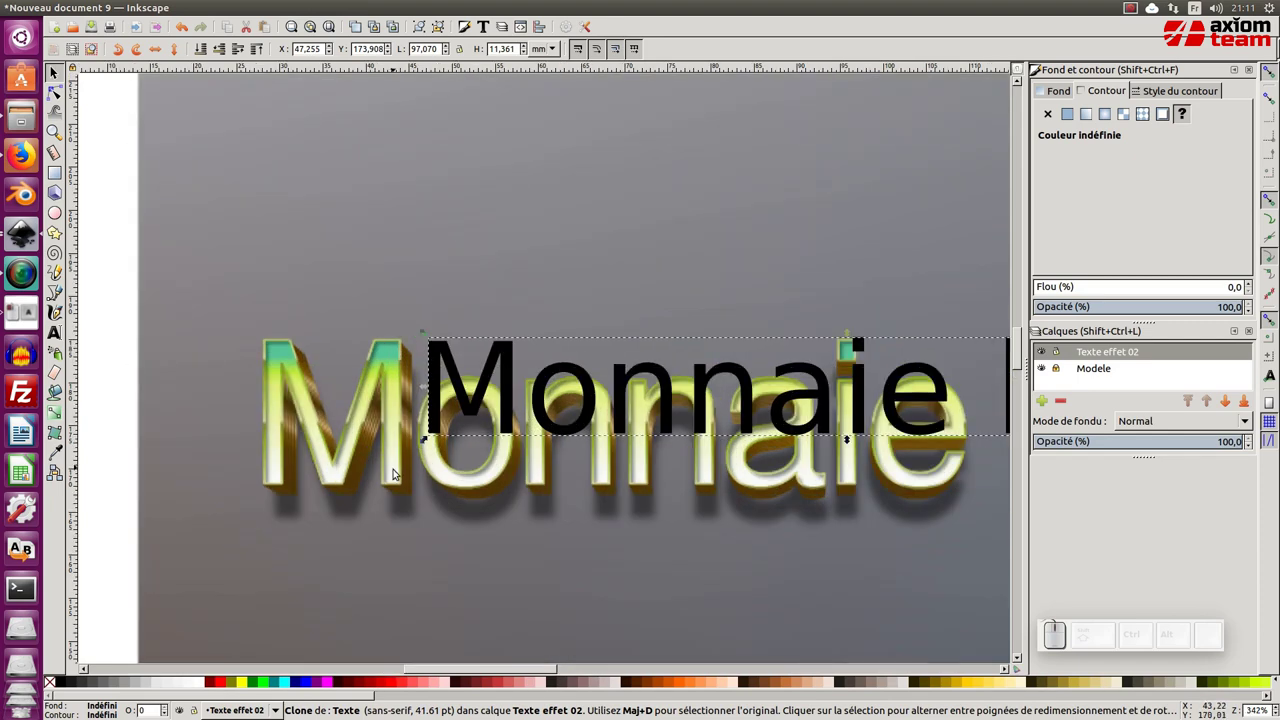
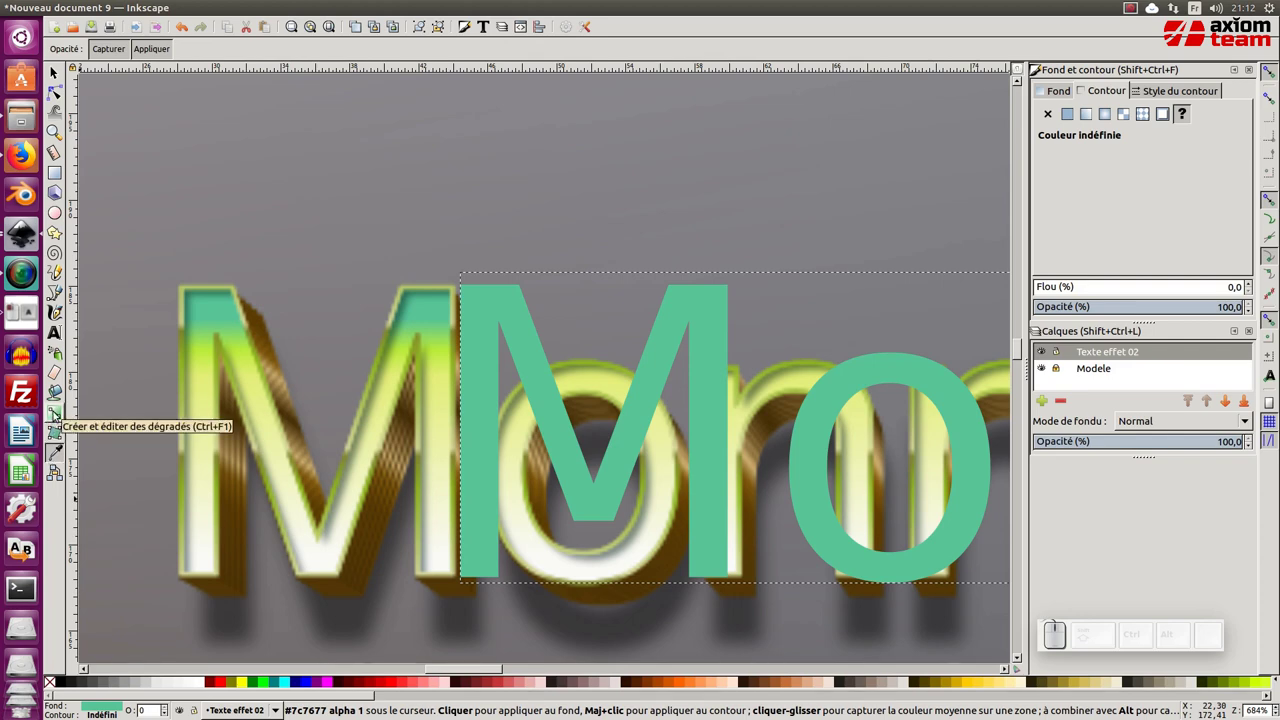
# Give the clone a vertical linear fill gradient from green through yellow-green to cream.
pyautogui.press('g')
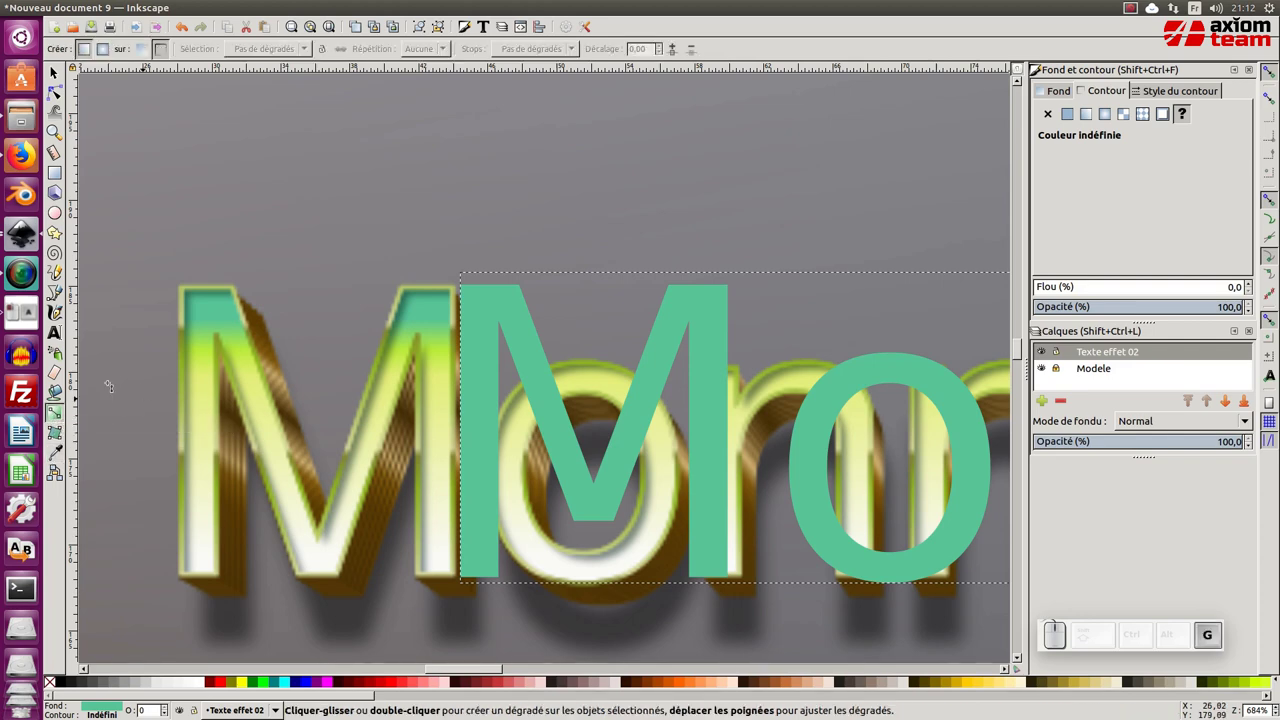
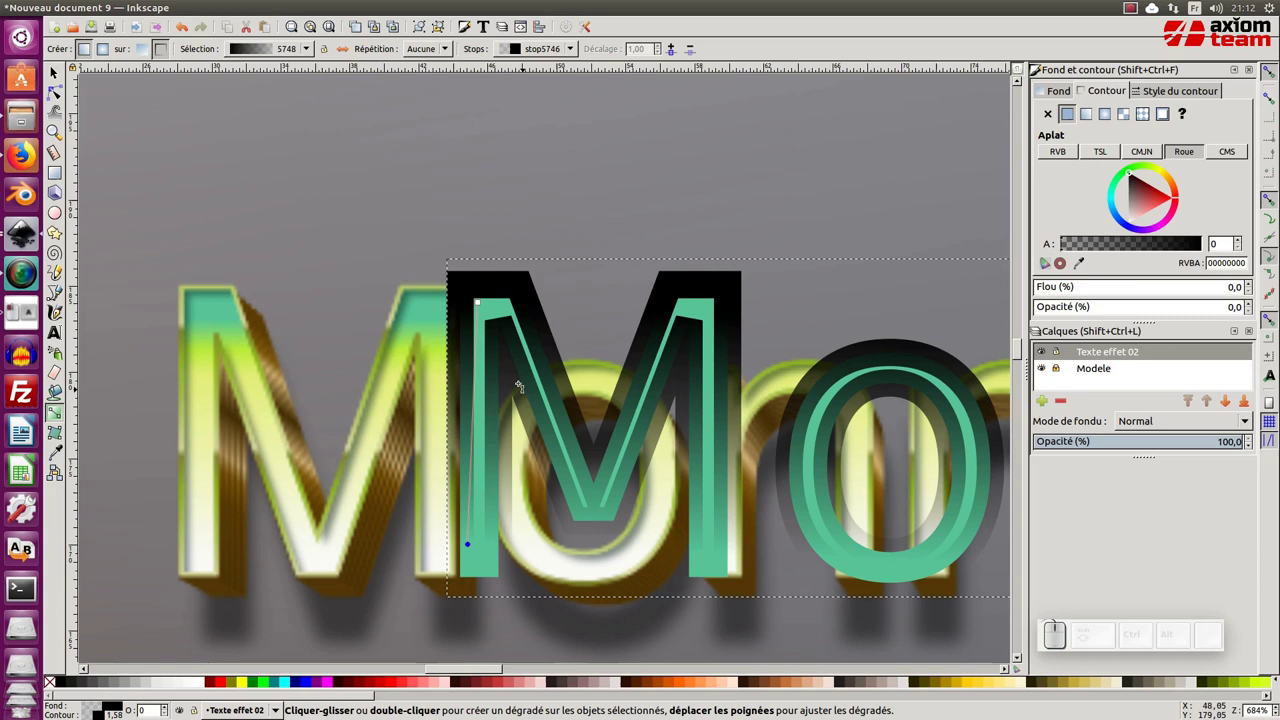
pyautogui.press('ctrl+z')
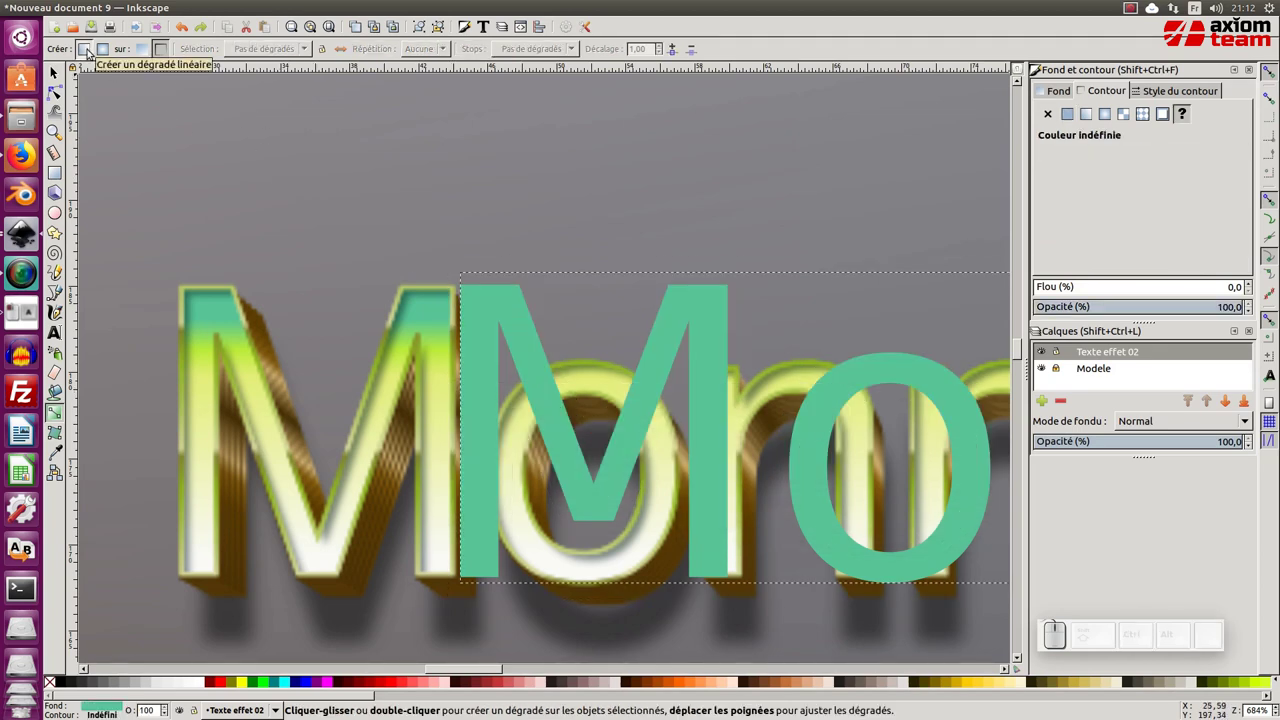
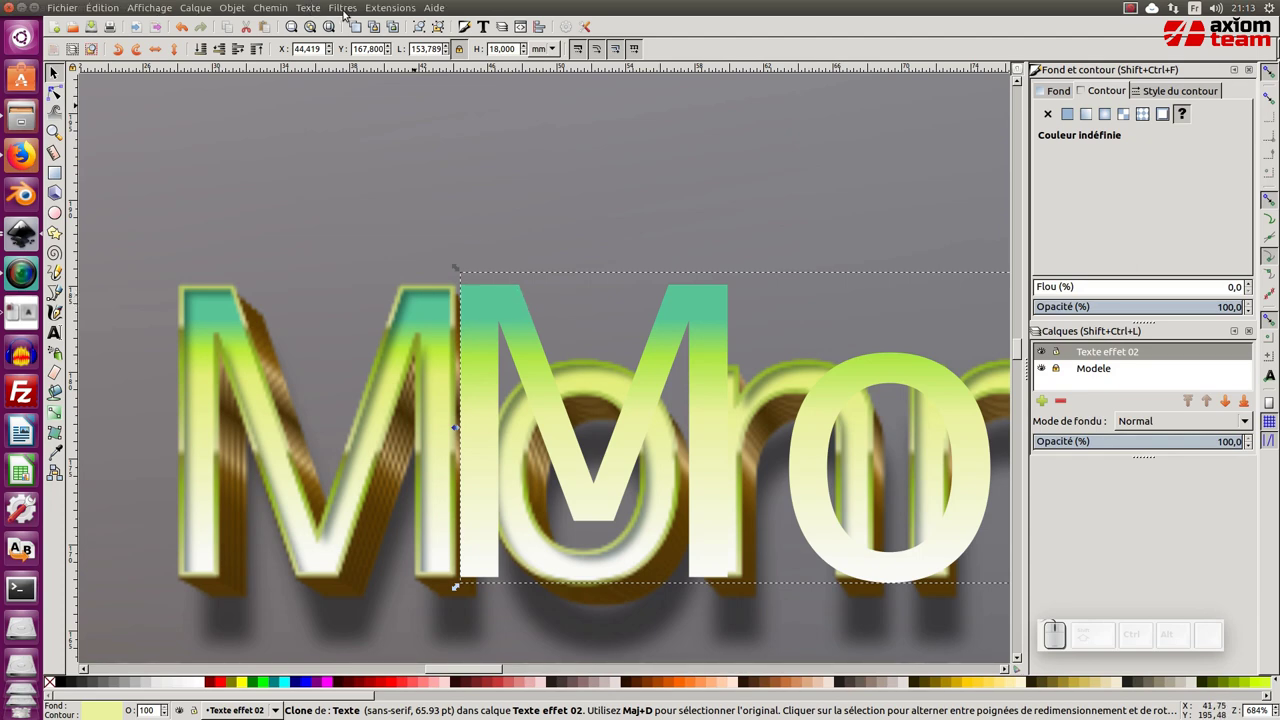
# Apply an Inner drop shadow with 0.1 px blur and 0.2 px offsets to the text clone.
pyautogui.click(346, 10)
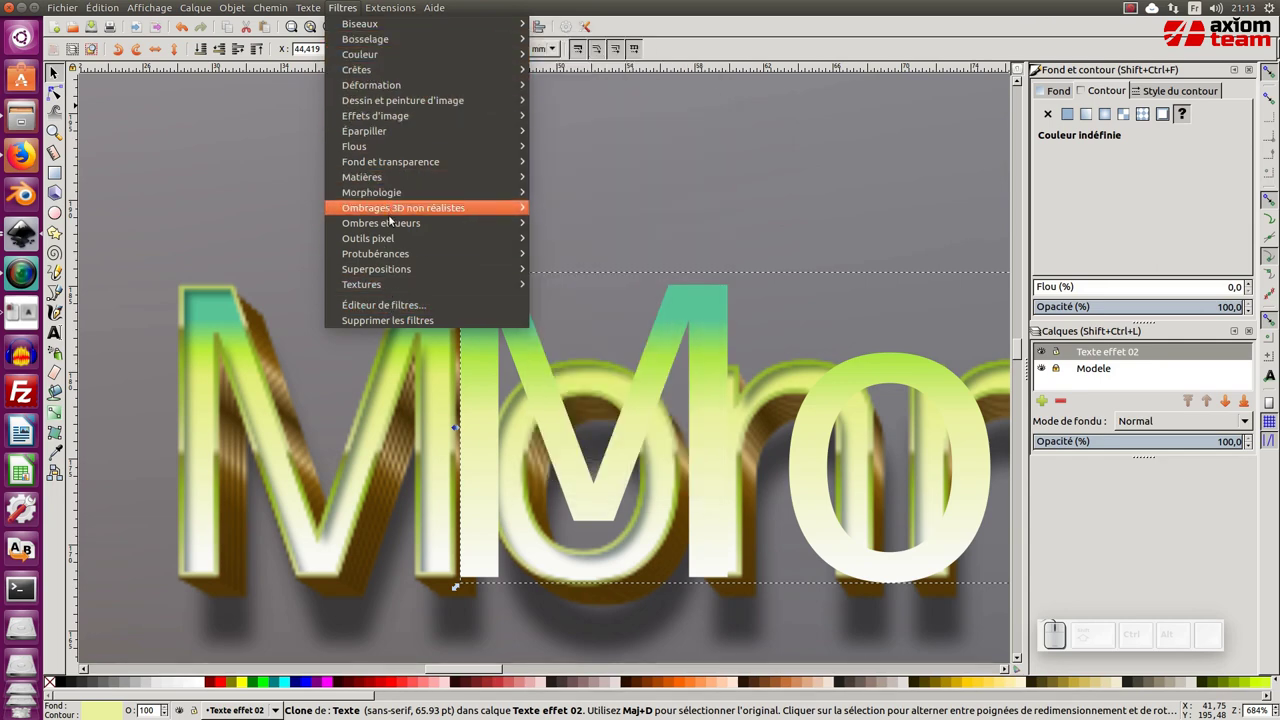
pyautogui.click(581, 300)
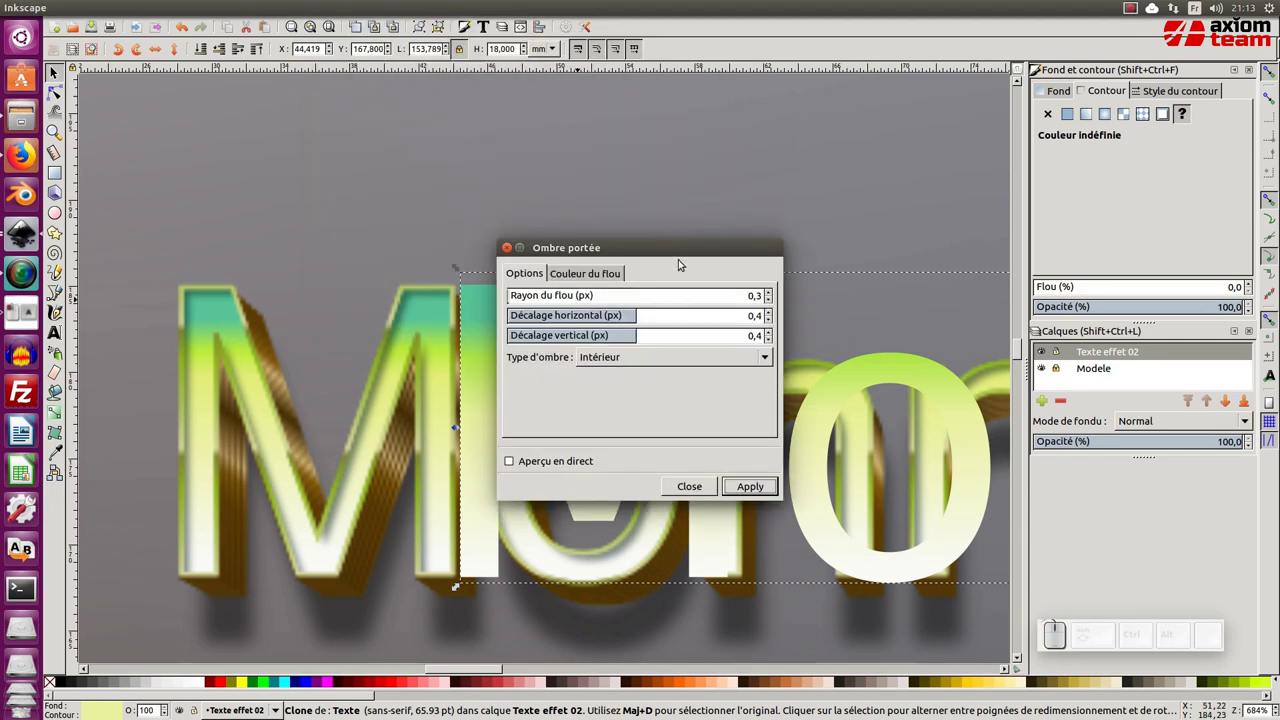
pyautogui.click(686, 249)
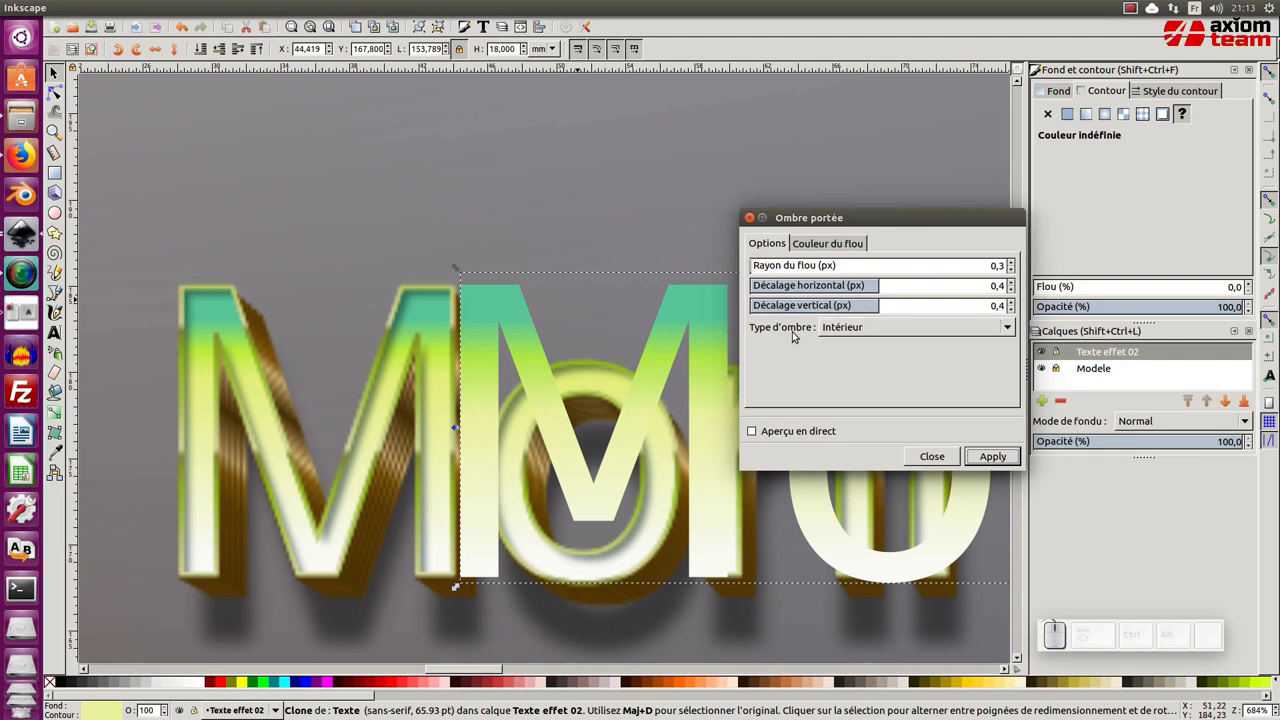
pyautogui.click(849, 332)
pyautogui.click(856, 331)
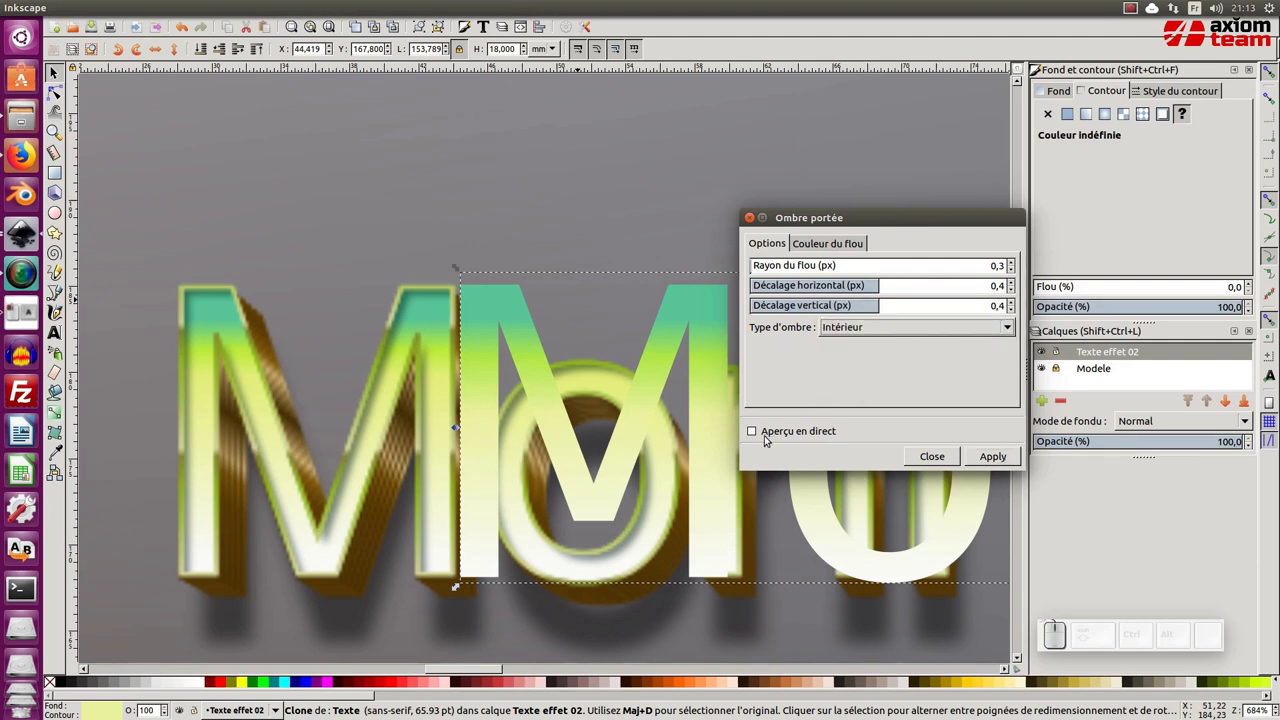
pyautogui.click(760, 433)
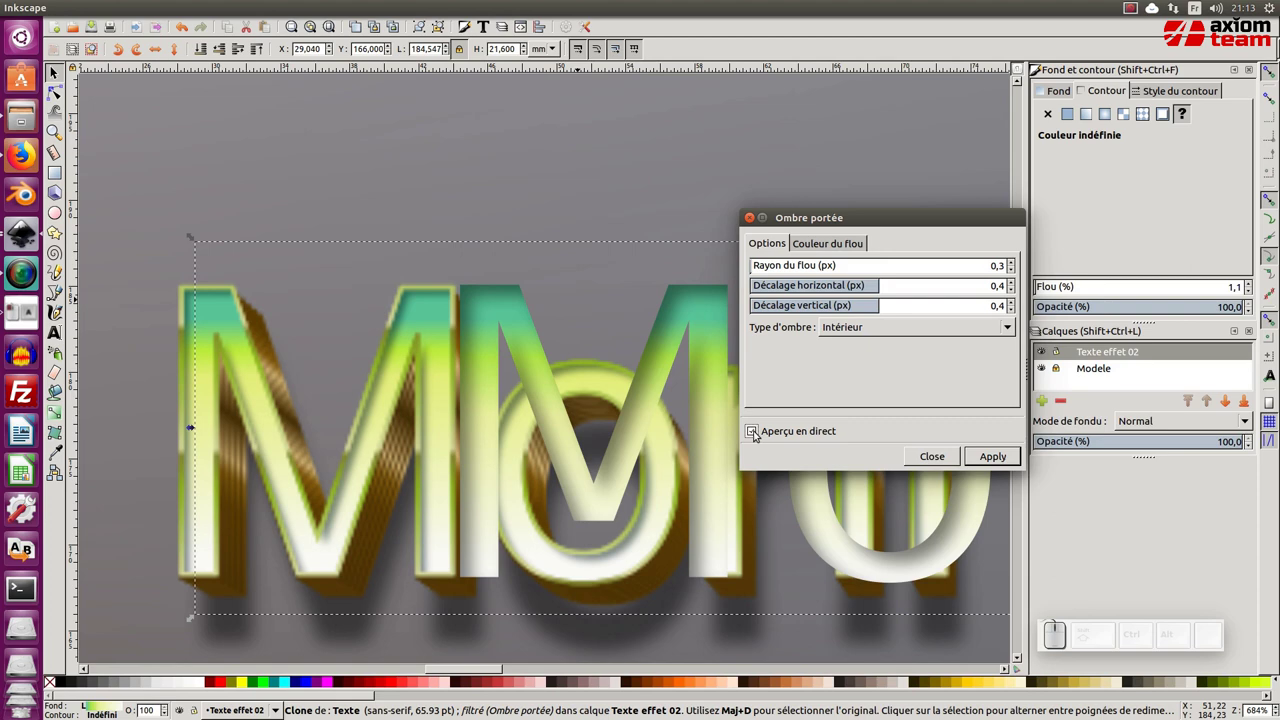
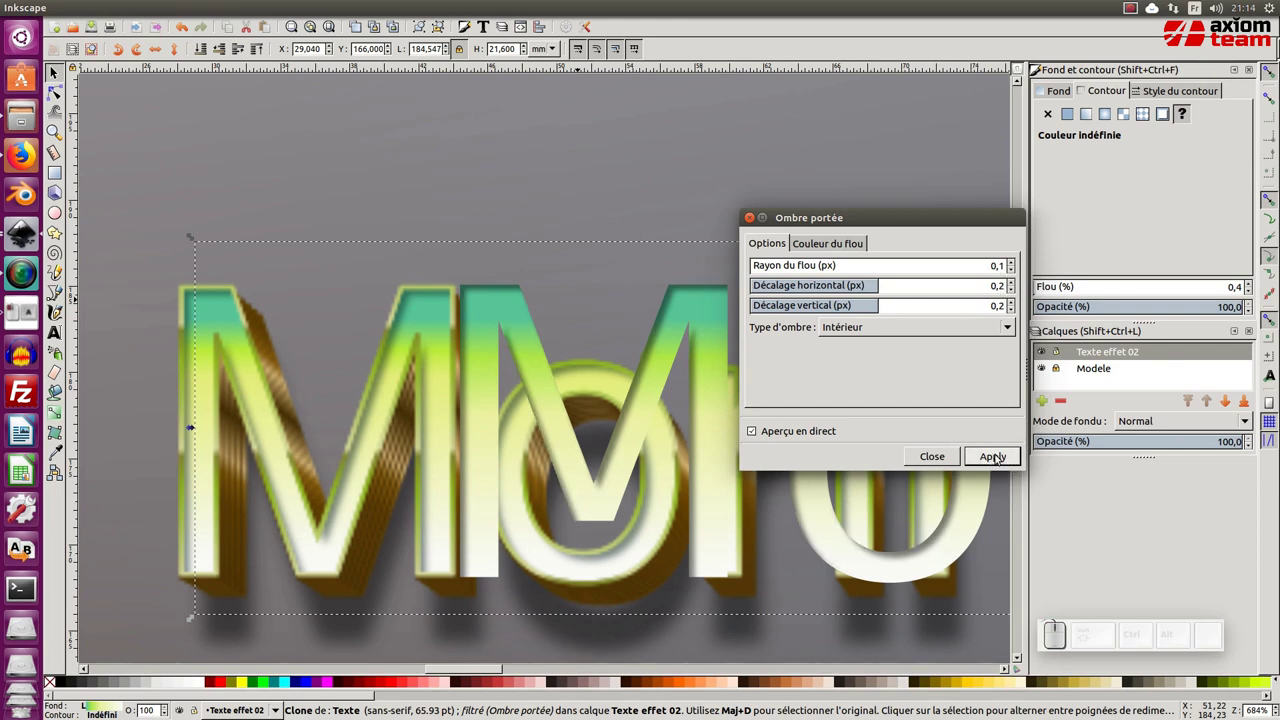
pyautogui.click(998, 460)
pyautogui.click(757, 220)
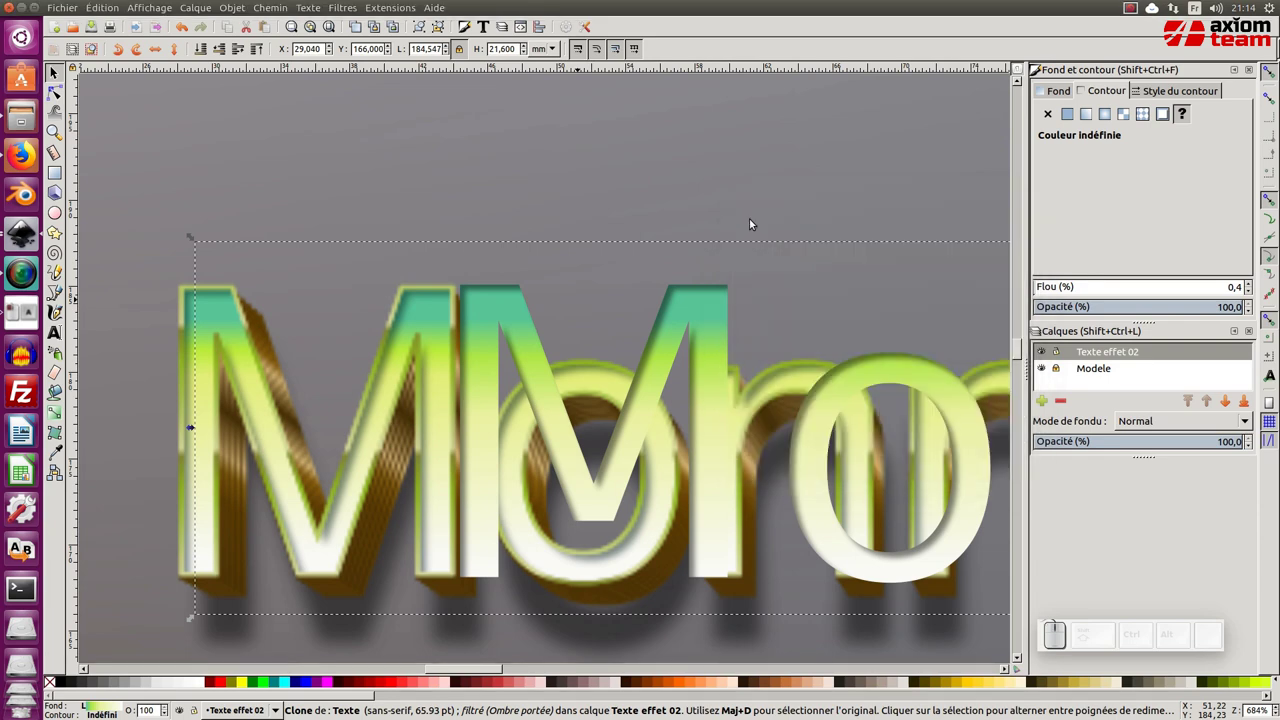
# Nudge the gradient clone to sit squarely over the model lettering, undoing a misplaced drag.
pyautogui.press('KP_Subtract')
pyautogui.press('KP_Subtract')
pyautogui.middleClick(686, 283)
pyautogui.middleClick(552, 247)
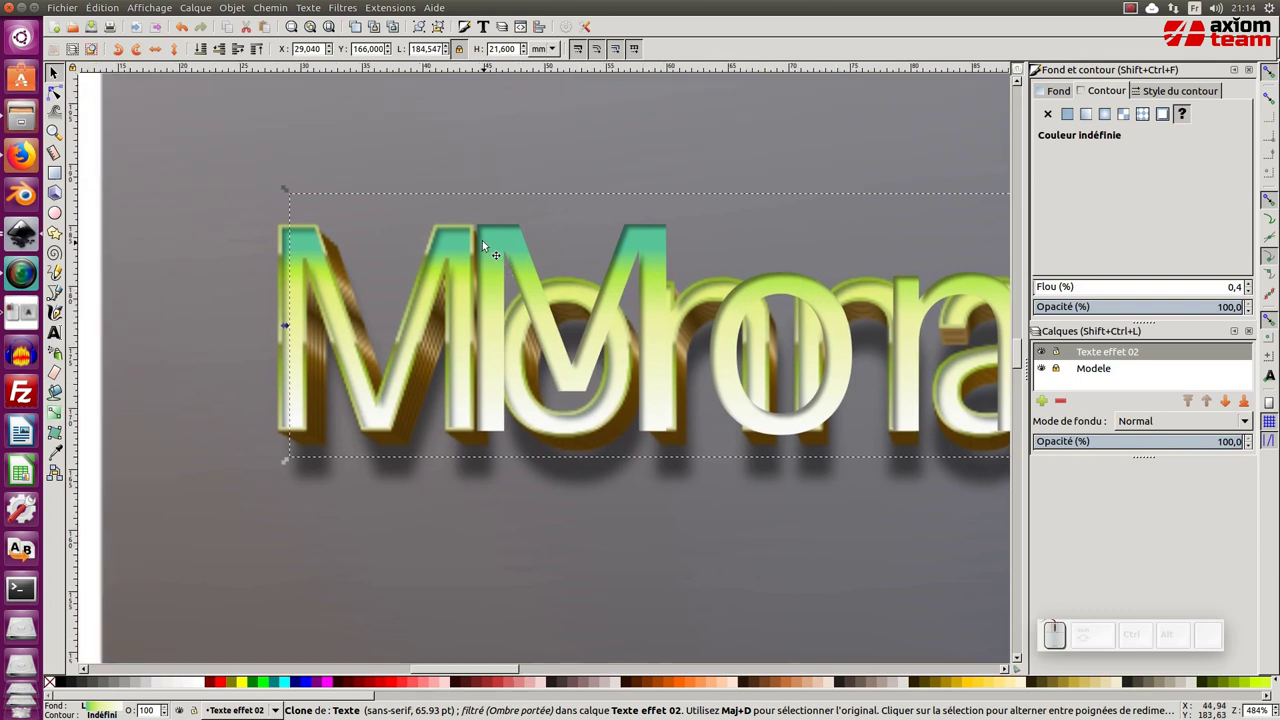
pyautogui.moveTo(488, 235); pyautogui.dragTo(520, 235)
pyautogui.press('ctrl+z')
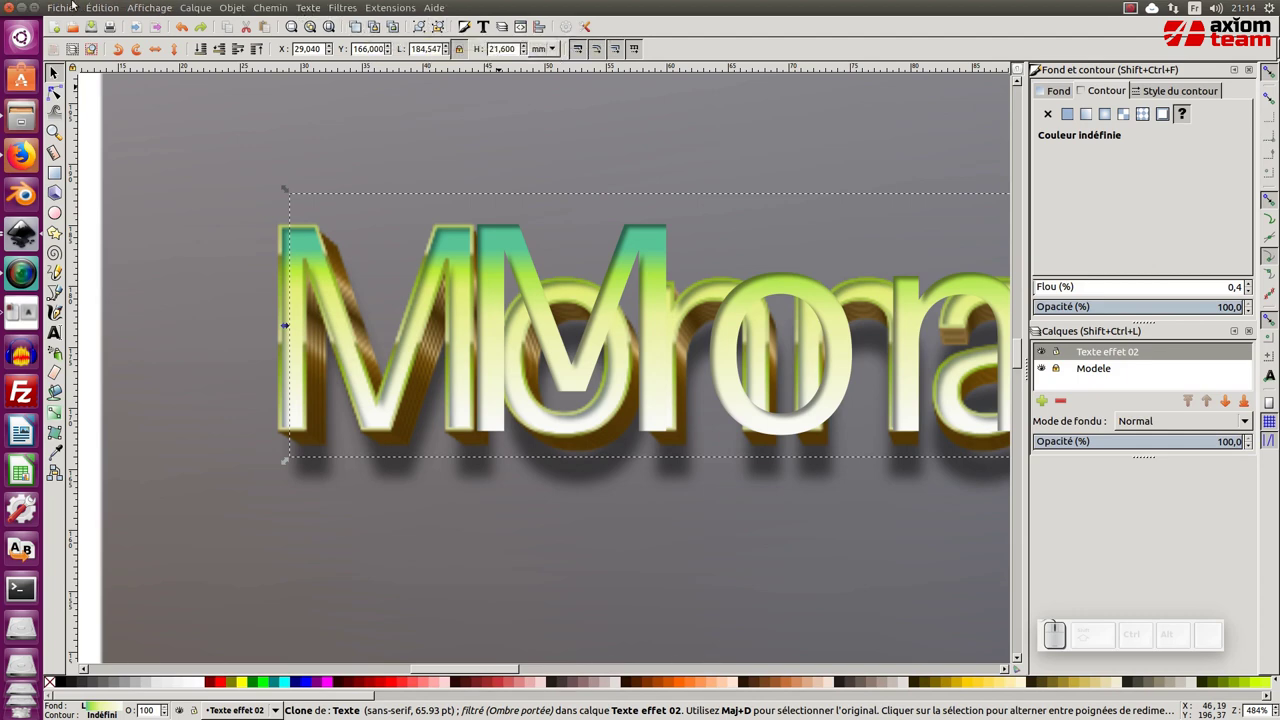
# Inspect the shadow filter in the Filter Editor and clear the clone's own fill to none.
pyautogui.click(93, 9)
pyautogui.click(155, 195)
pyautogui.middleClick(377, 213)
pyautogui.middleClick(548, 242)
pyautogui.moveTo(462, 245); pyautogui.dragTo(502, 236)
pyautogui.press('ctrl+z')
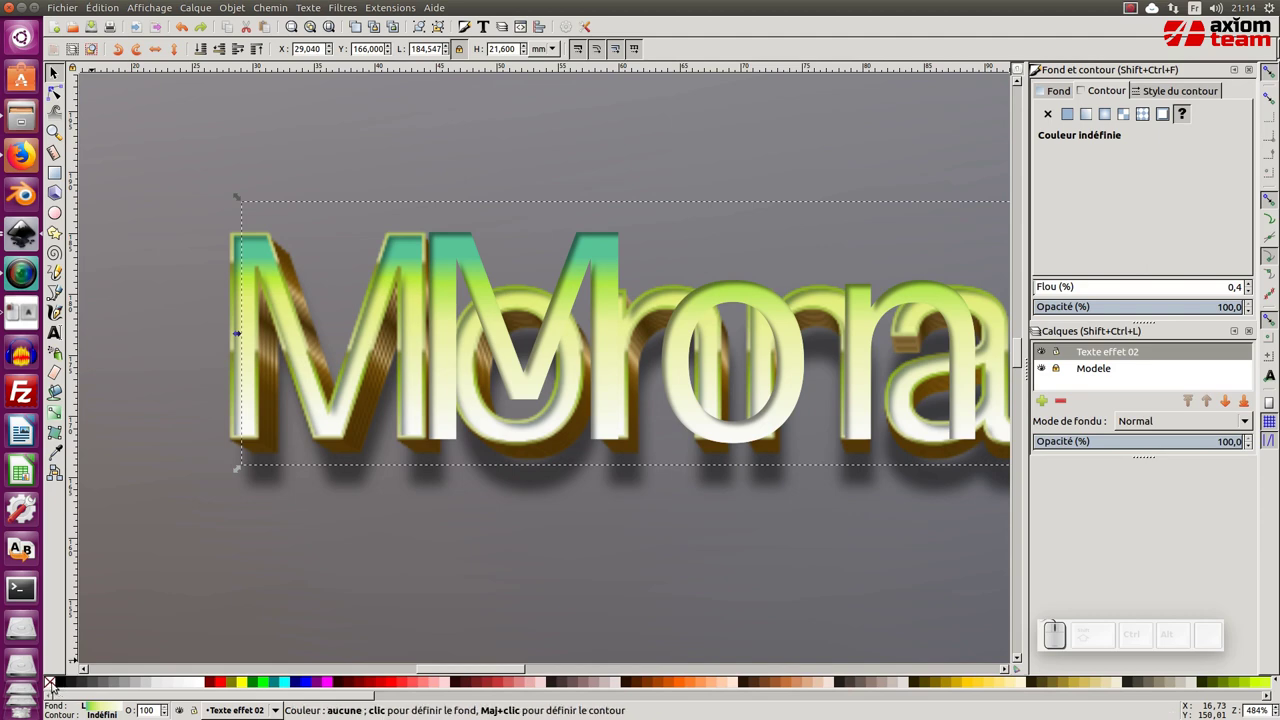
pyautogui.click(55, 682)
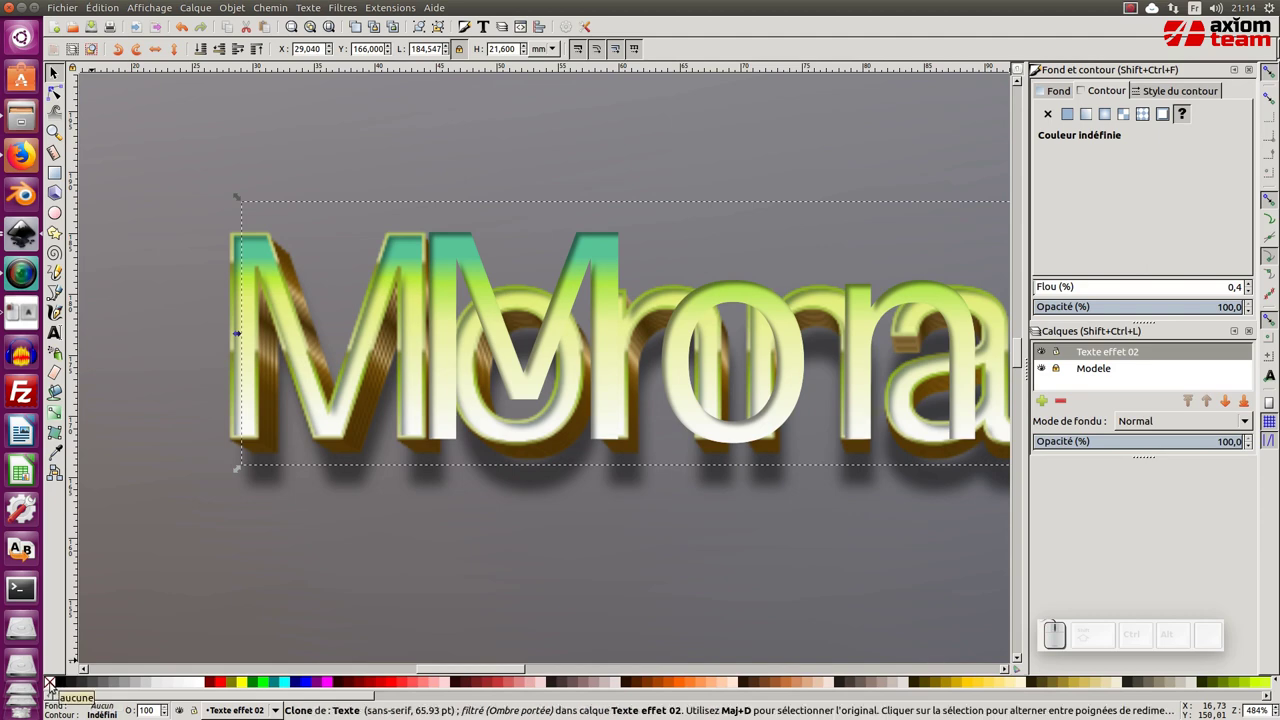
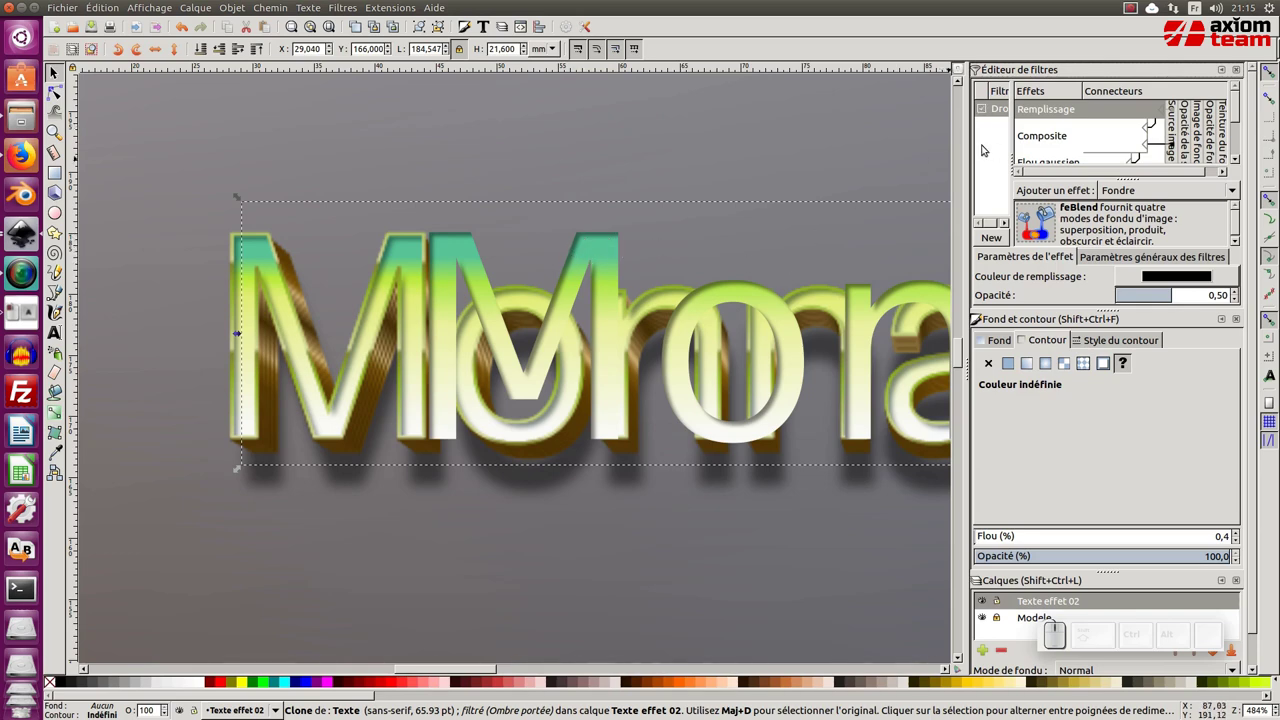
# Give the text copy beneath the clone a thin 0.5 outline in an olive colour.
pyautogui.click(983, 108)
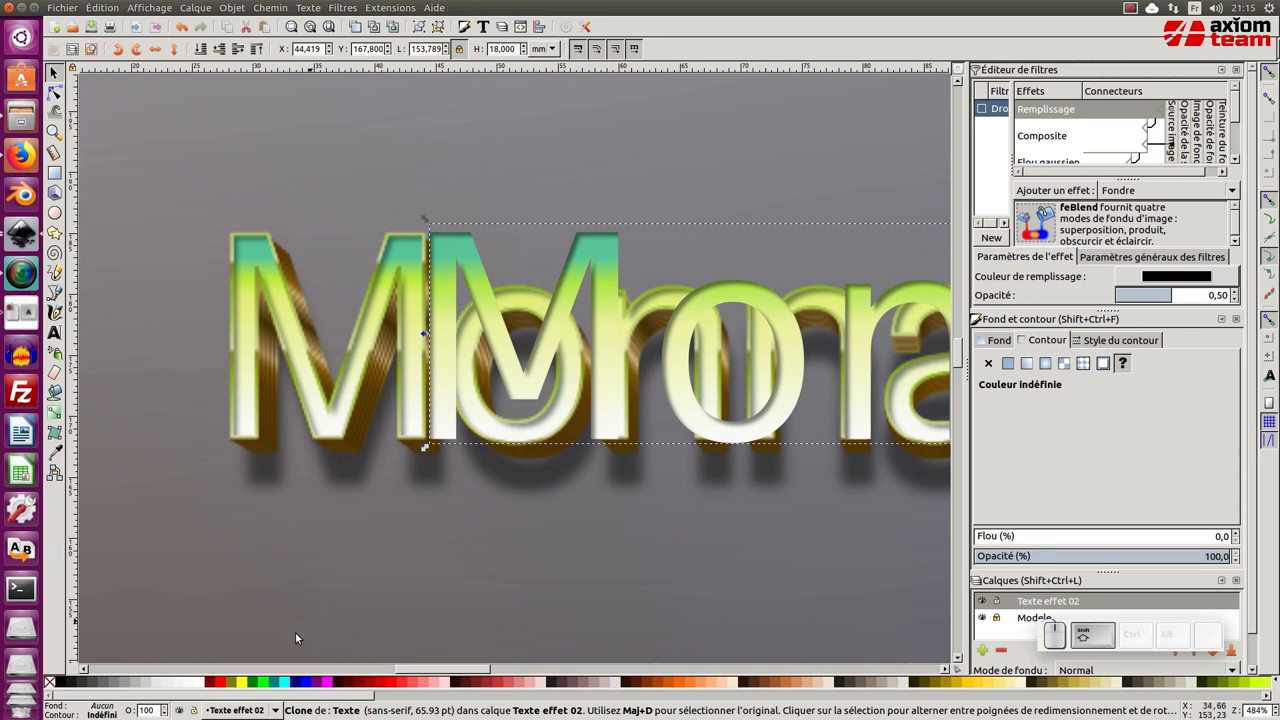
pyautogui.click(221, 687)
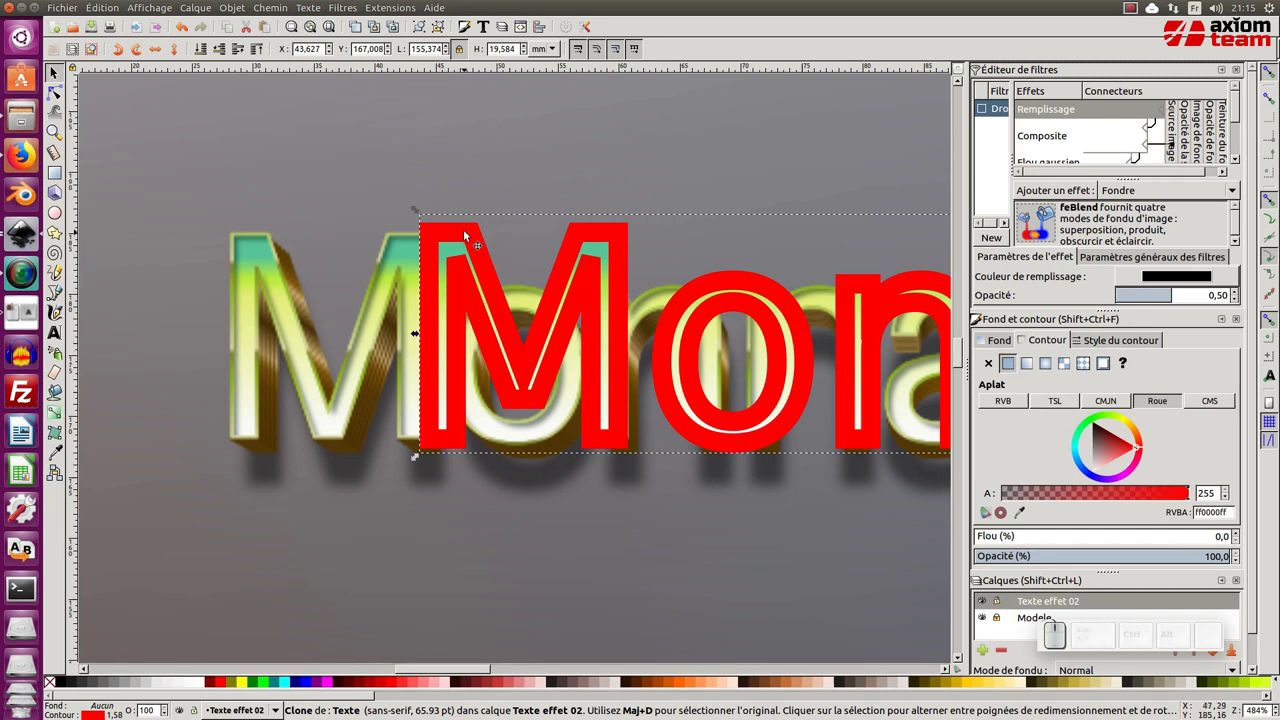
pyautogui.press('KP_Subtract')
pyautogui.click(499, 174)
pyautogui.moveTo(478, 243); pyautogui.dragTo(458, 281)
pyautogui.click(455, 251)
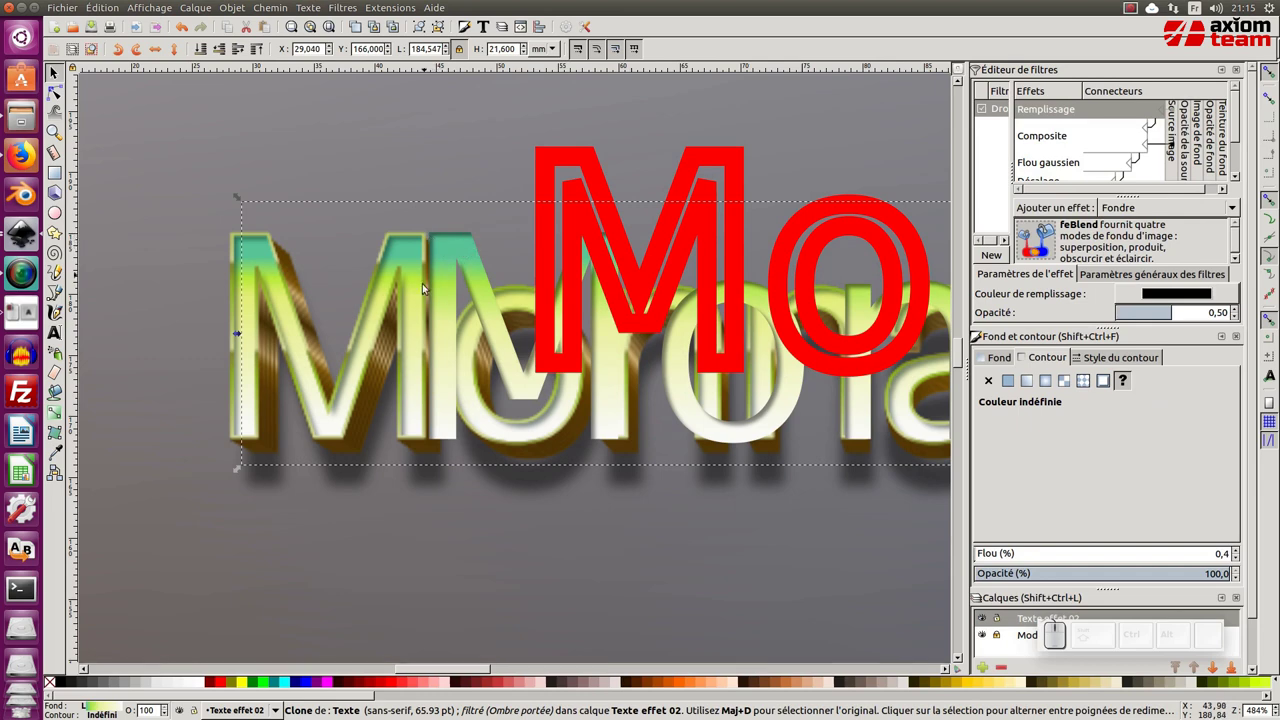
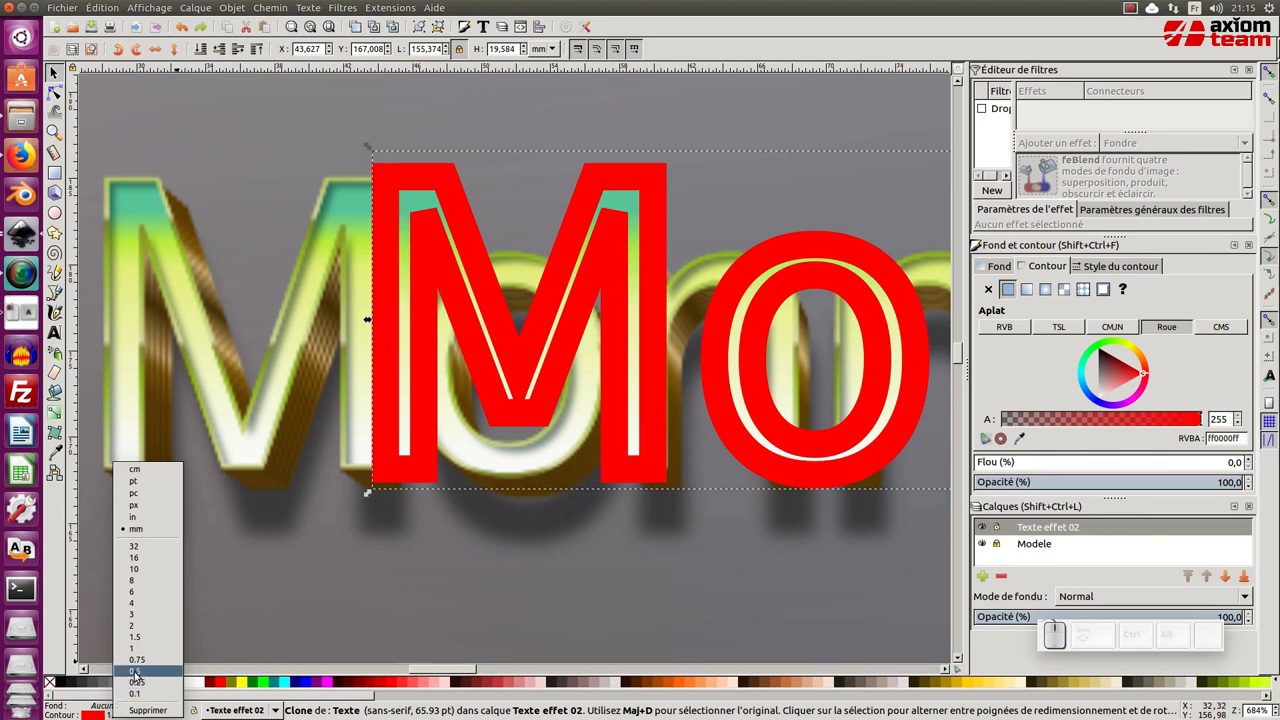
pyautogui.click(136, 672)
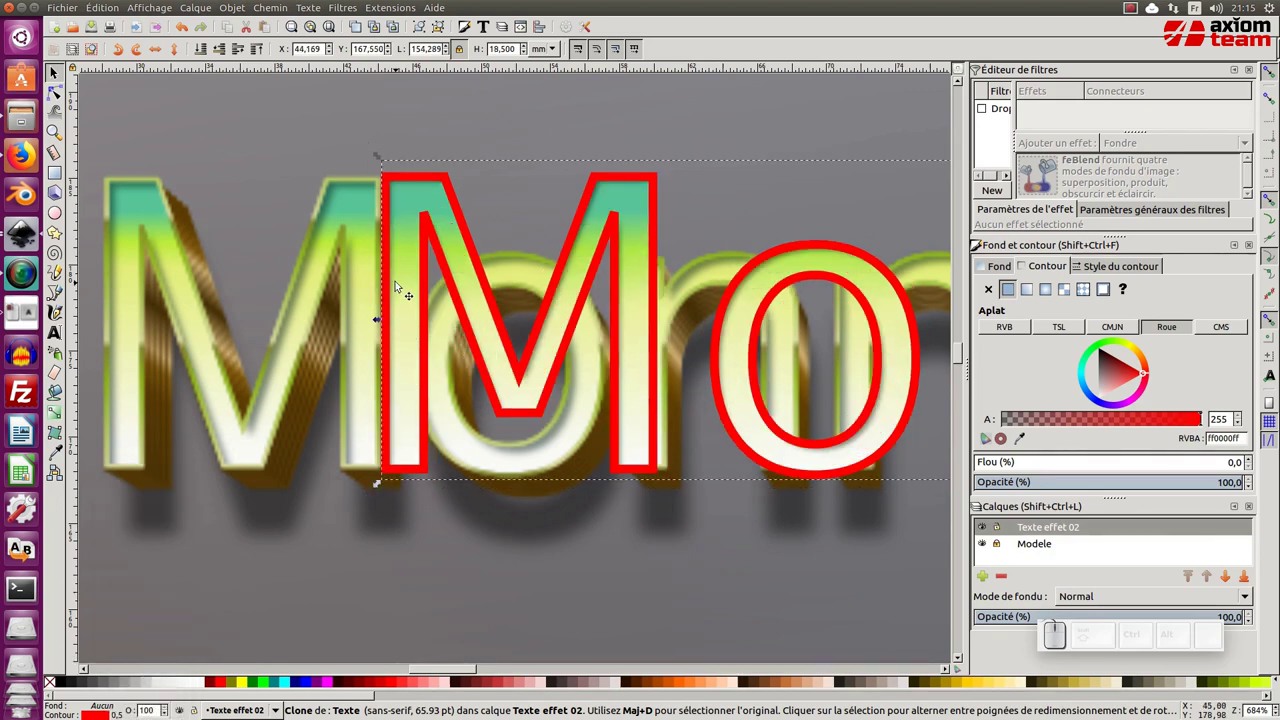
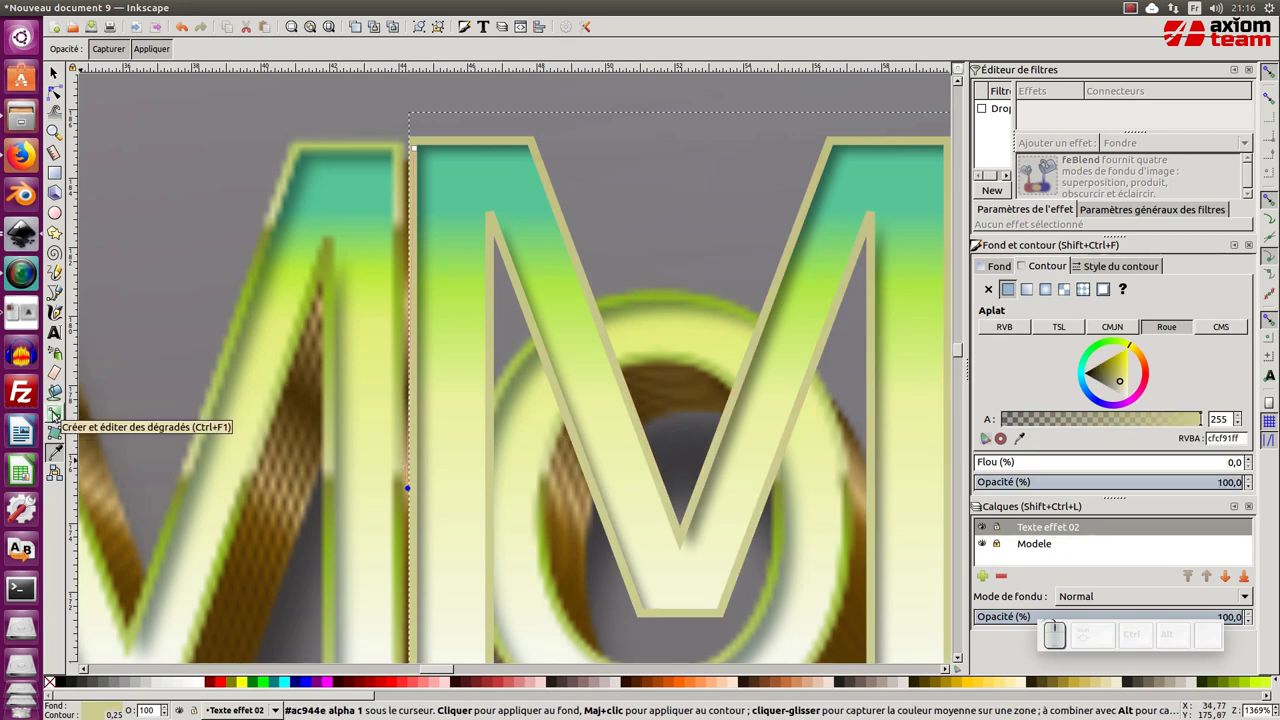
# Turn the outline into a gold linear gradient with added stops and Direct repeat.
pyautogui.click(54, 413)
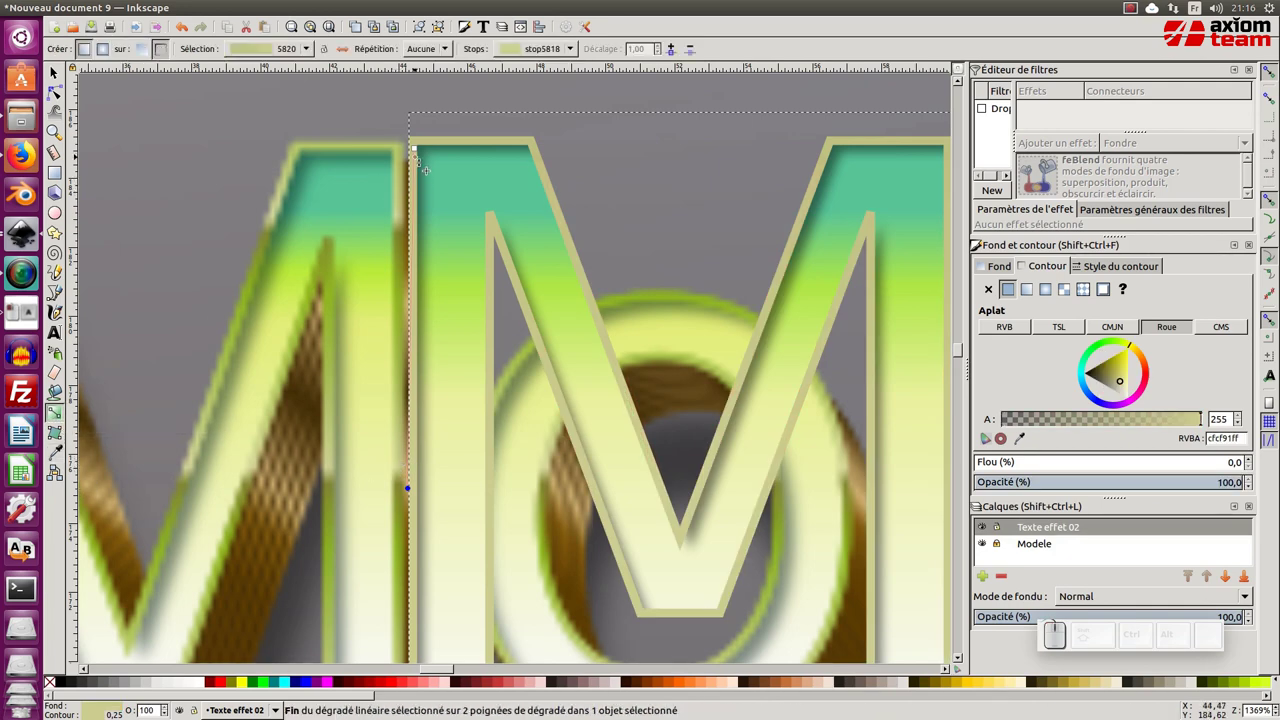
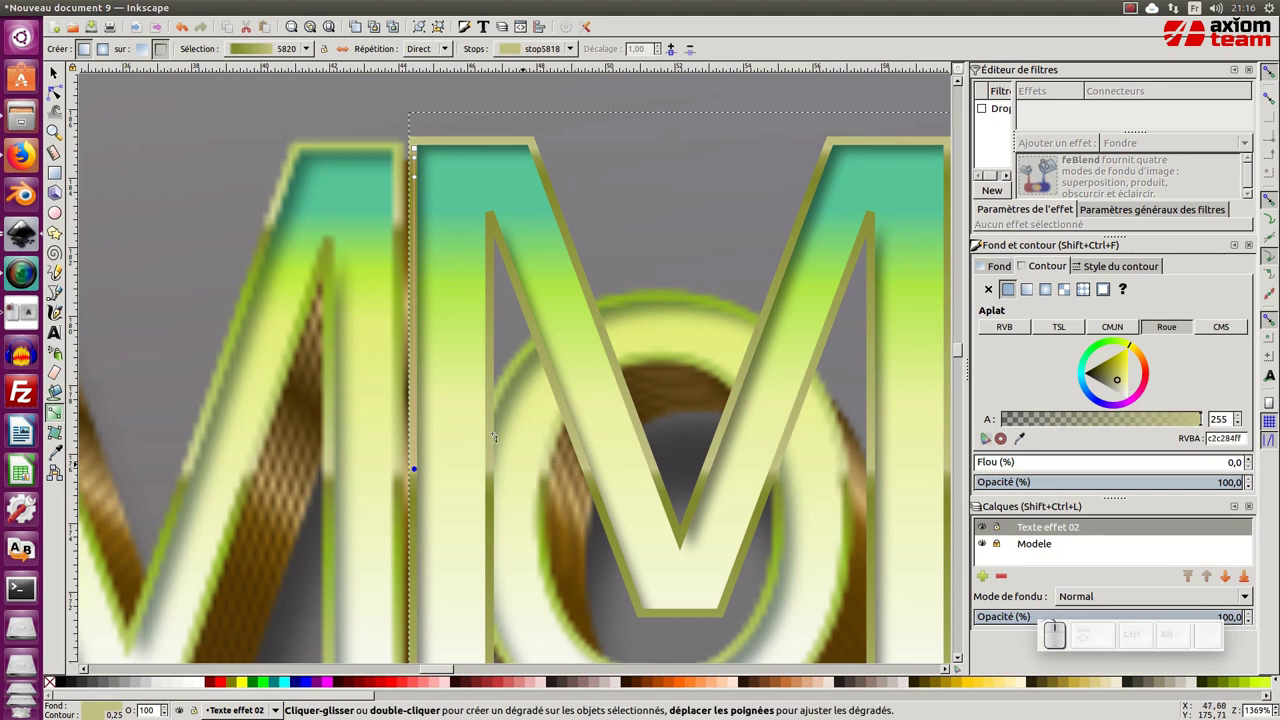
pyautogui.press('F1')
pyautogui.press('KP_Subtract')
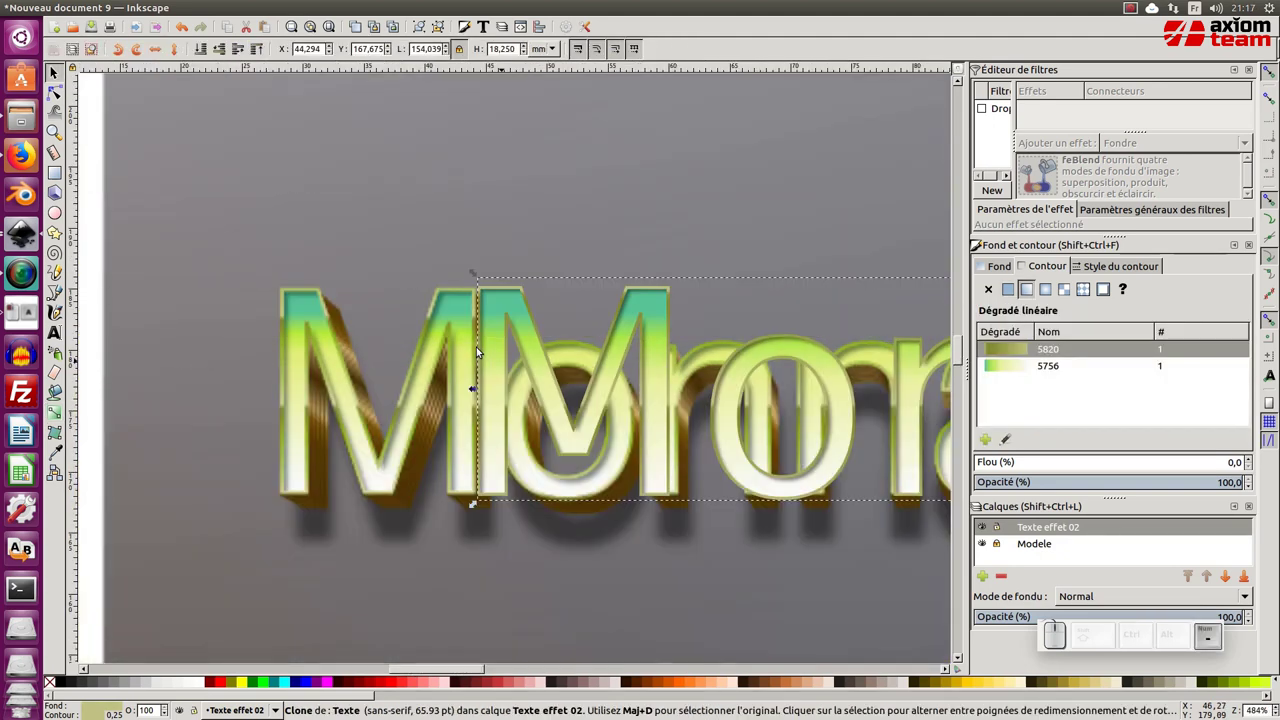
pyautogui.middleClick(480, 399)
pyautogui.middleClick(483, 359)
pyautogui.press('g')
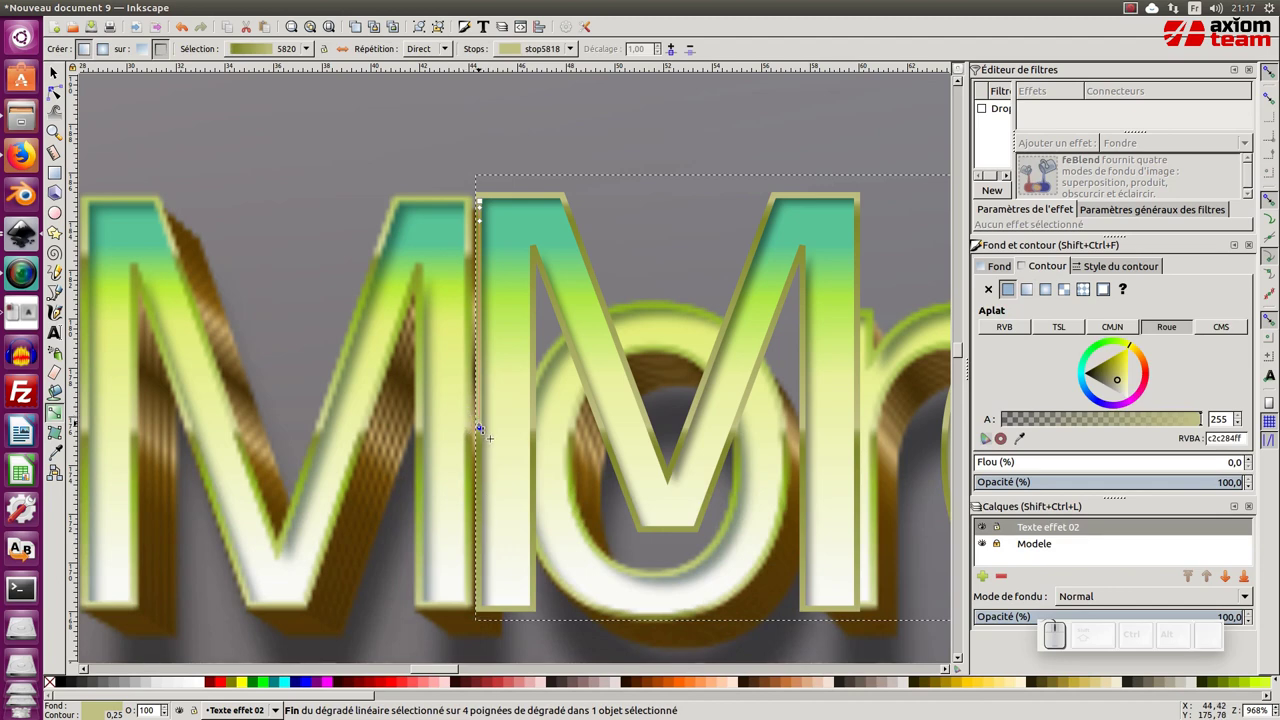
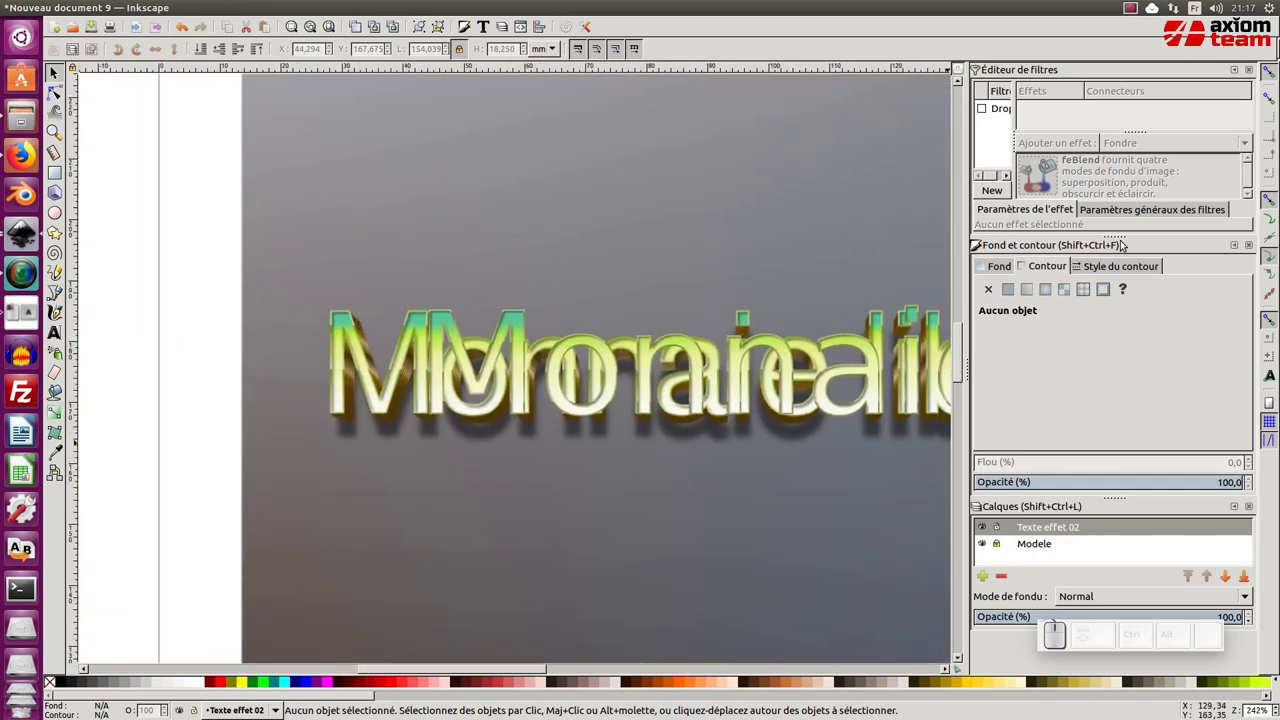
# Draw a small brown rectangle left of the text and toggle the Modele layer to check it.
pyautogui.click(989, 543)
pyautogui.click(854, 528)
pyautogui.middleClick(756, 486)
pyautogui.moveTo(587, 458); pyautogui.dragTo(884, 558)
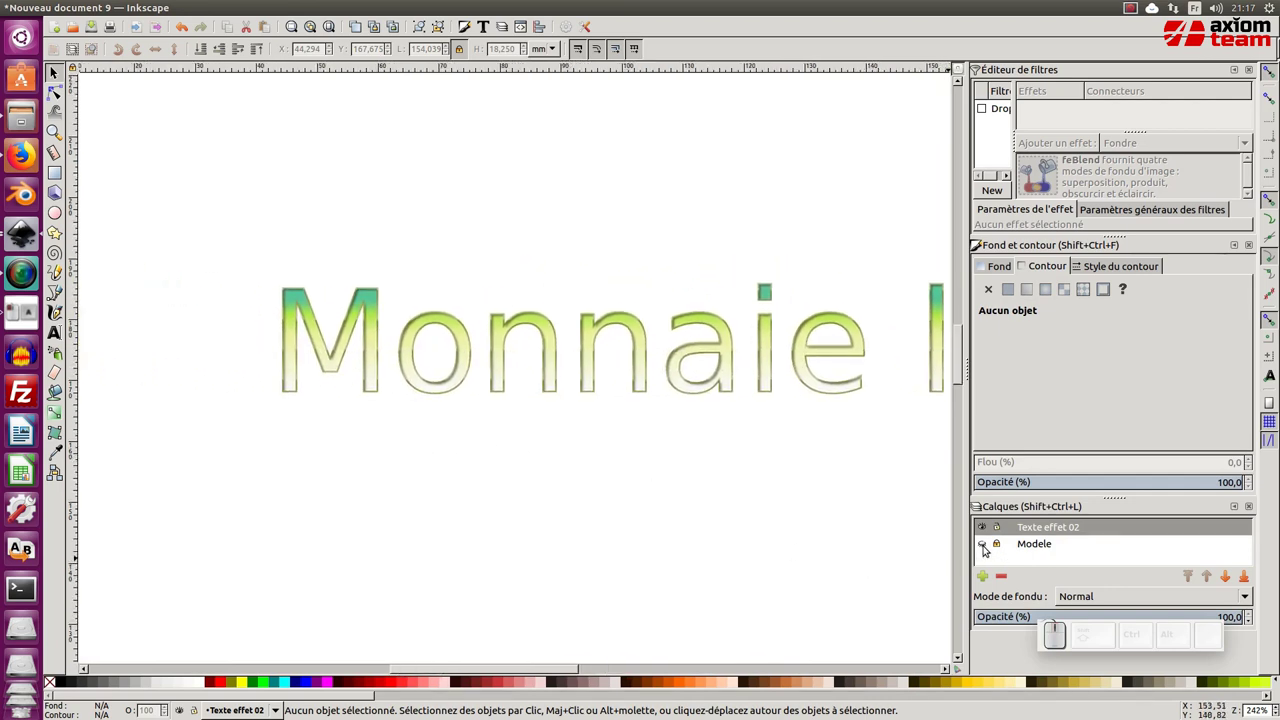
pyautogui.click(983, 541)
pyautogui.middleClick(485, 489)
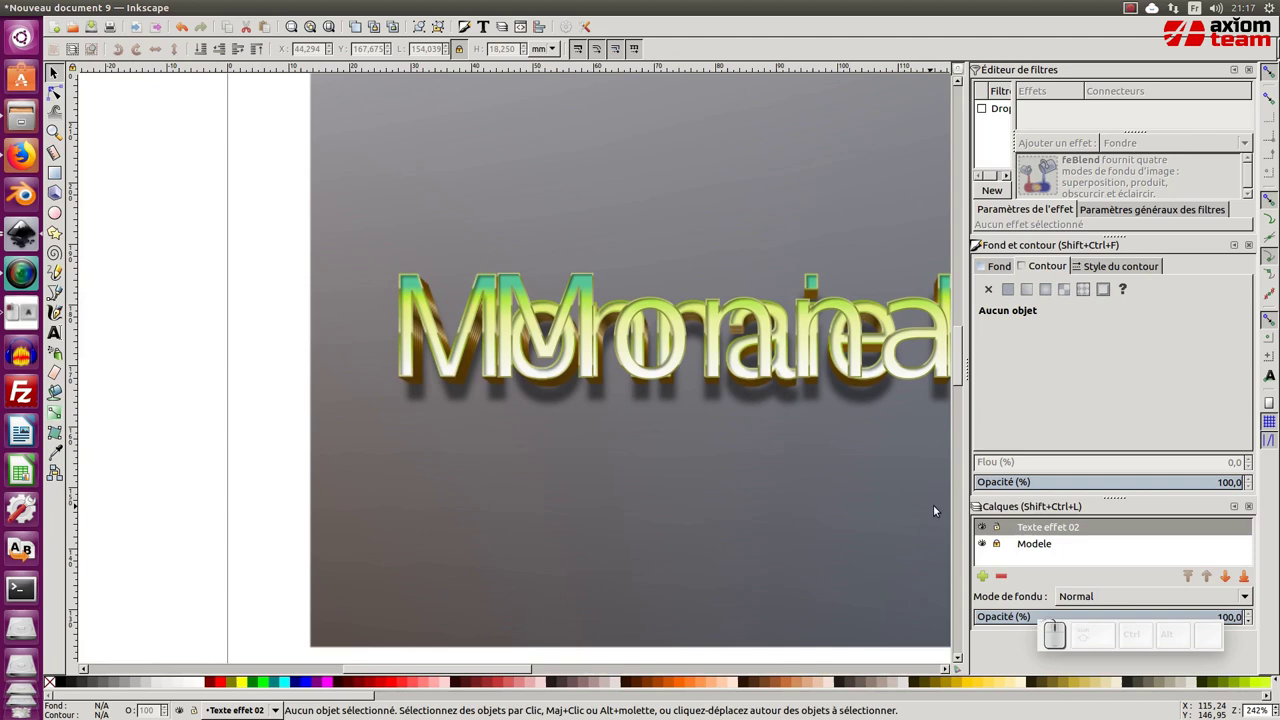
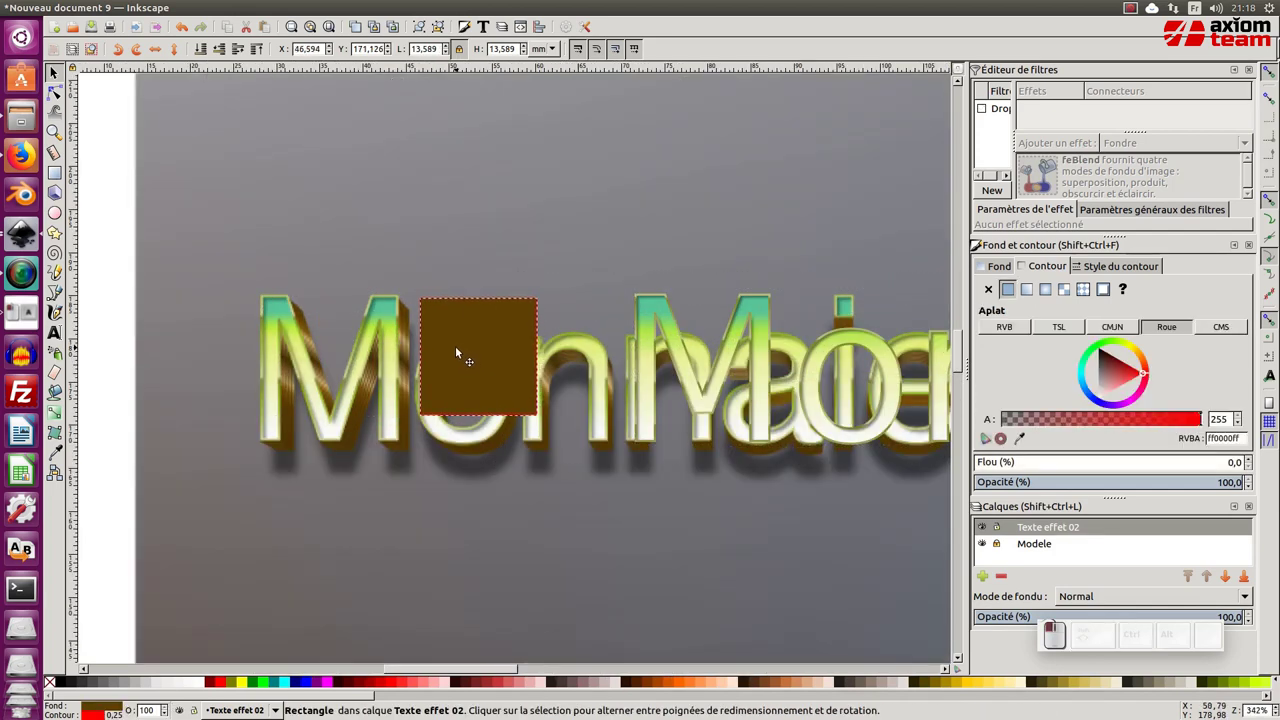
# Remove the brown square's stroke and stretch it taller by dragging its handle.
pyautogui.middleClick(438, 348)
pyautogui.click(427, 328)
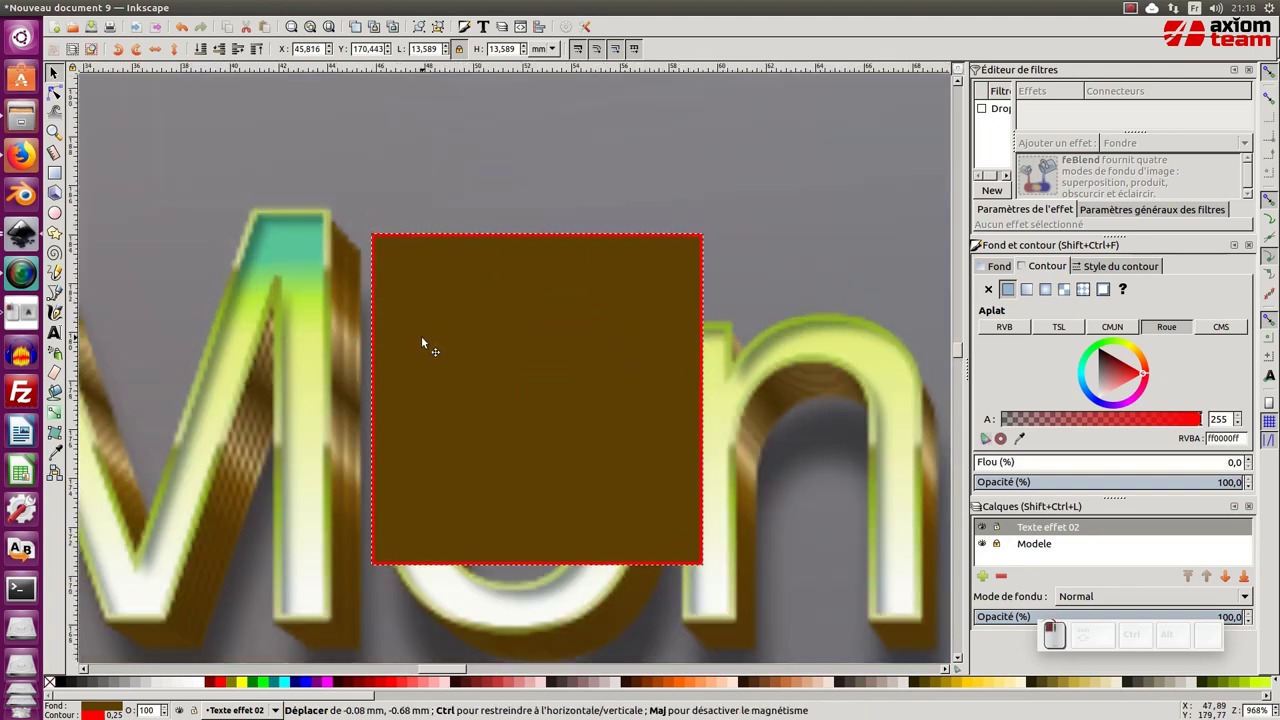
pyautogui.middleClick(434, 345)
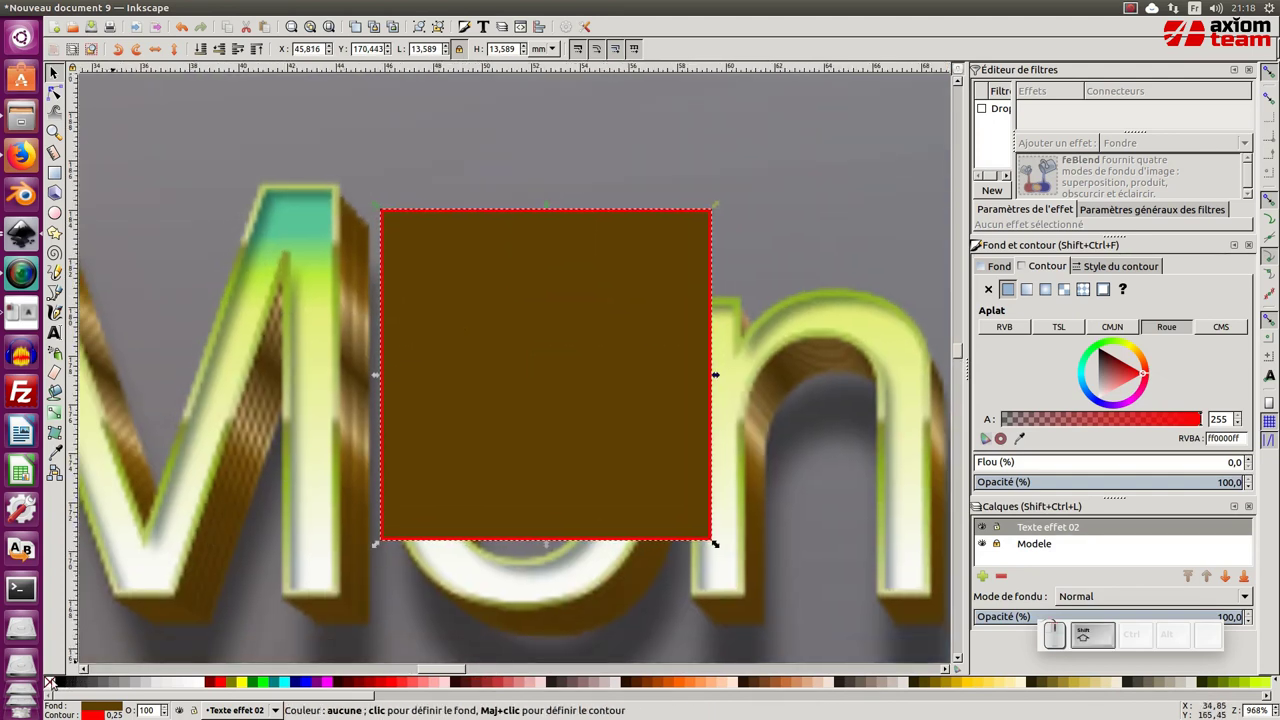
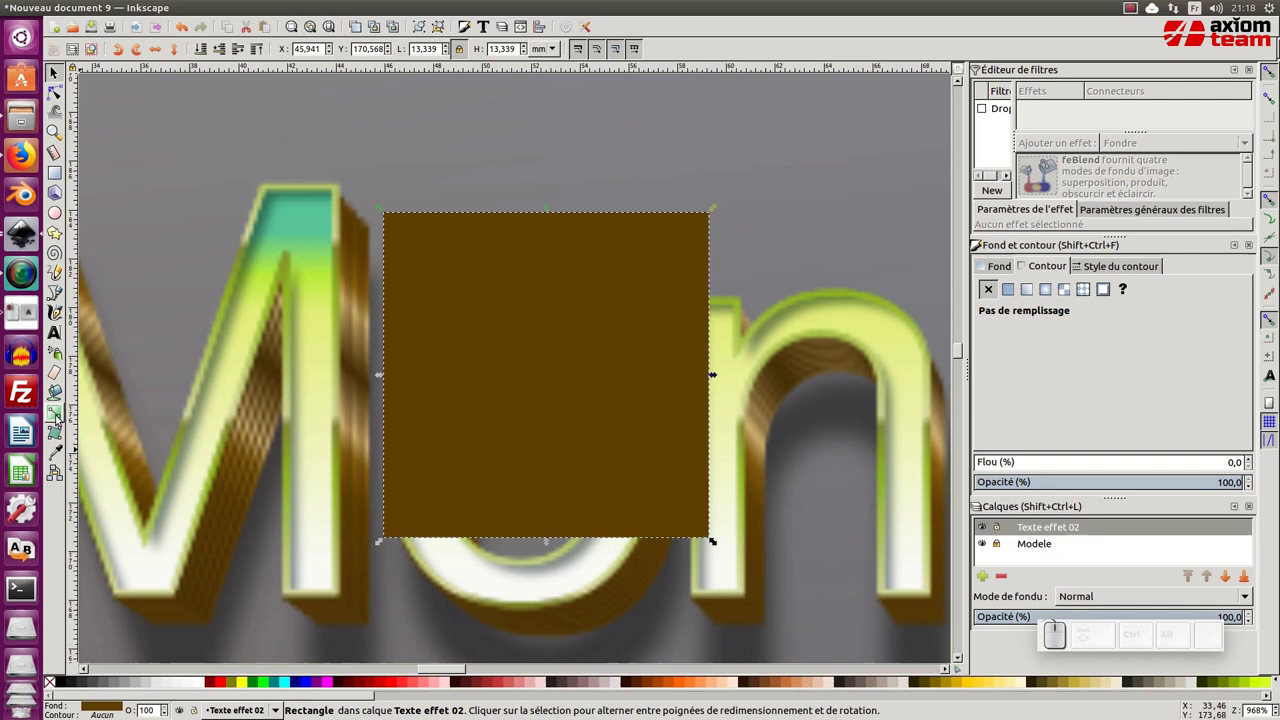
pyautogui.click(58, 420)
pyautogui.press('F1')
pyautogui.moveTo(550, 549); pyautogui.dragTo(468, 452)
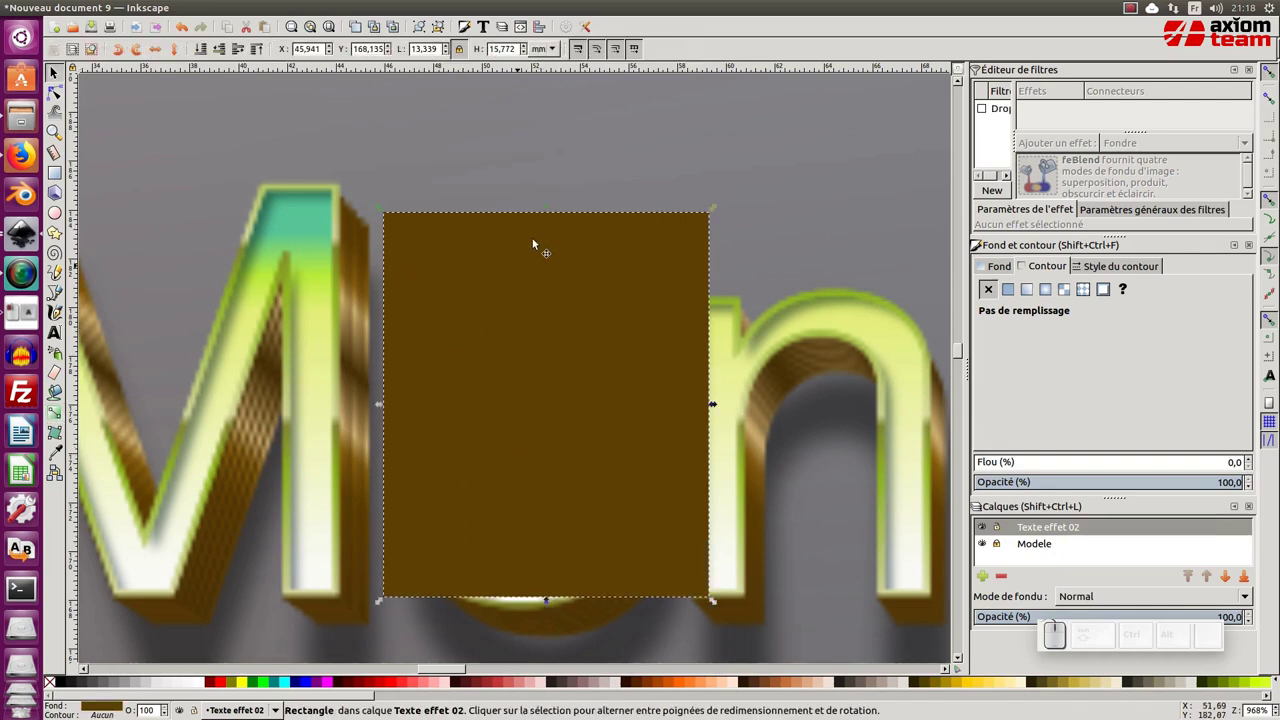
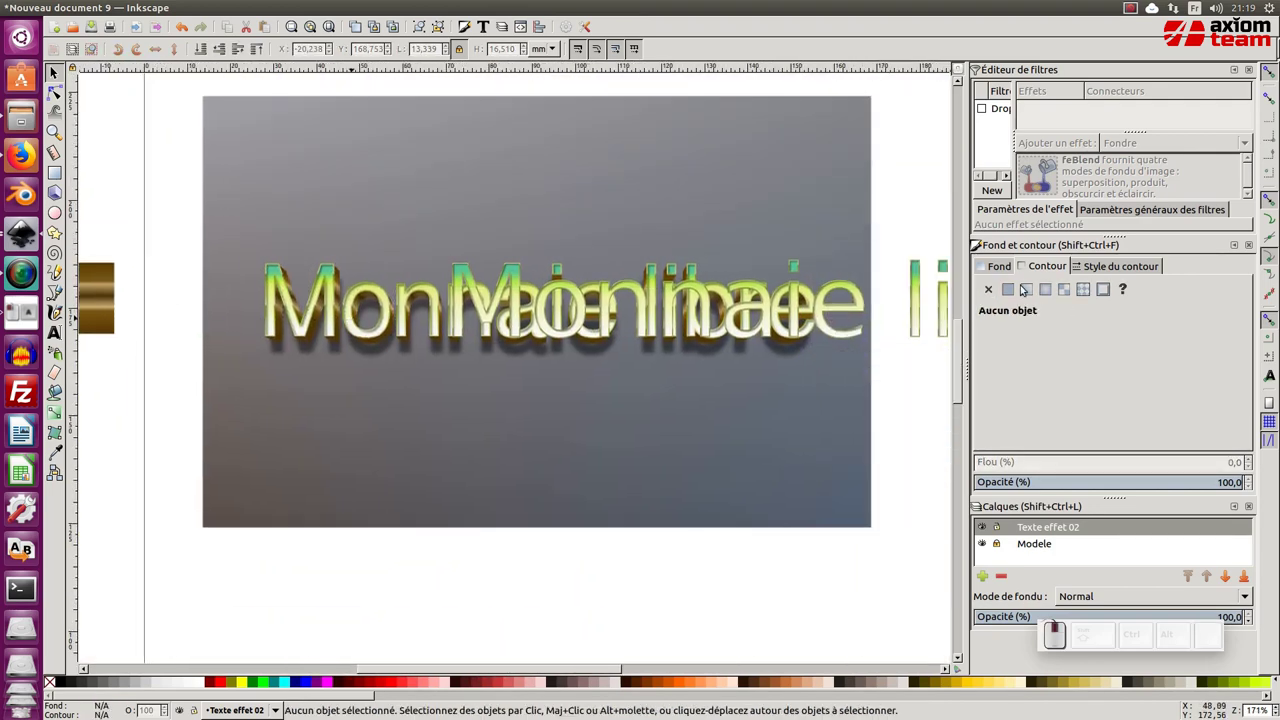
# Show the Modele layer again and zoom out to see more of the page.
pyautogui.click(983, 540)
pyautogui.middleClick(852, 461)
pyautogui.middleClick(504, 342)
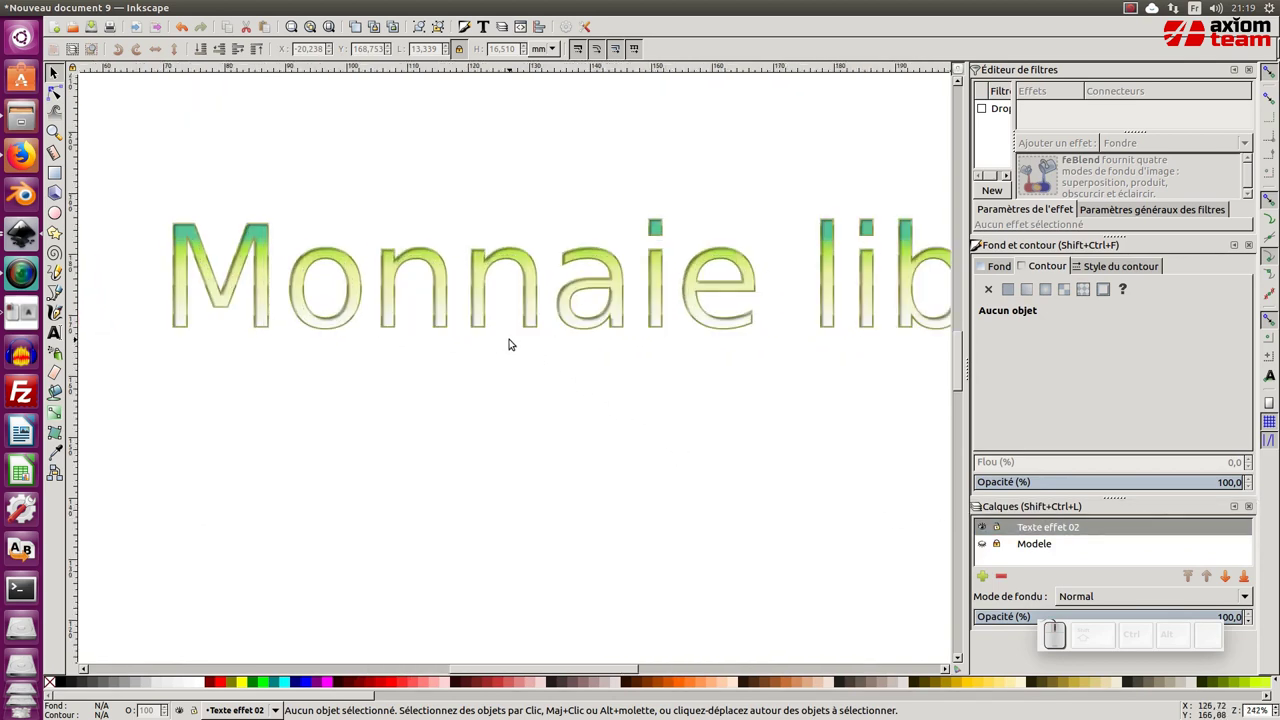
pyautogui.press('KP_Subtract')
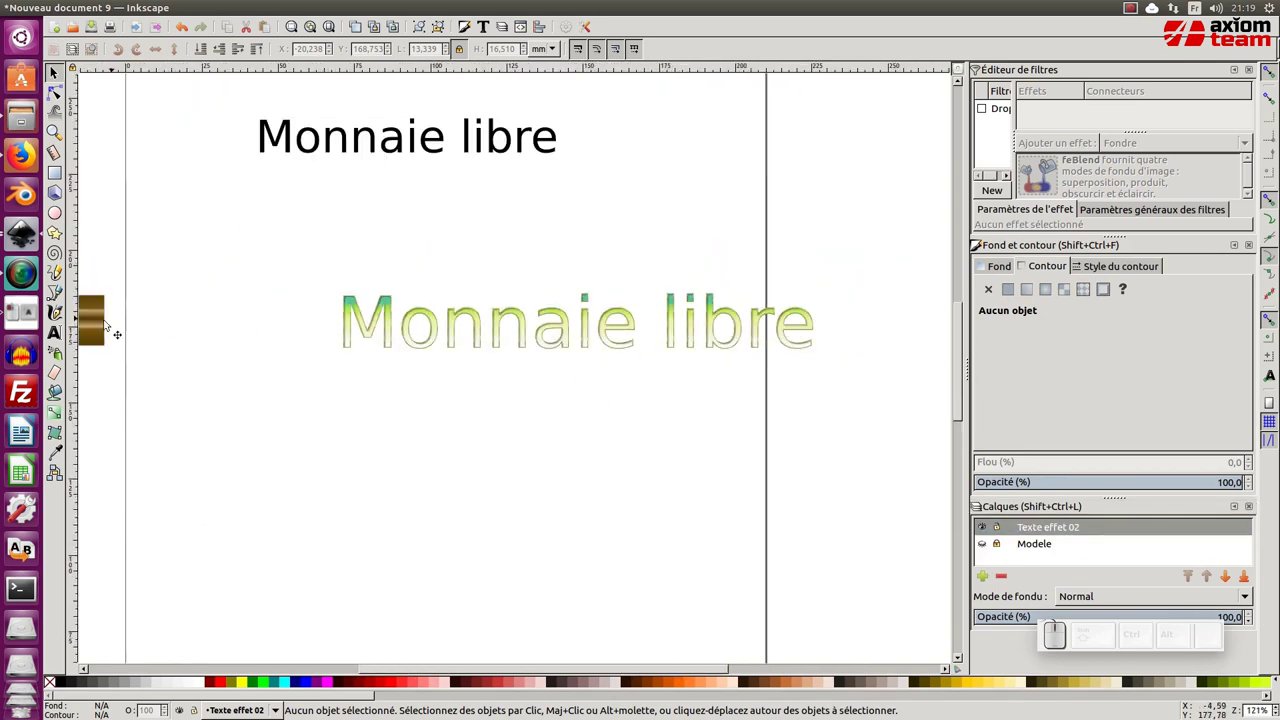
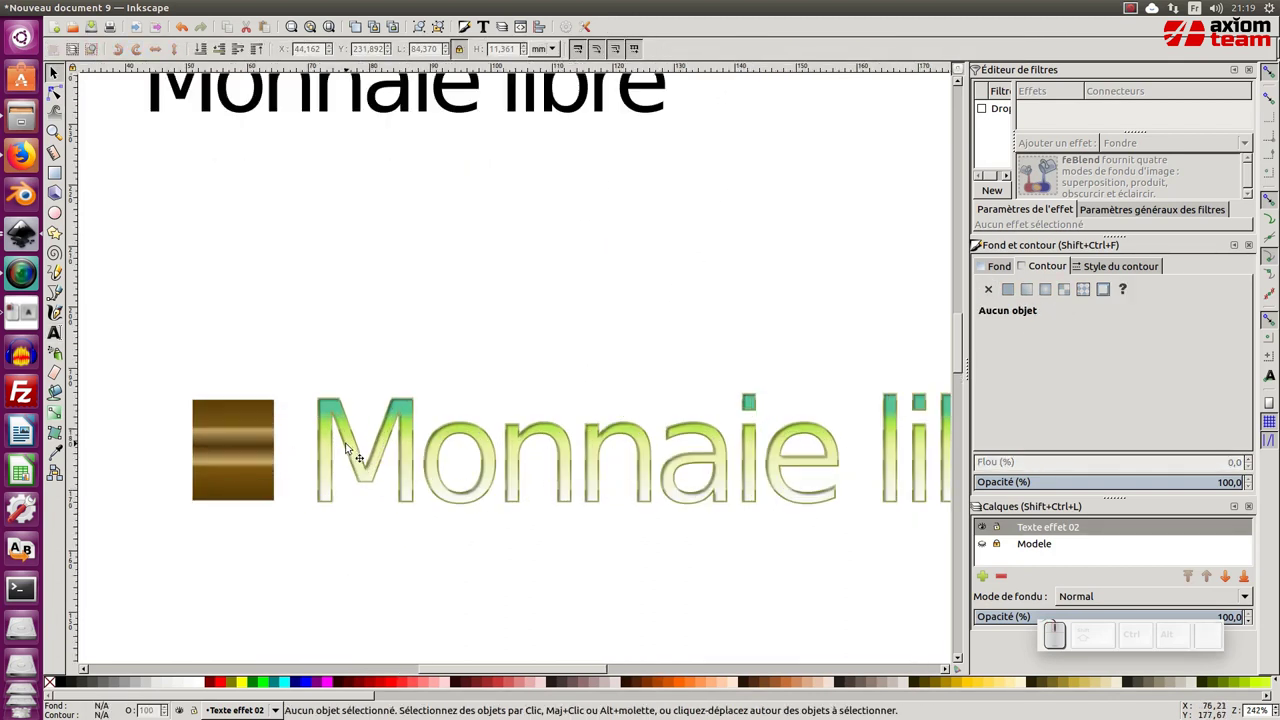
# Select the gradient 'Monnaie libre' text and its outlined clone, aligning them over each other.
pyautogui.click(347, 440)
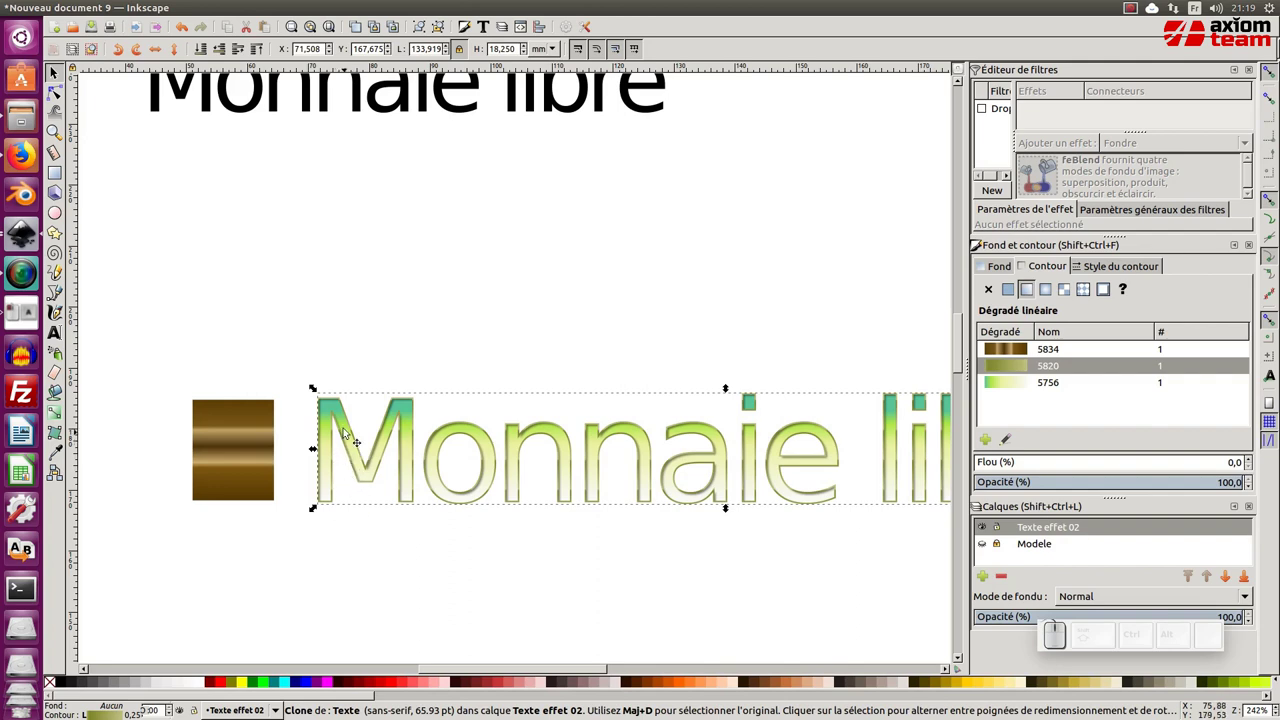
pyautogui.middleClick(350, 463)
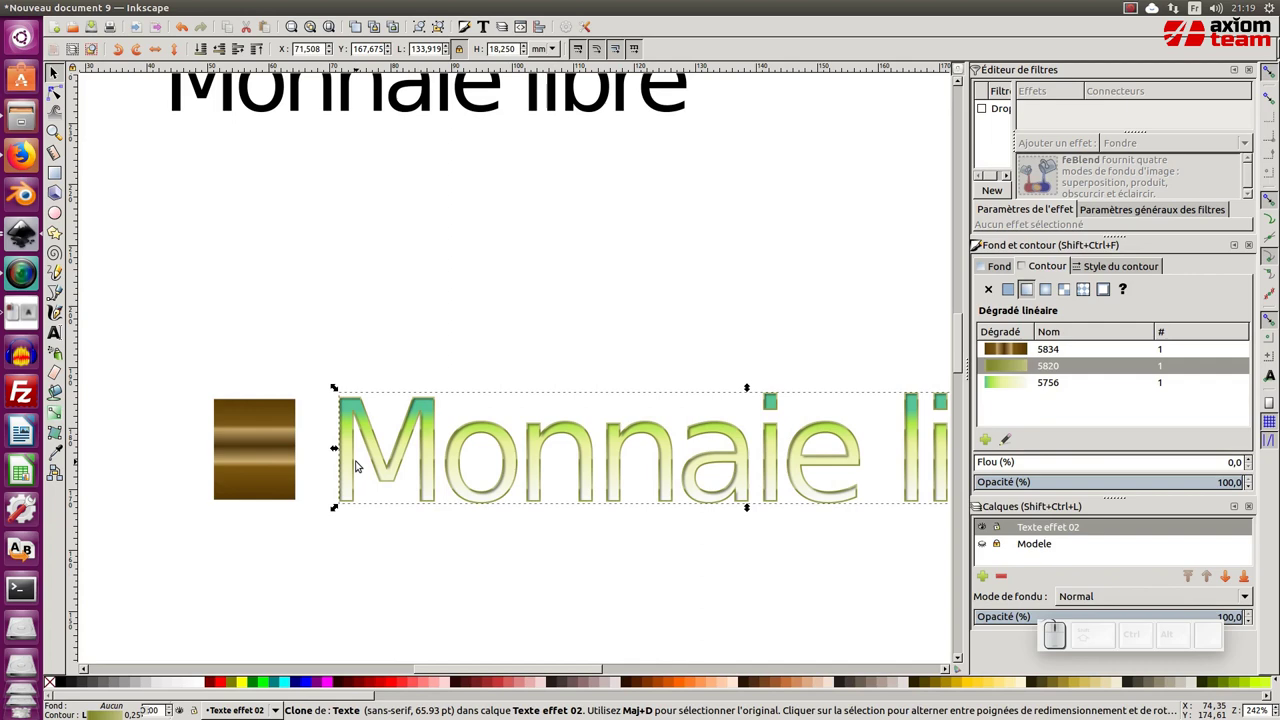
pyautogui.press('ctrl+d')
pyautogui.click(372, 442)
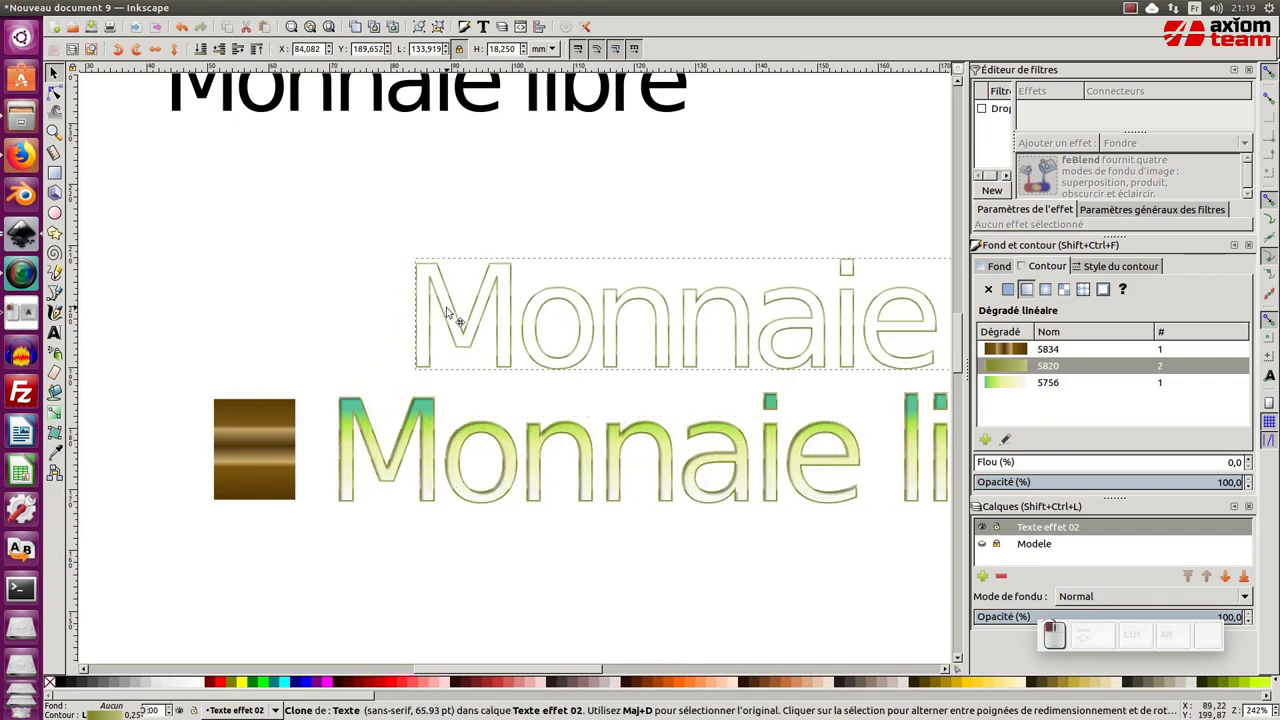
pyautogui.press('ctrl+z')
pyautogui.middleClick(346, 475)
pyautogui.doubleClick(349, 478)
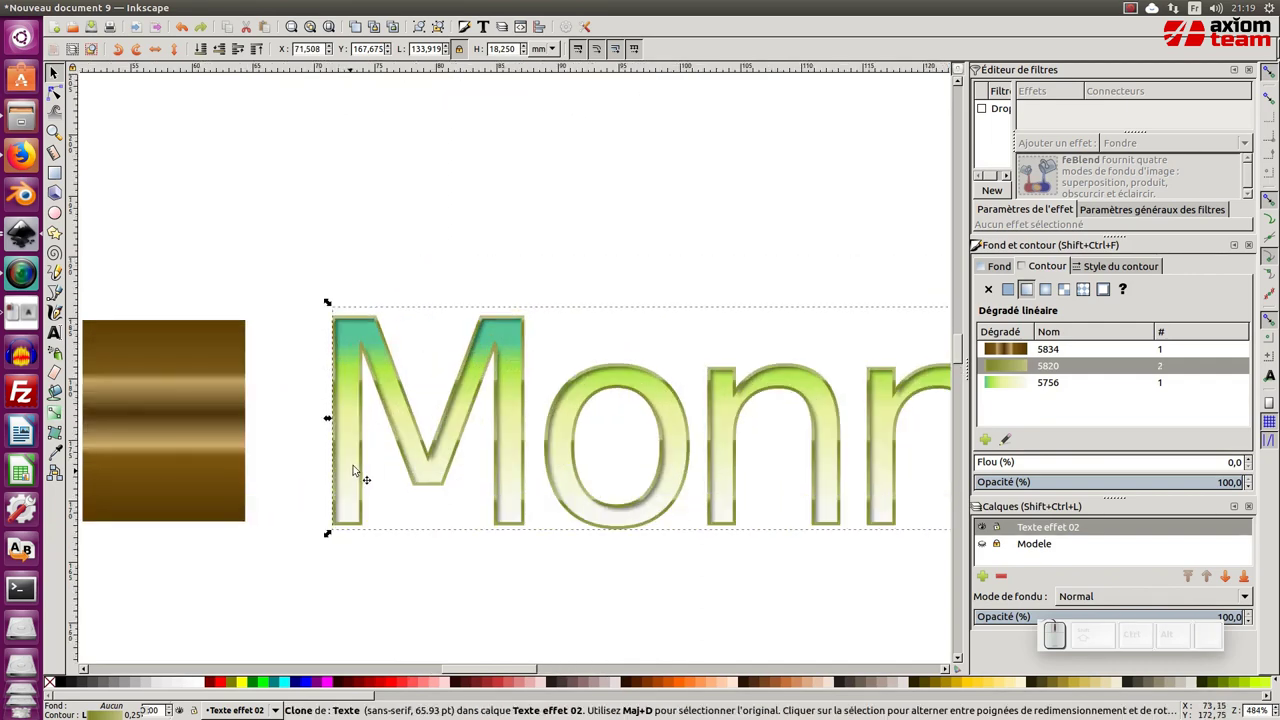
pyautogui.click(372, 377)
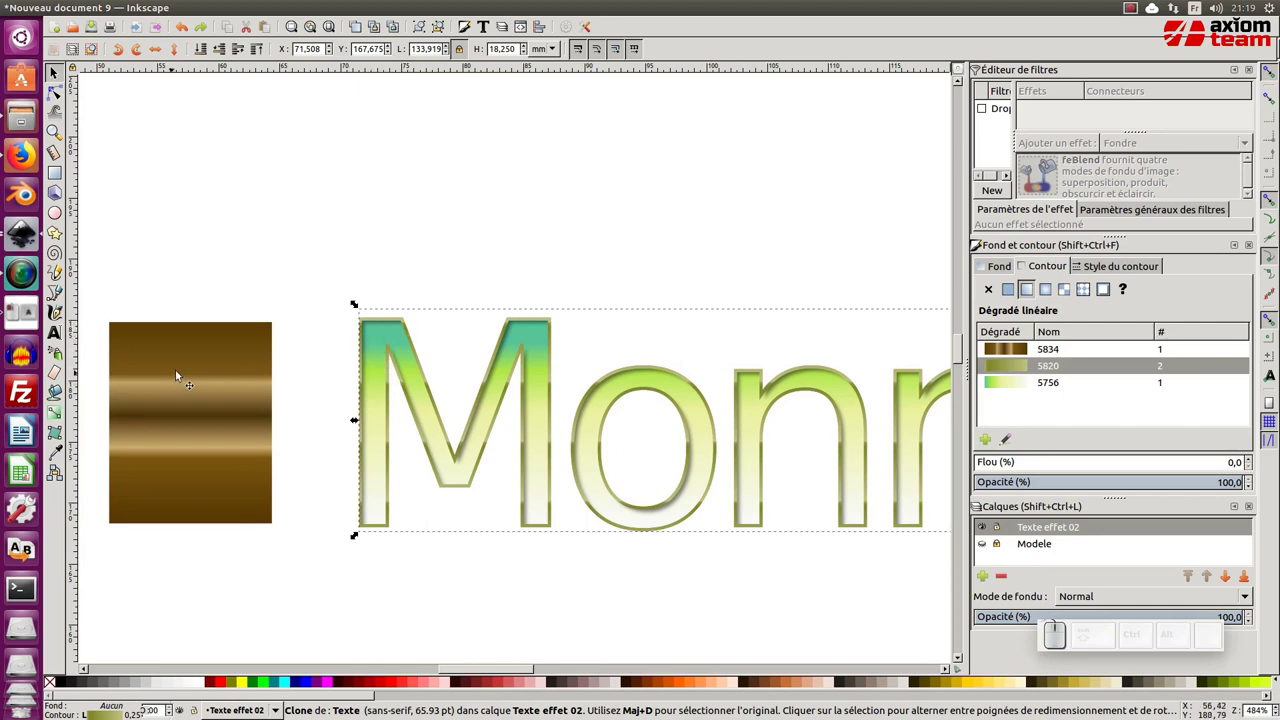
# With the Gradient tool (g), give the clone's stroke the gold gradient and set its direction.
pyautogui.press('g')
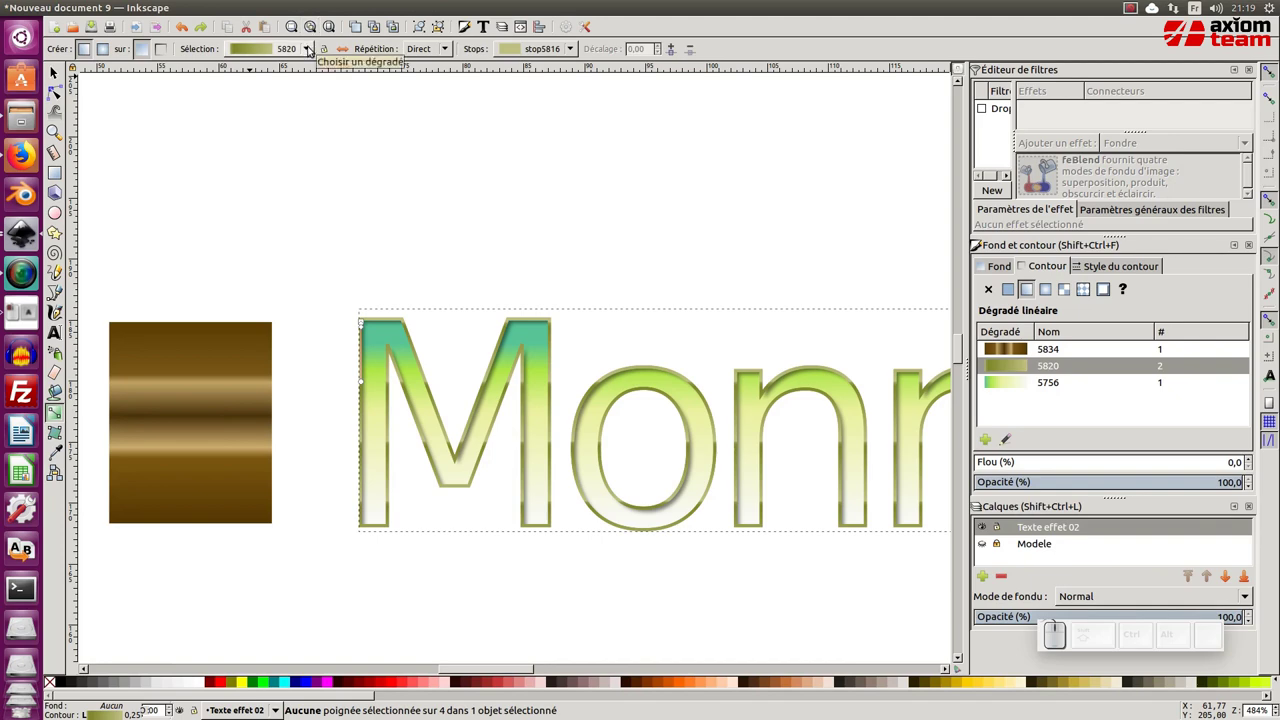
pyautogui.moveTo(309, 47); pyautogui.dragTo(294, 38)
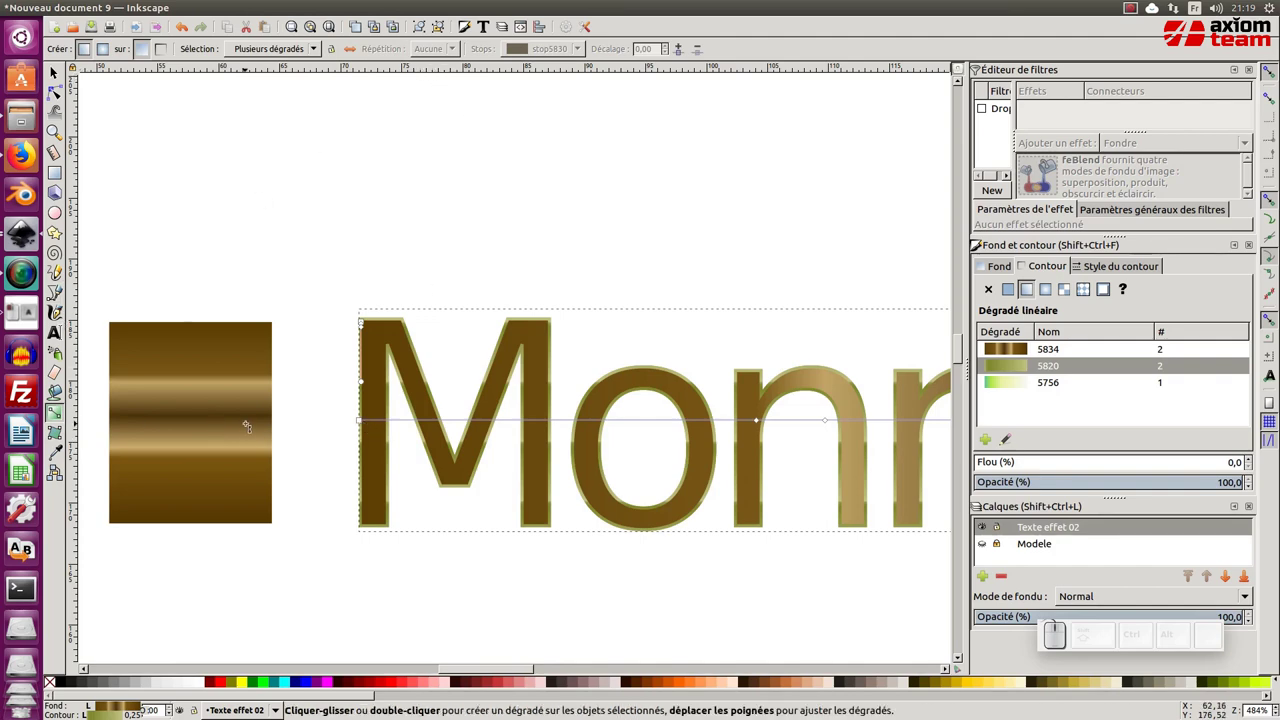
pyautogui.press('ctrl+z')
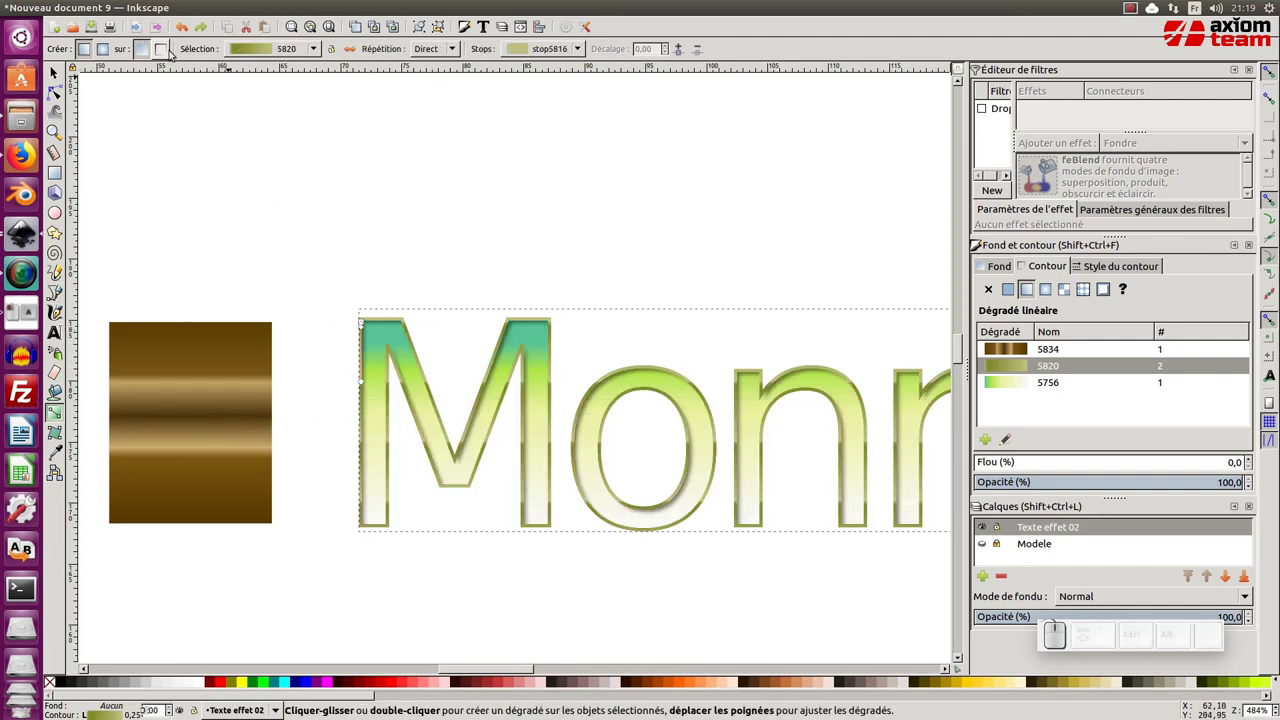
pyautogui.click(165, 56)
pyautogui.moveTo(294, 53); pyautogui.dragTo(299, 39)
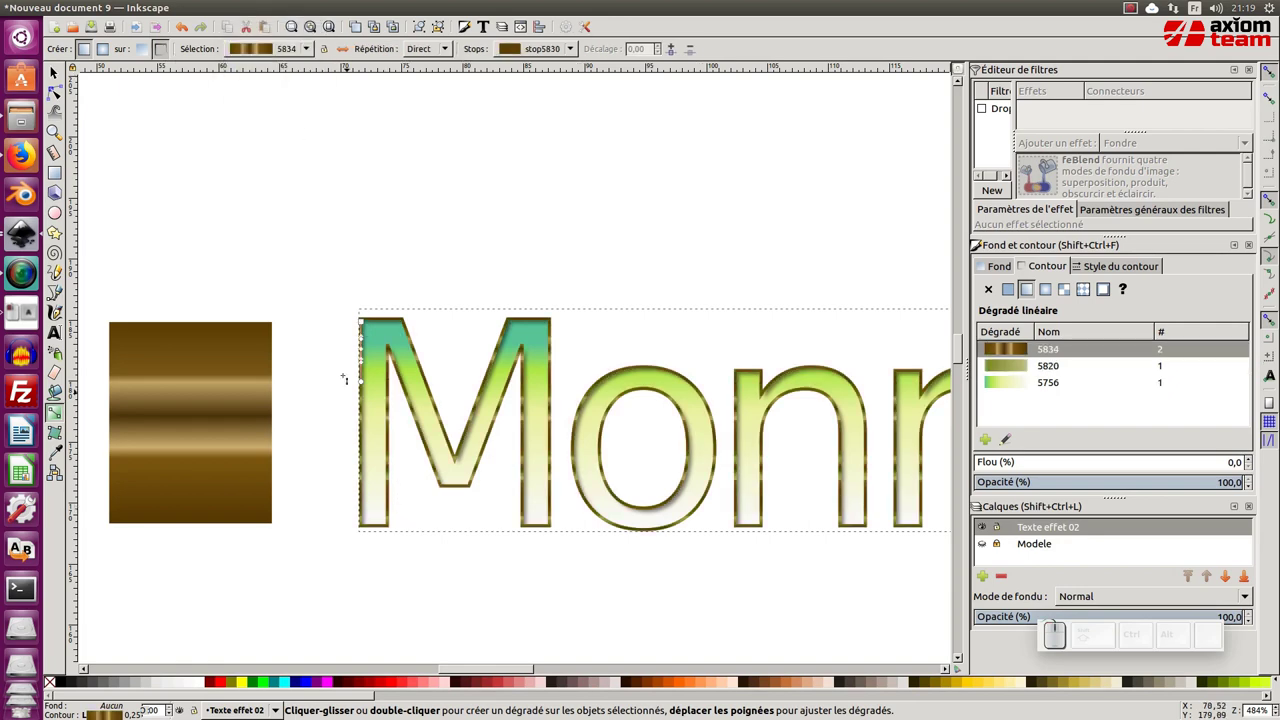
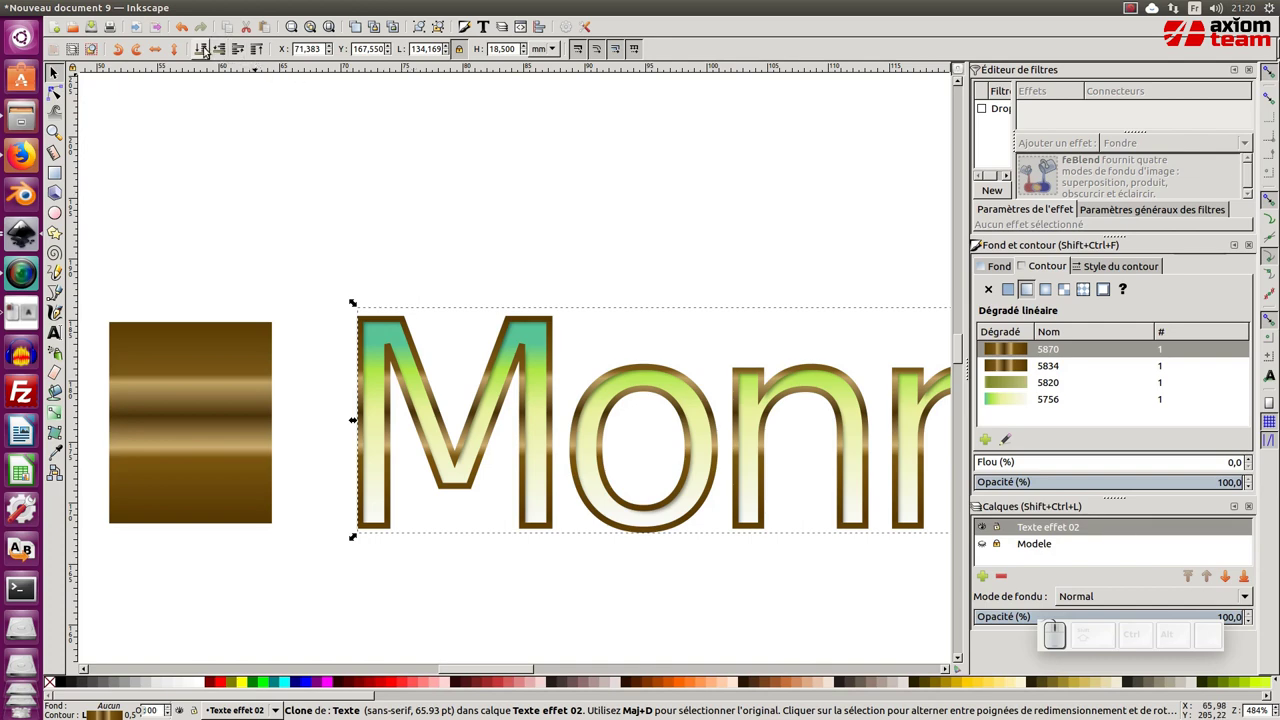
# Nudge the clone down to test the offset, then undo it back into place.
pyautogui.click(204, 48)
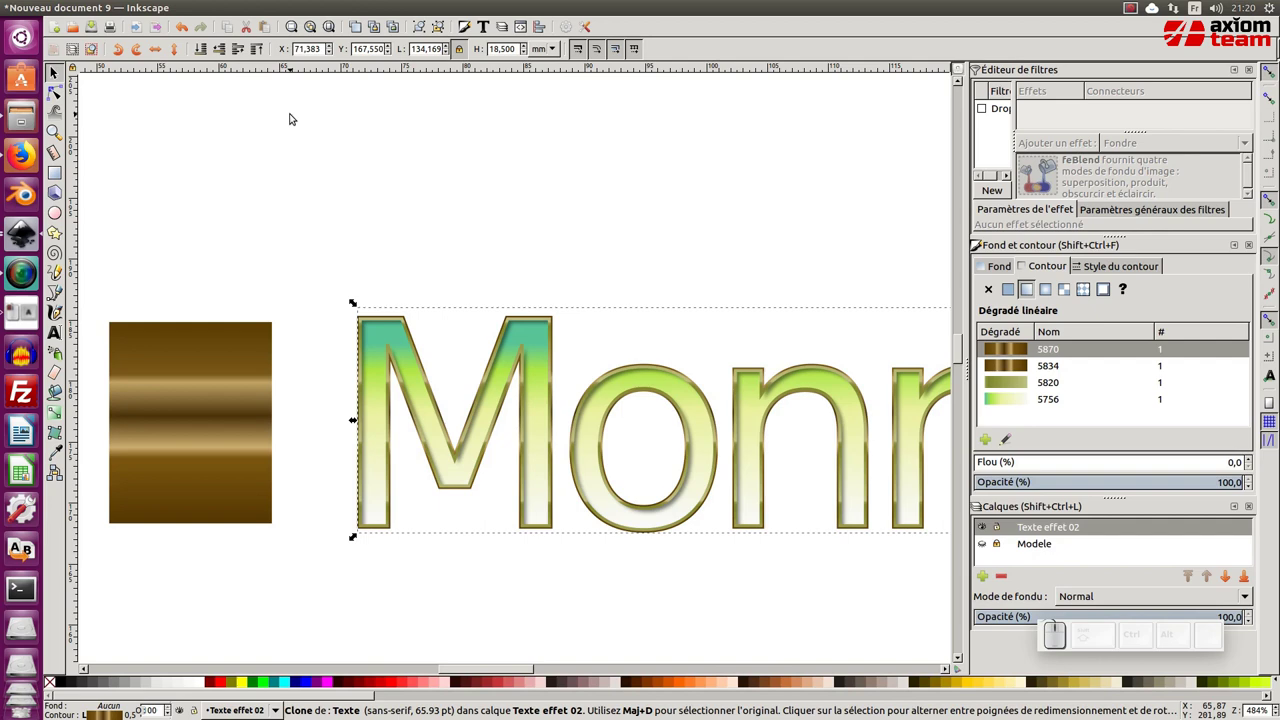
pyautogui.press('Down')
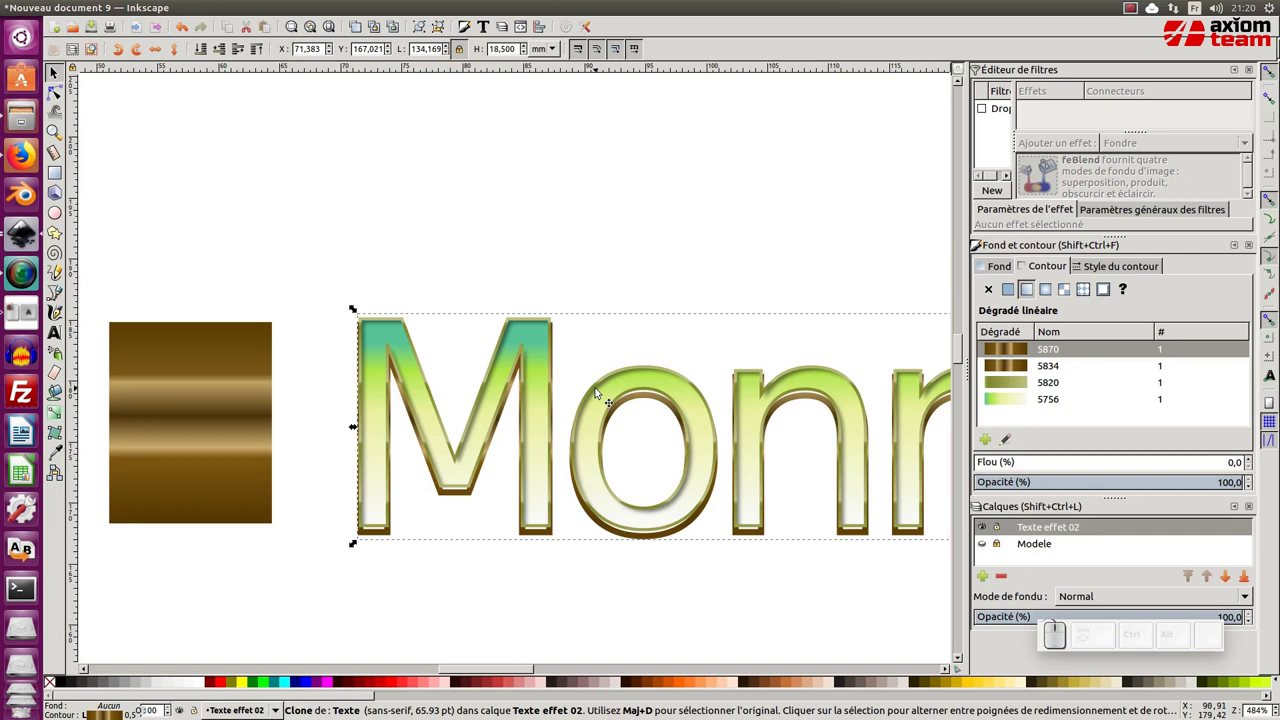
pyautogui.press('ctrl+z')
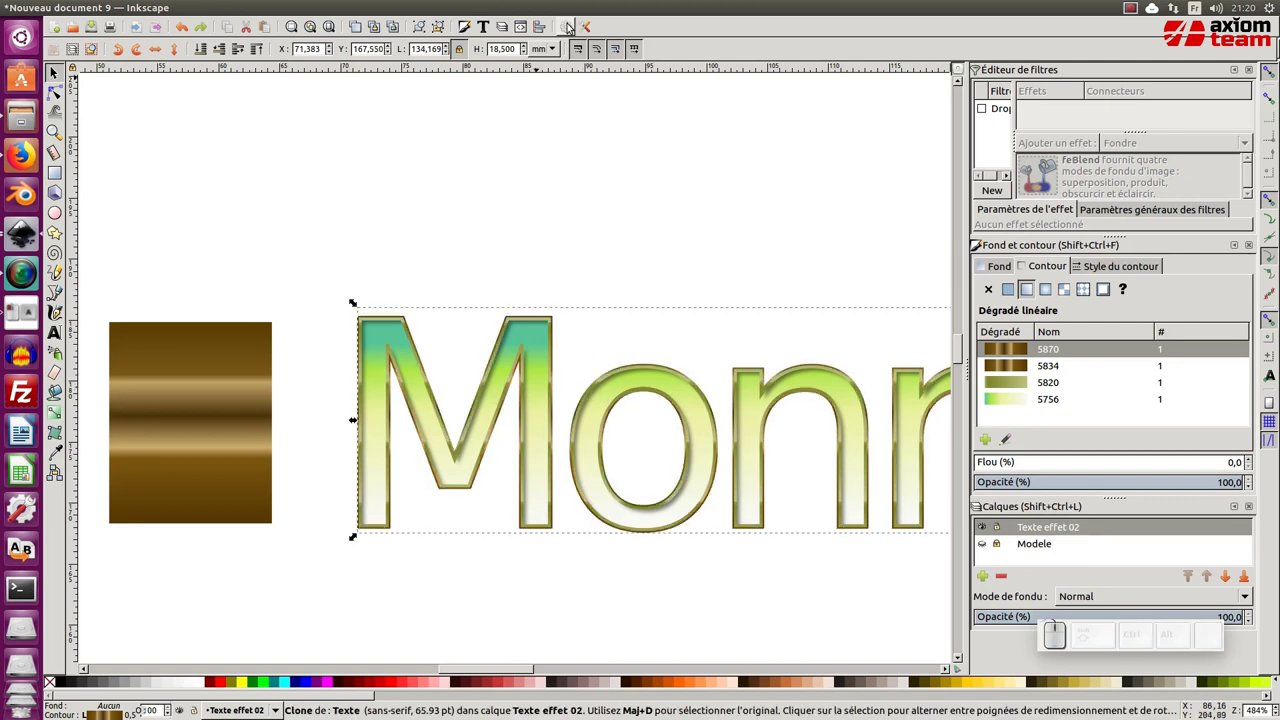
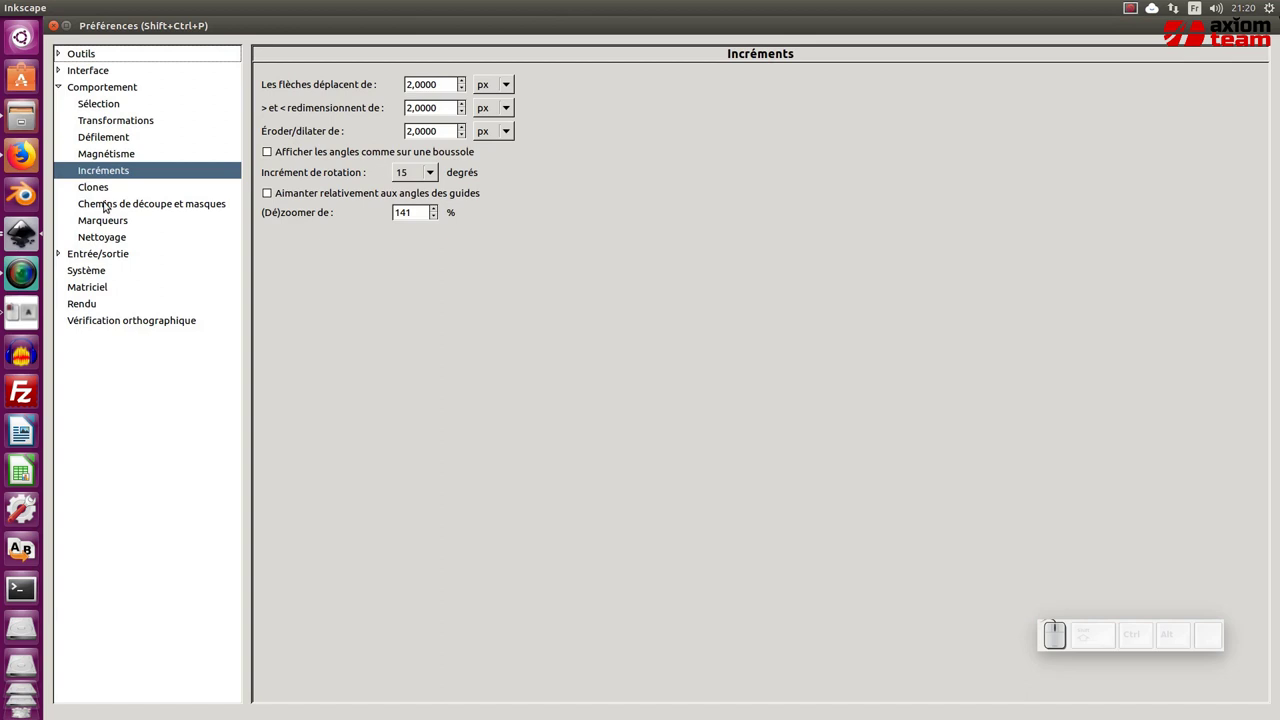
# Set arrow-key move and < > scale steps to 1 px in Preferences > Behavior > Steps.
pyautogui.click(96, 86)
pyautogui.click(112, 170)
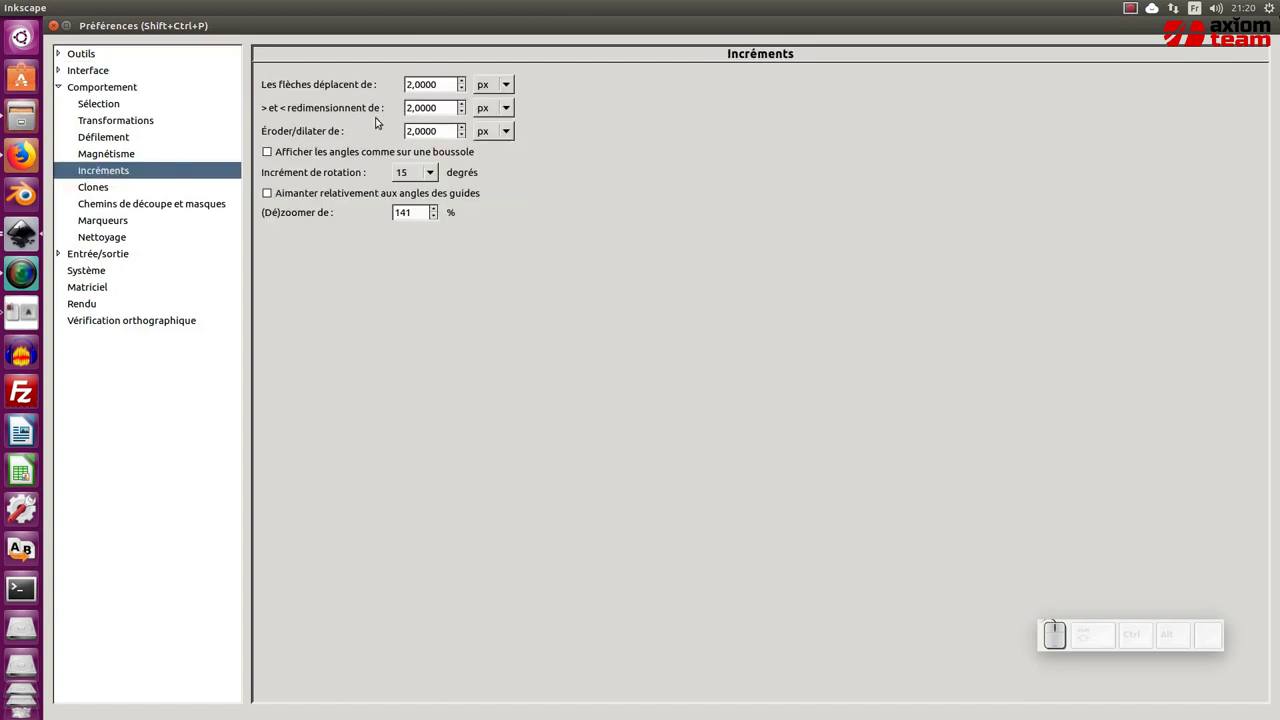
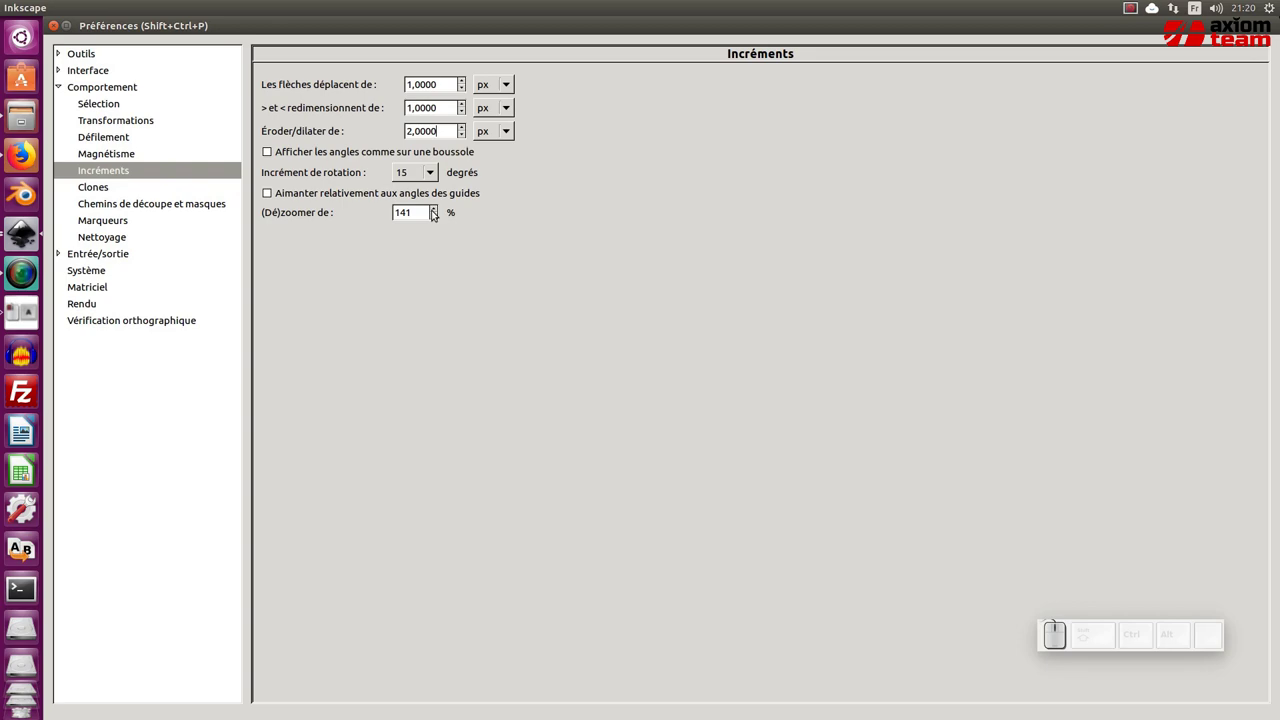
pyautogui.click(59, 26)
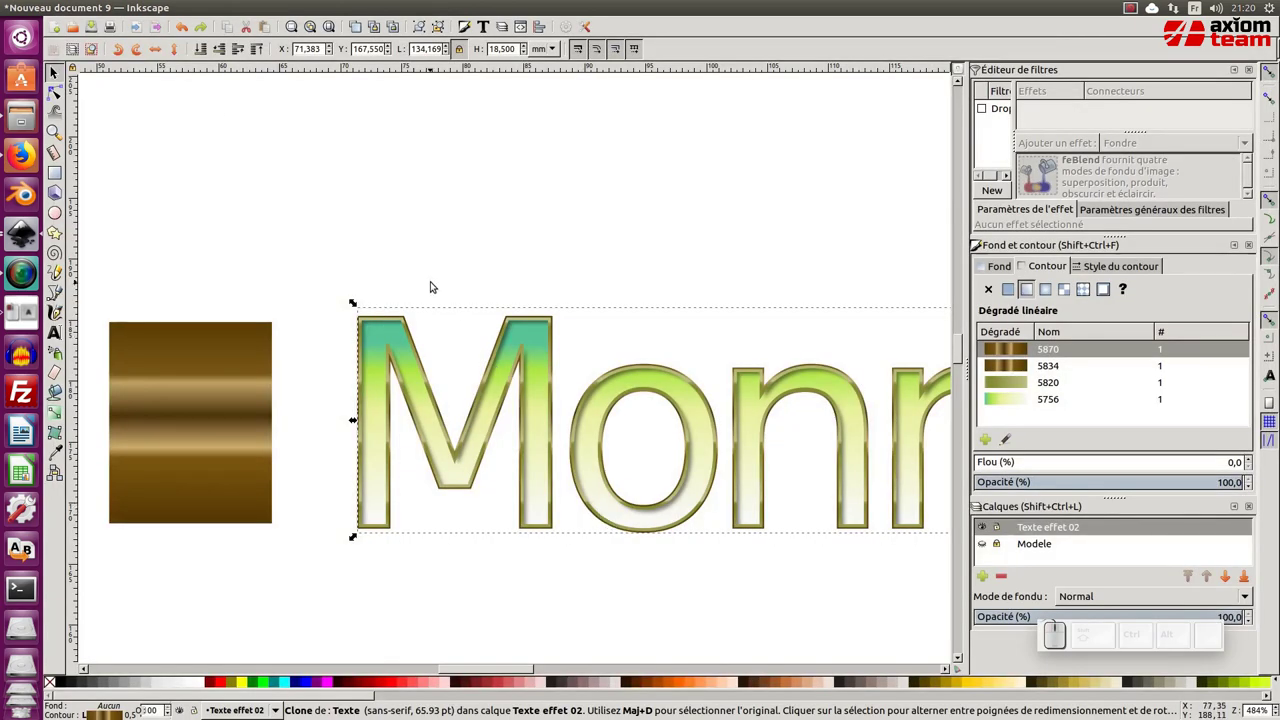
# Duplicate the gold-edged clone, shrink it two steps and send it behind the others.
pyautogui.click(55, 76)
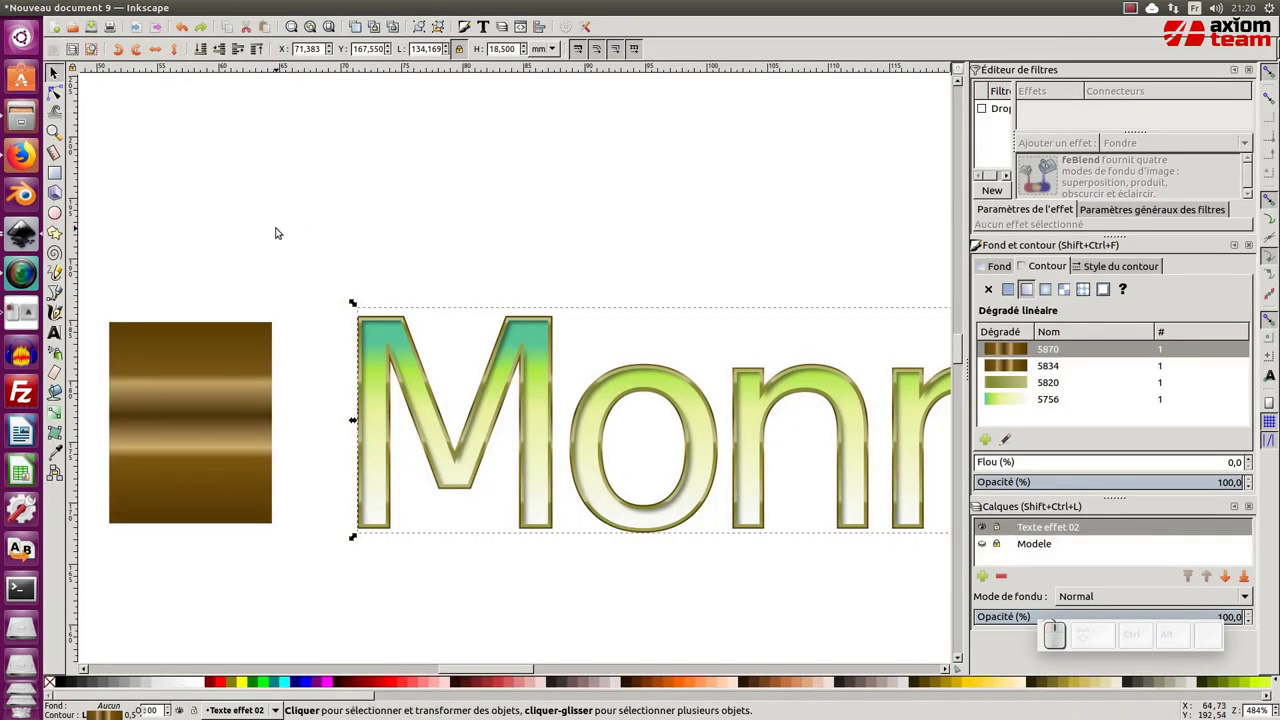
pyautogui.press('Down')
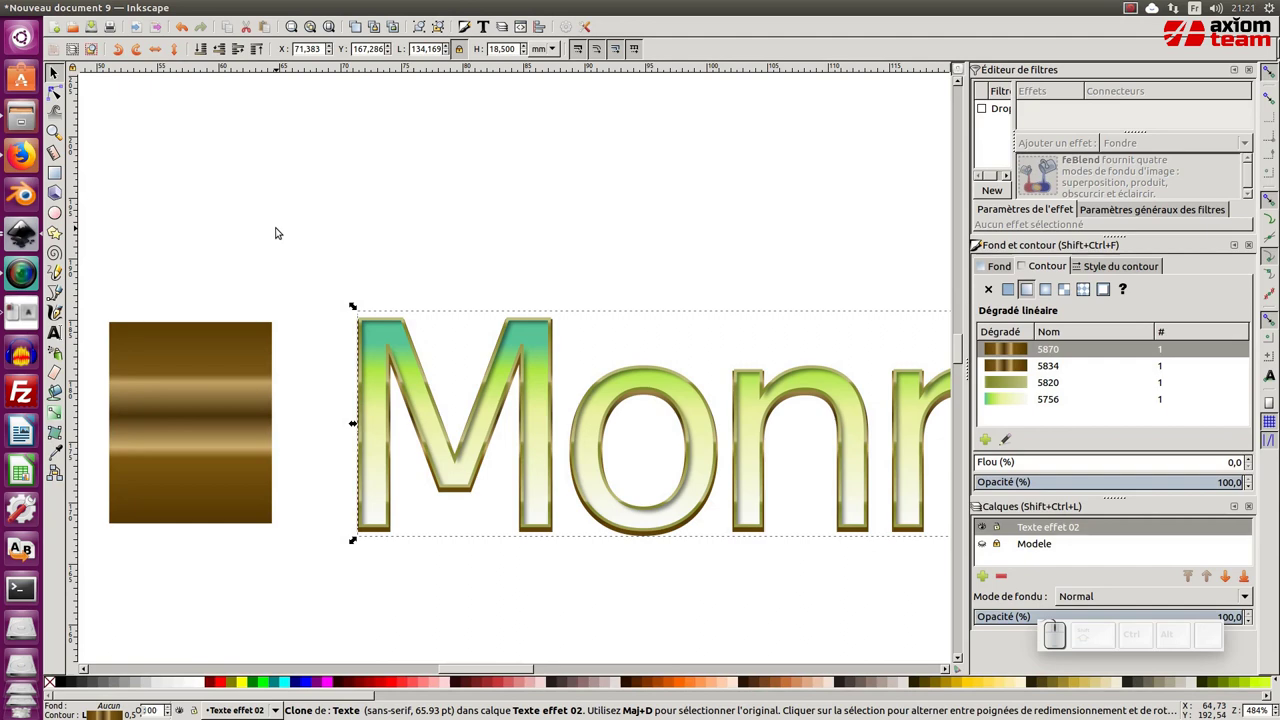
pyautogui.press('<')
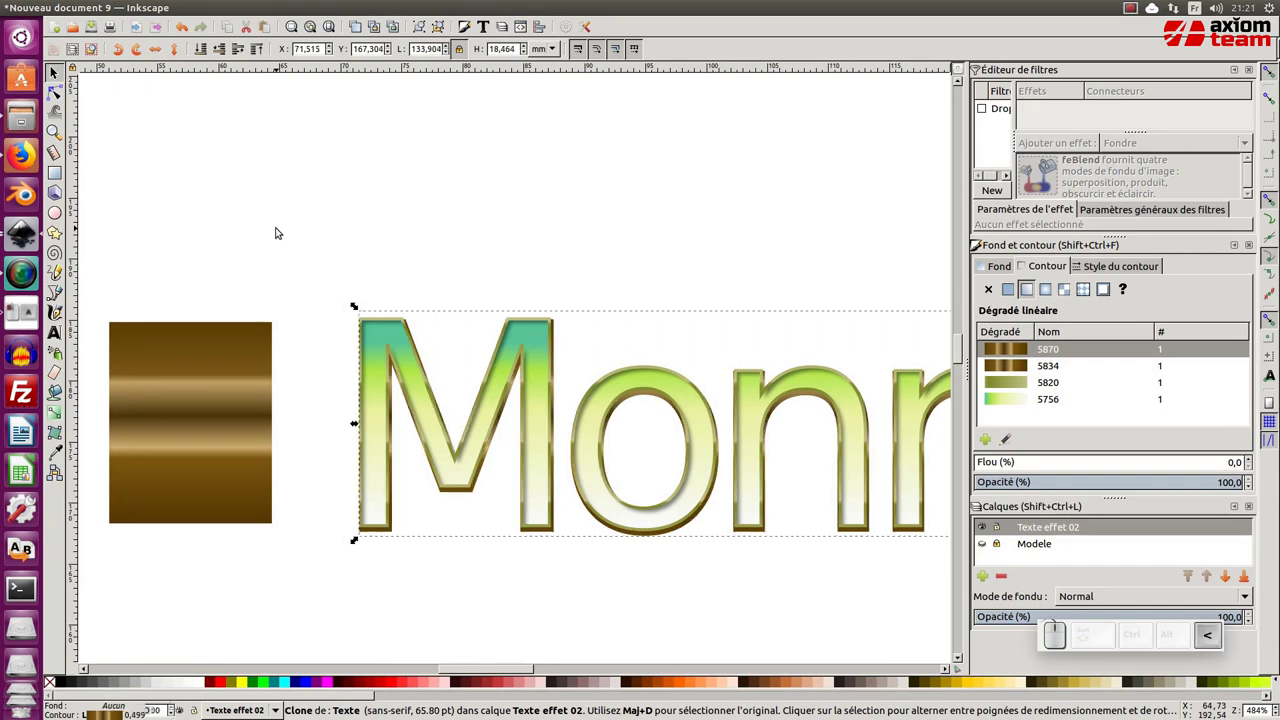
pyautogui.press('<')
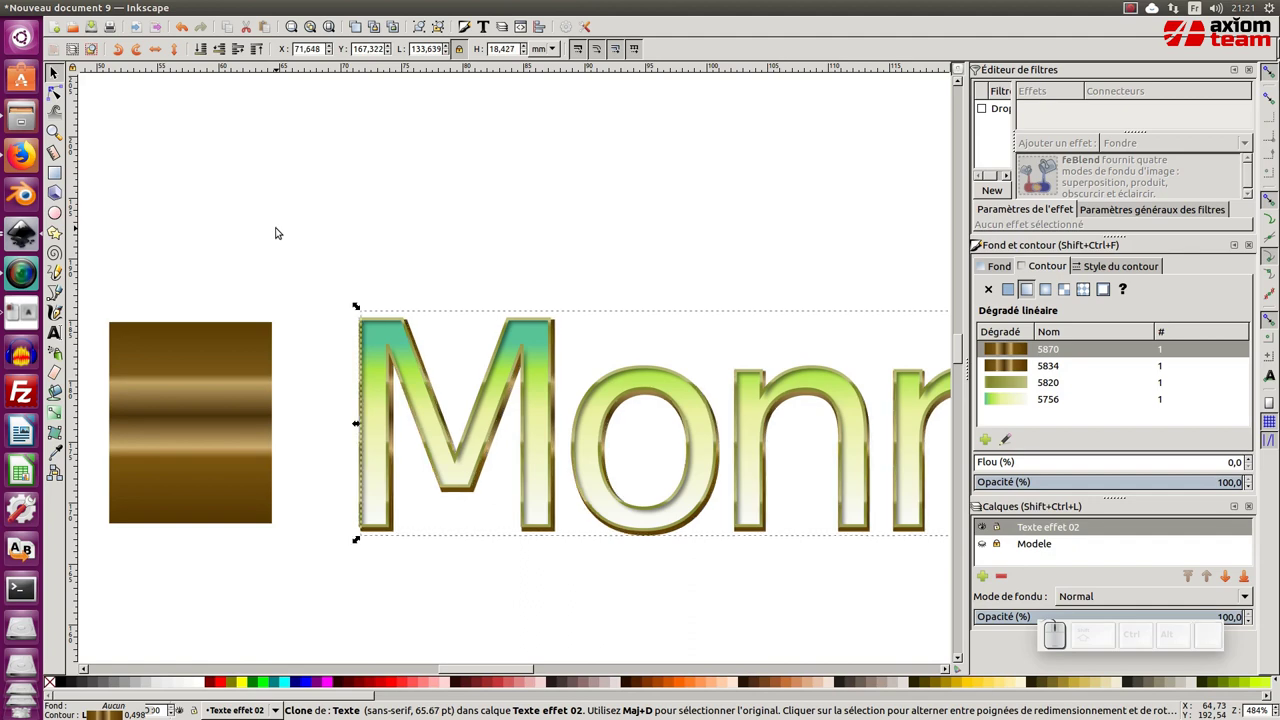
pyautogui.click(494, 359)
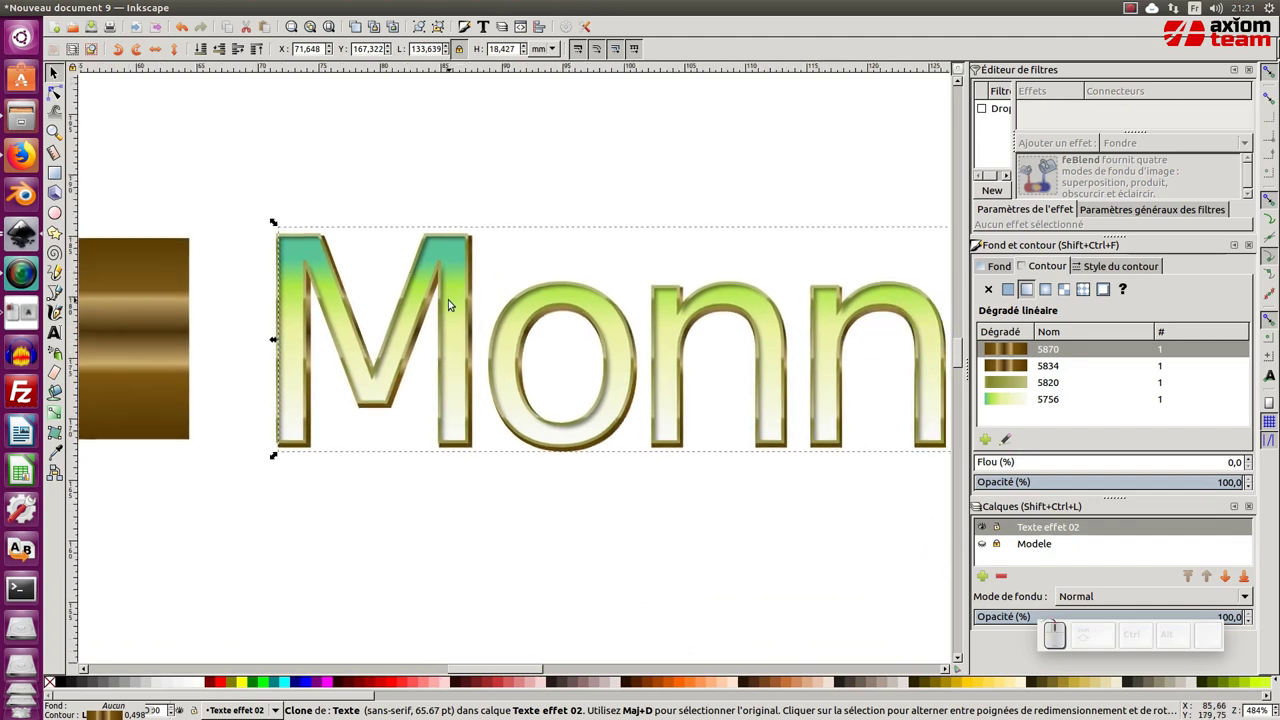
pyautogui.press('ctrl+d')
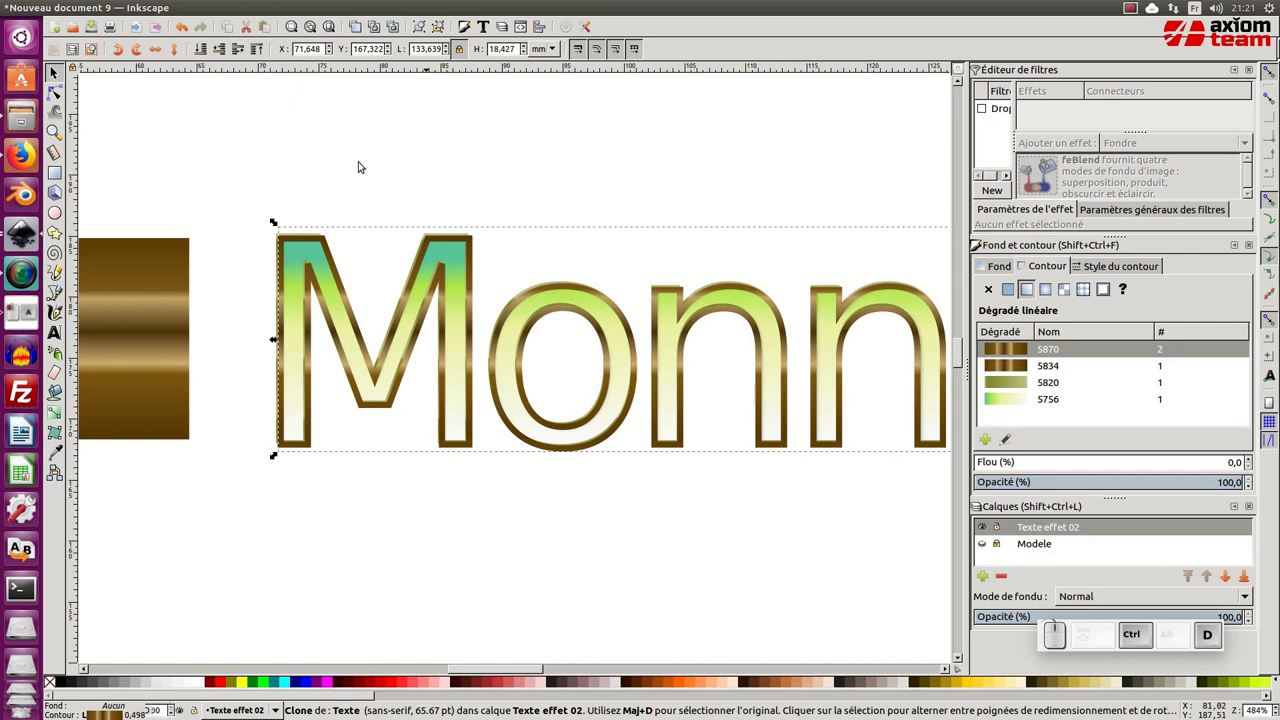
pyautogui.click(206, 51)
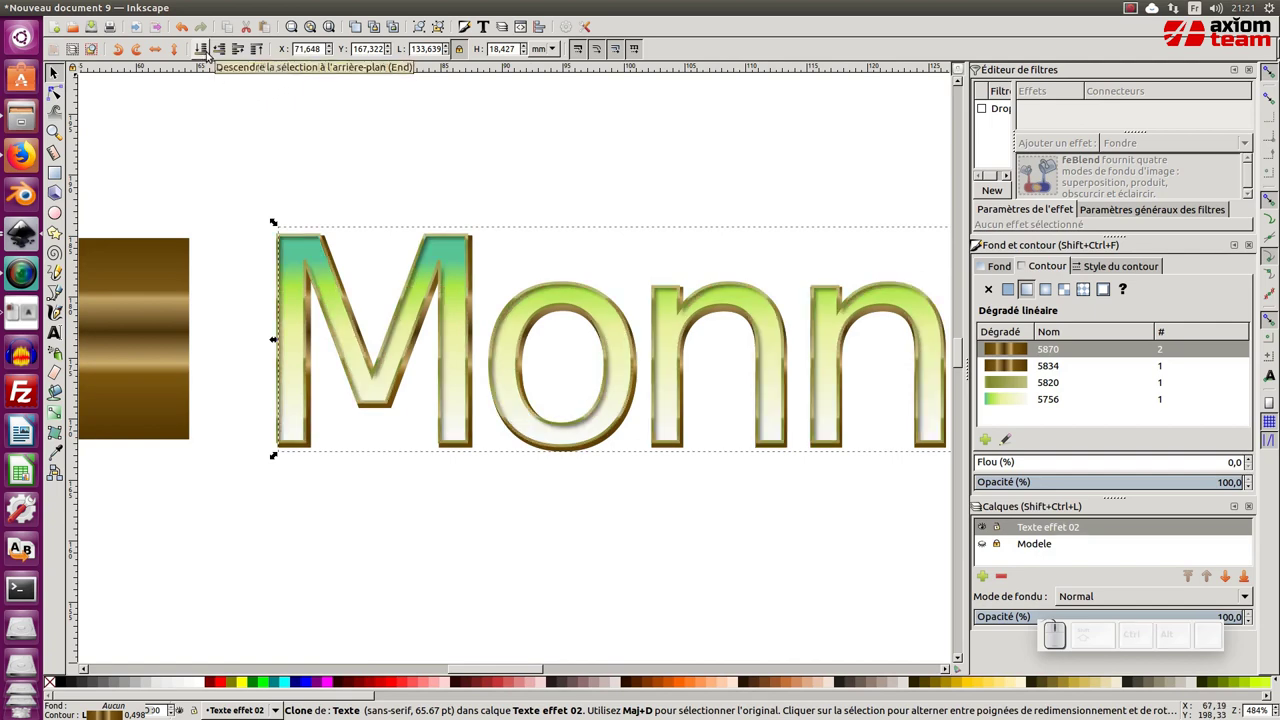
# Add another edge copy lowered to the bottom, offset down and shrunk one step.
pyautogui.press('Down')
pyautogui.press('<')
pyautogui.press('ctrl+d')
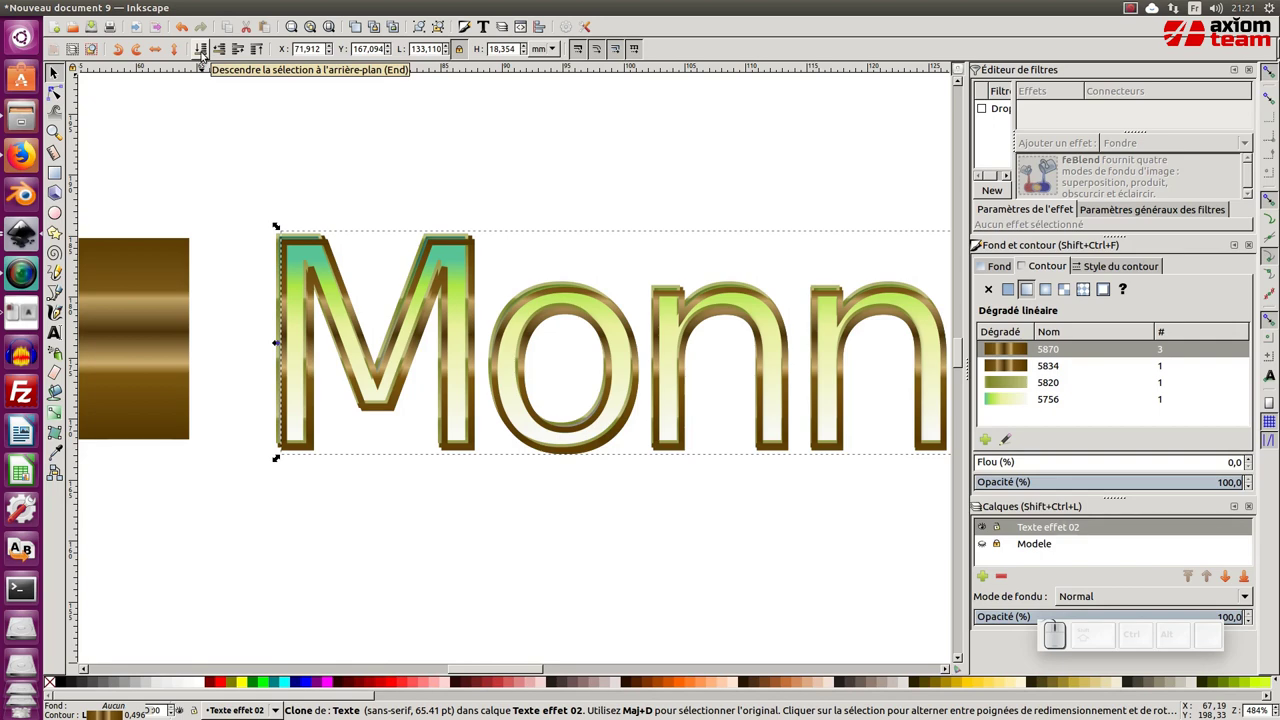
pyautogui.press('Page_Down')
pyautogui.press('Page_Down')
pyautogui.press('End')
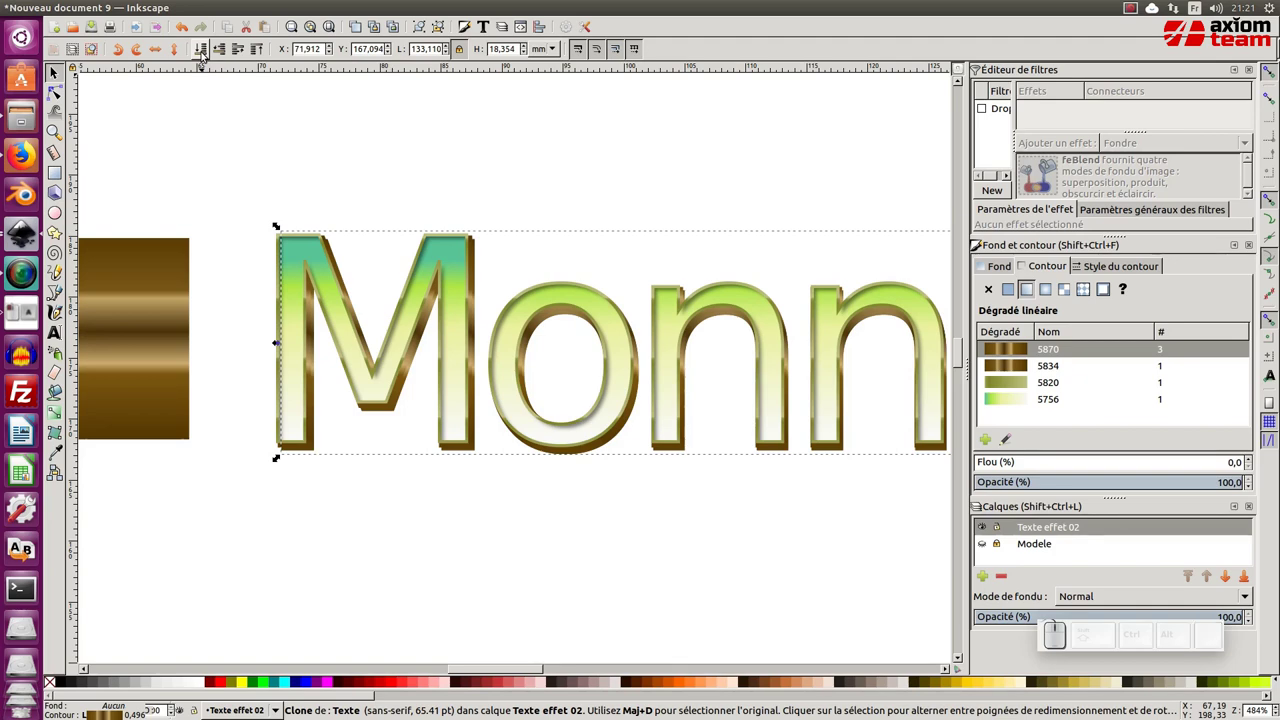
pyautogui.press('<')
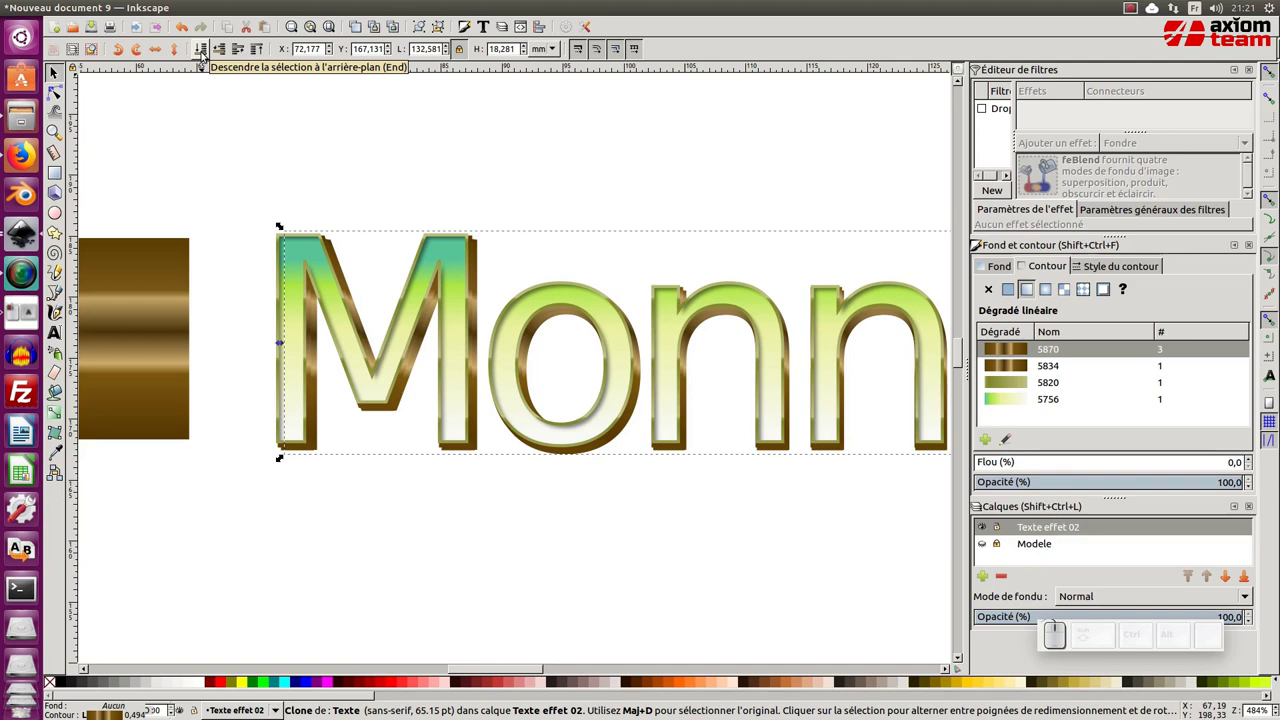
# Stack a further shrunken, downward-offset edge copy behind the lettering.
pyautogui.press('Down')
pyautogui.press('ctrl+d')
pyautogui.press('Down')
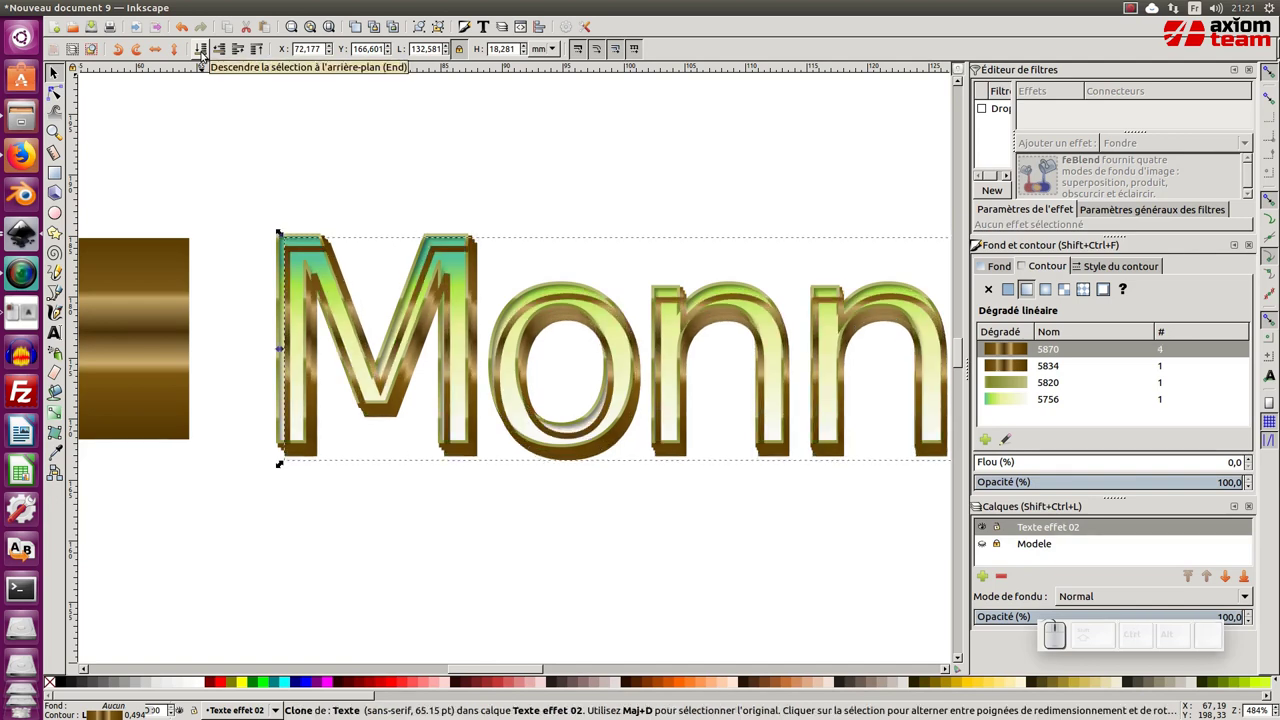
pyautogui.press('<')
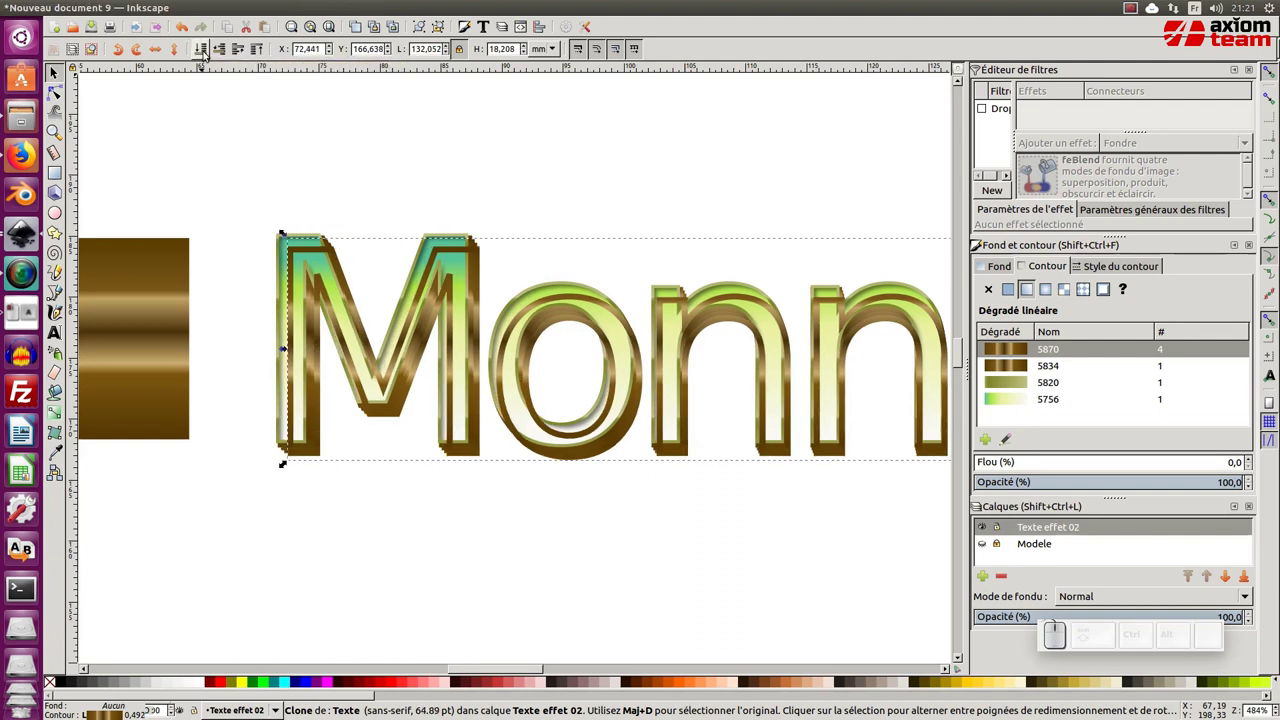
pyautogui.click(204, 56)
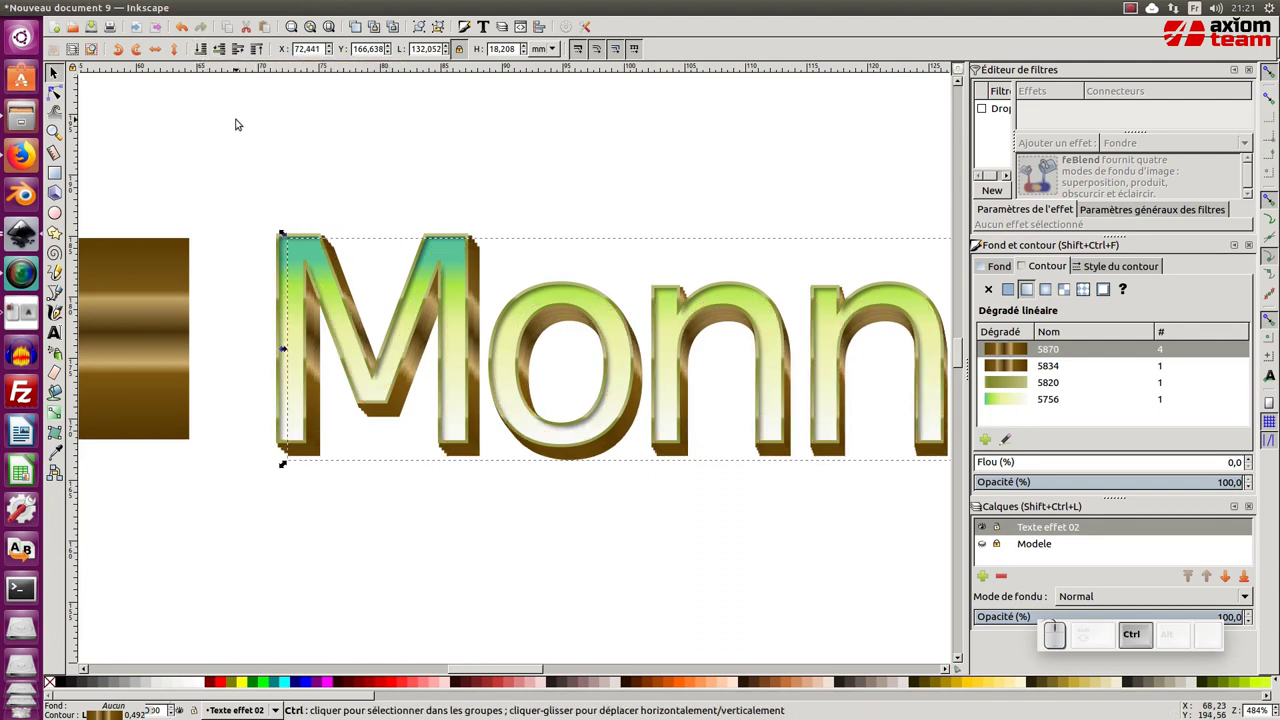
# Add a last offset, shrunken edge copy at the back, then deselect everything.
pyautogui.press('ctrl+d')
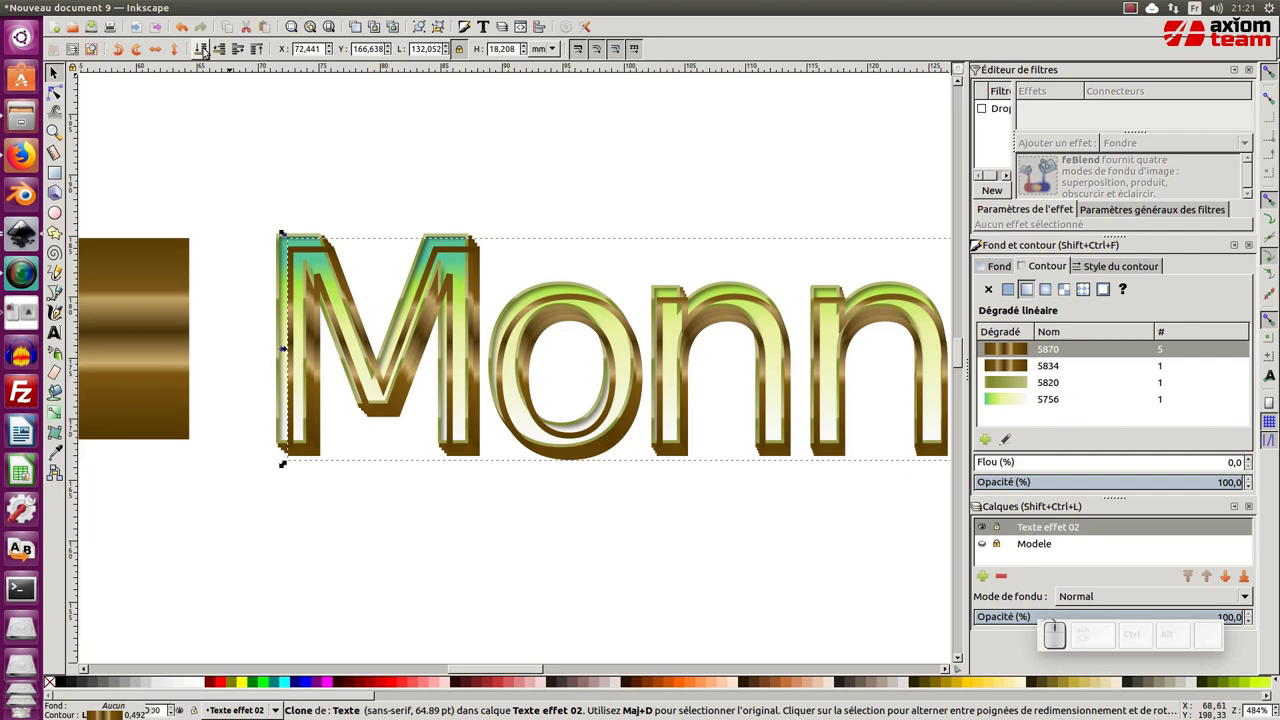
pyautogui.press('Down')
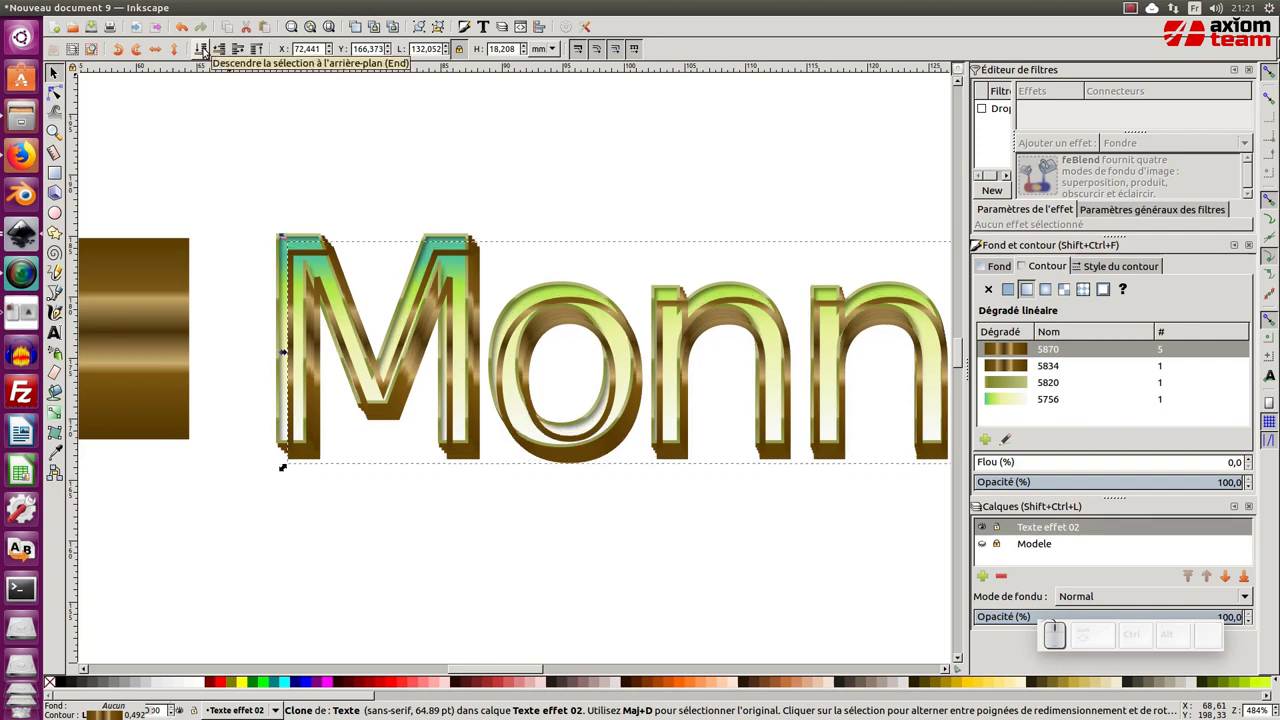
pyautogui.press('<')
pyautogui.click(210, 49)
pyautogui.click(347, 108)
pyautogui.press('KP_Subtract')
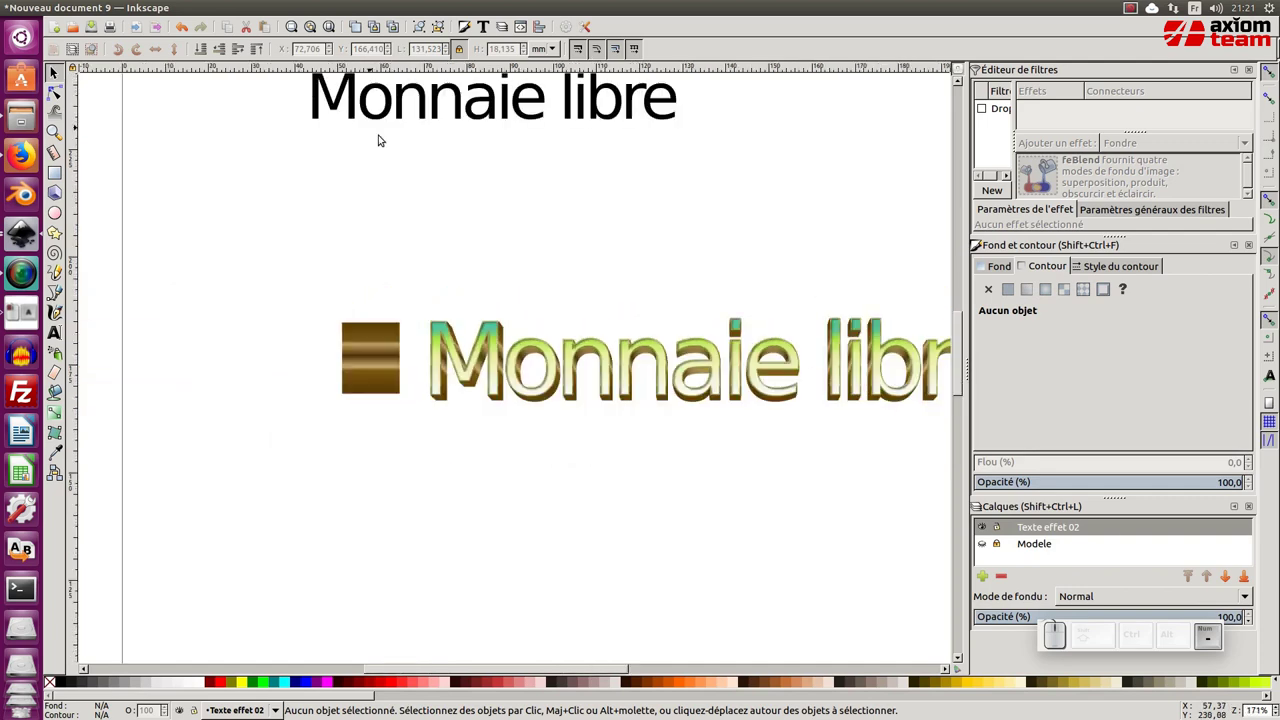
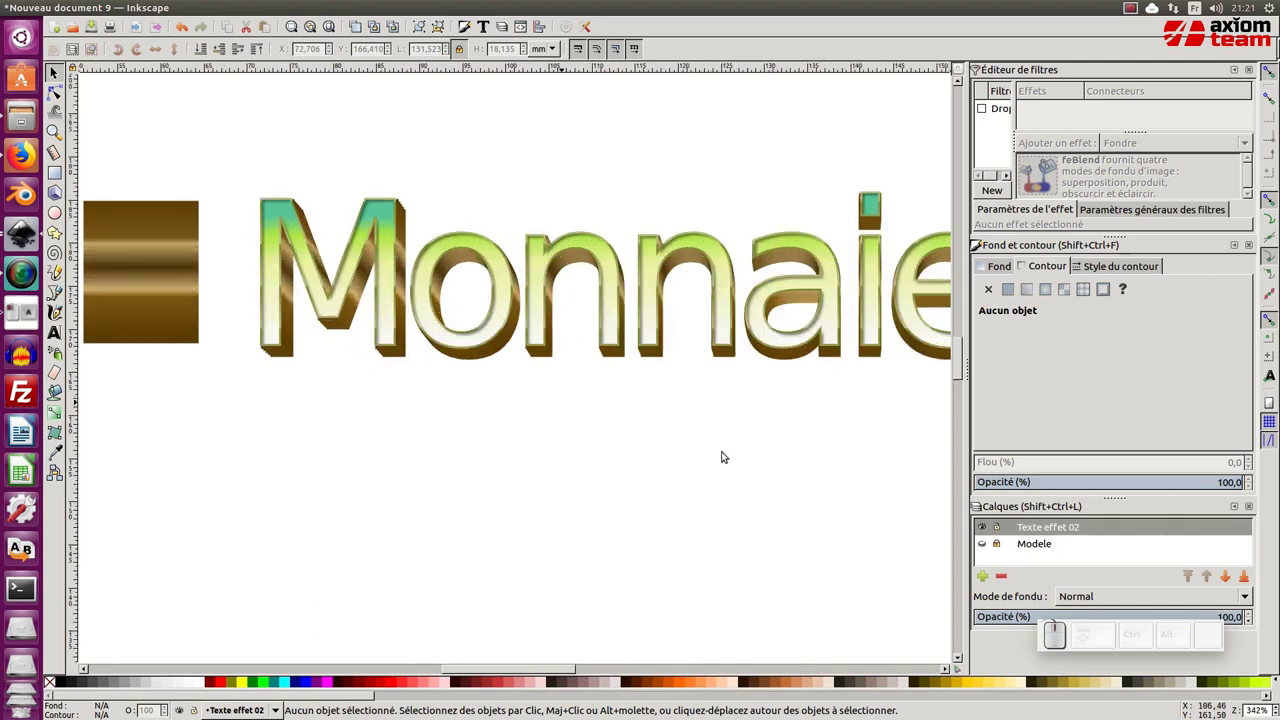
pyautogui.click(991, 527)
pyautogui.click(984, 541)
pyautogui.click(985, 541)
pyautogui.click(982, 530)
pyautogui.click(825, 534)
pyautogui.press('KP_Subtract')
pyautogui.middleClick(740, 517)
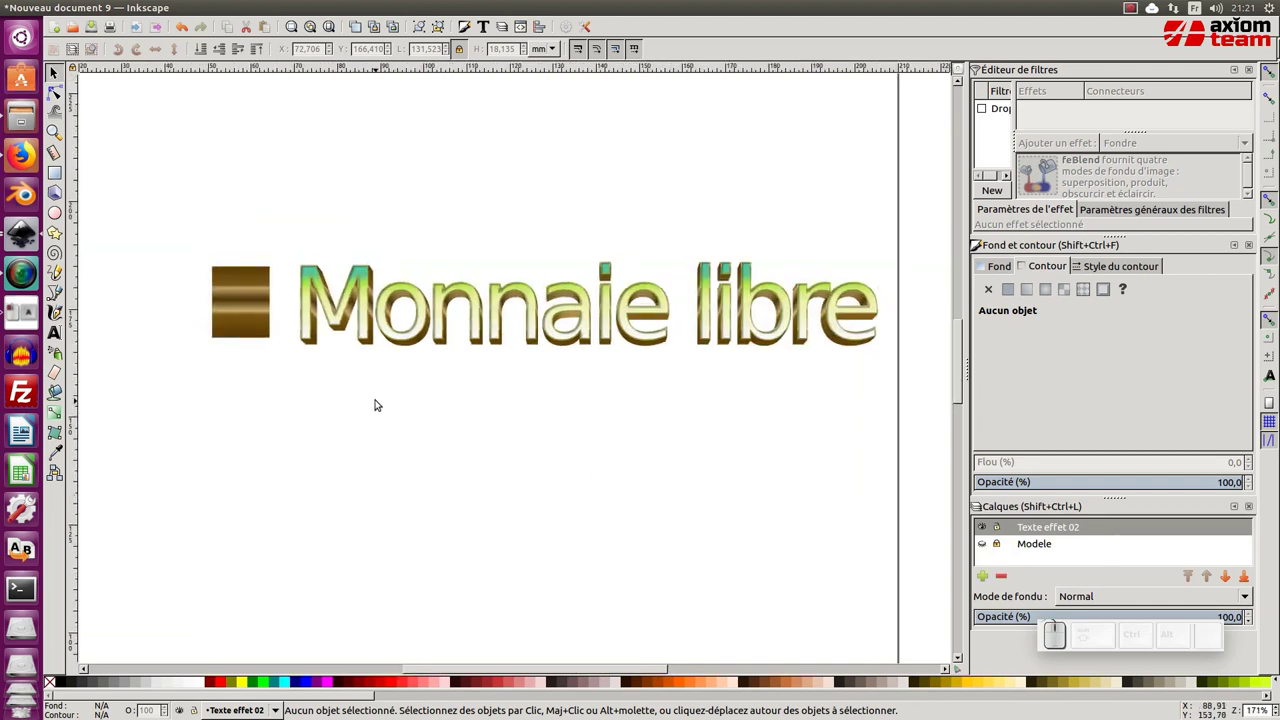
pyautogui.middleClick(360, 360)
pyautogui.middleClick(245, 316)
pyautogui.middleClick(200, 291)
pyautogui.middleClick(255, 336)
pyautogui.middleClick(241, 335)
pyautogui.click(279, 329)
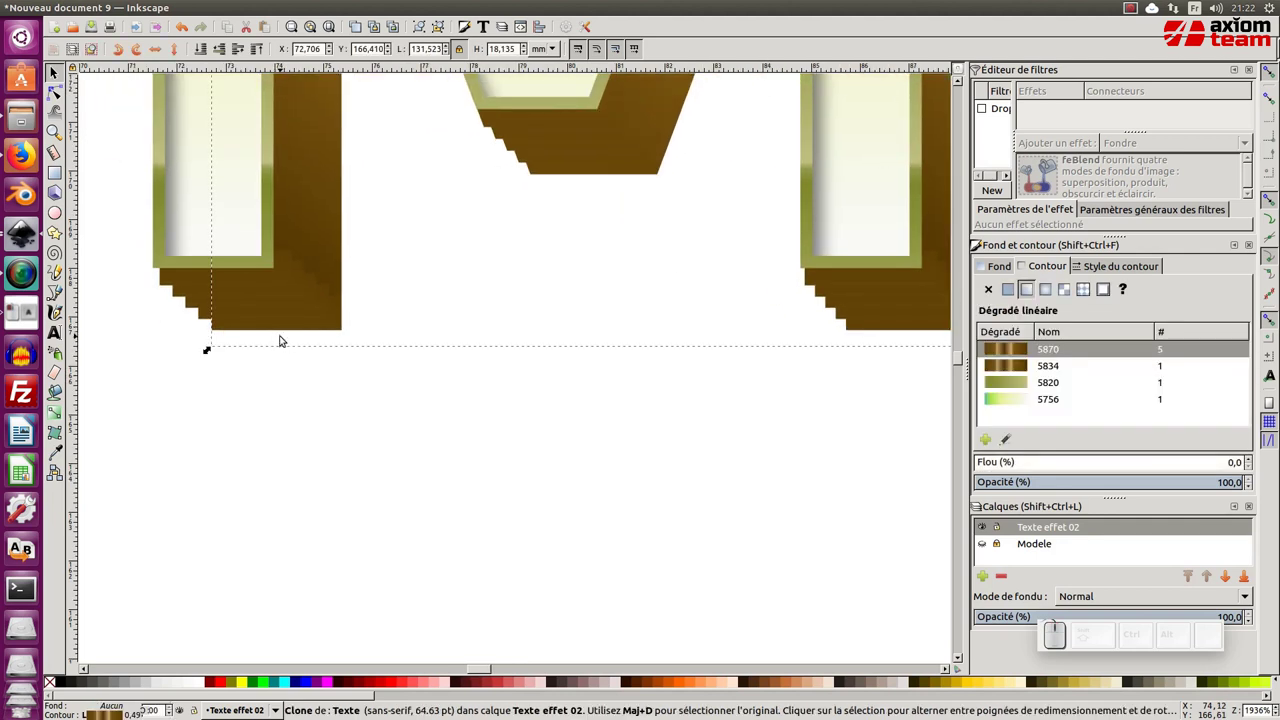
pyautogui.press('KP_Subtract')
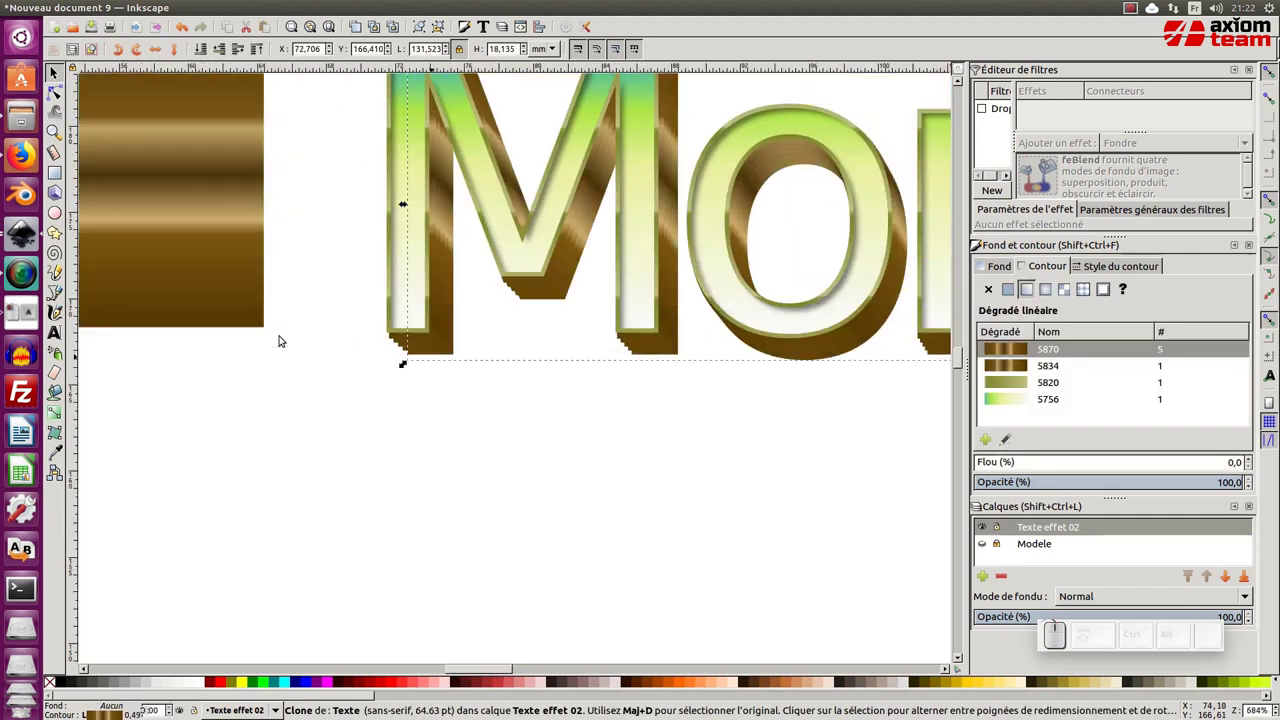
pyautogui.press('KP_Subtract')
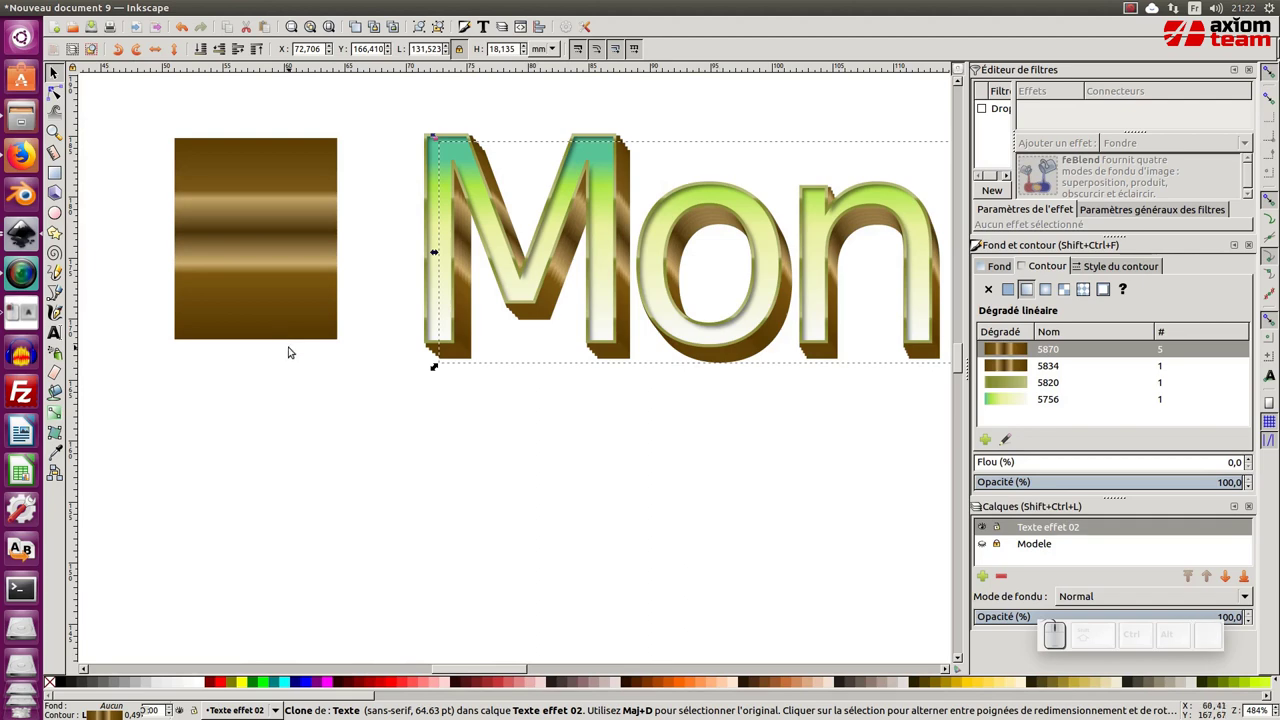
pyautogui.press('ctrl+d')
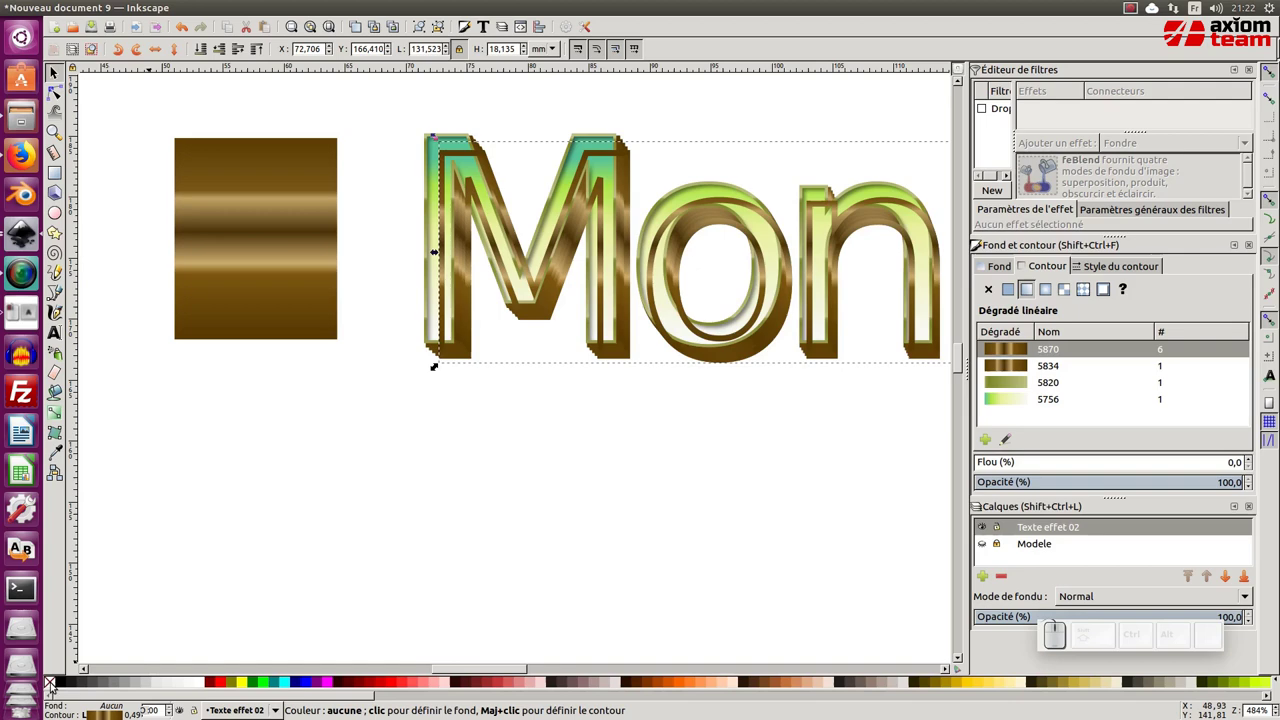
# Remove the text copy's fill, make it solid black and apply a 2% blur.
pyautogui.click(52, 682)
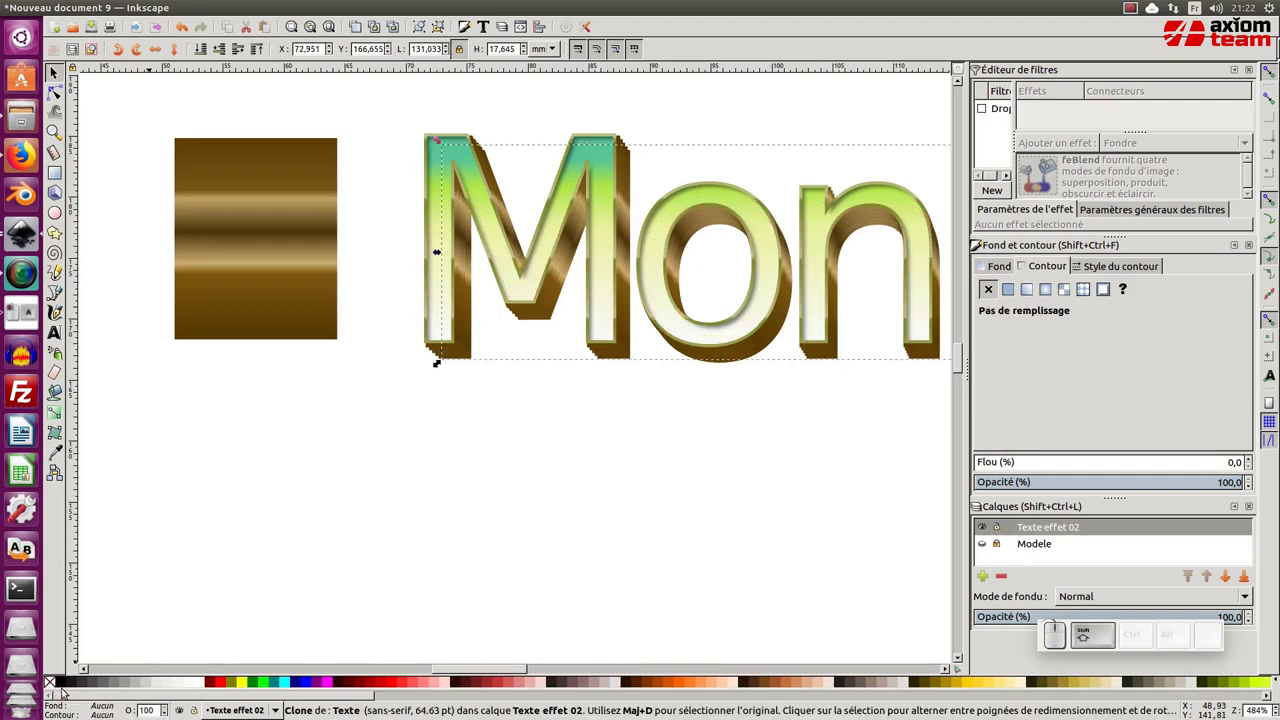
pyautogui.click(63, 682)
pyautogui.click(420, 556)
pyautogui.press('KP_Subtract')
pyautogui.click(424, 557)
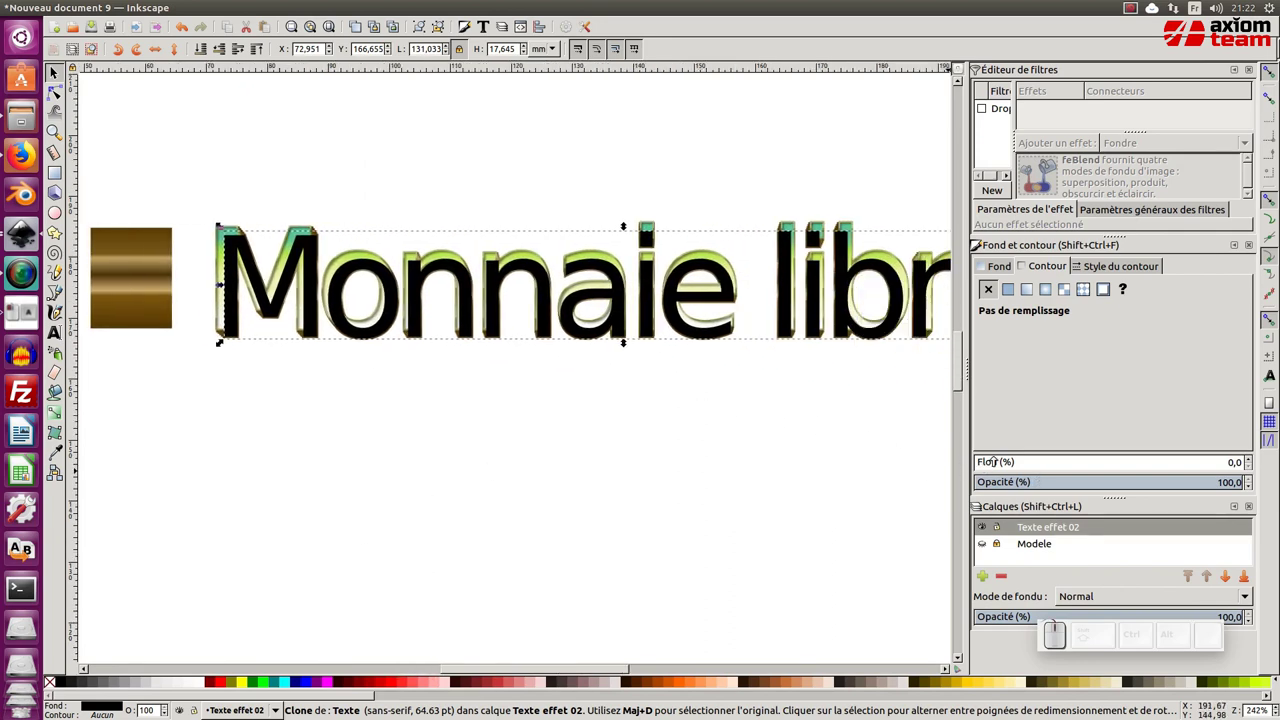
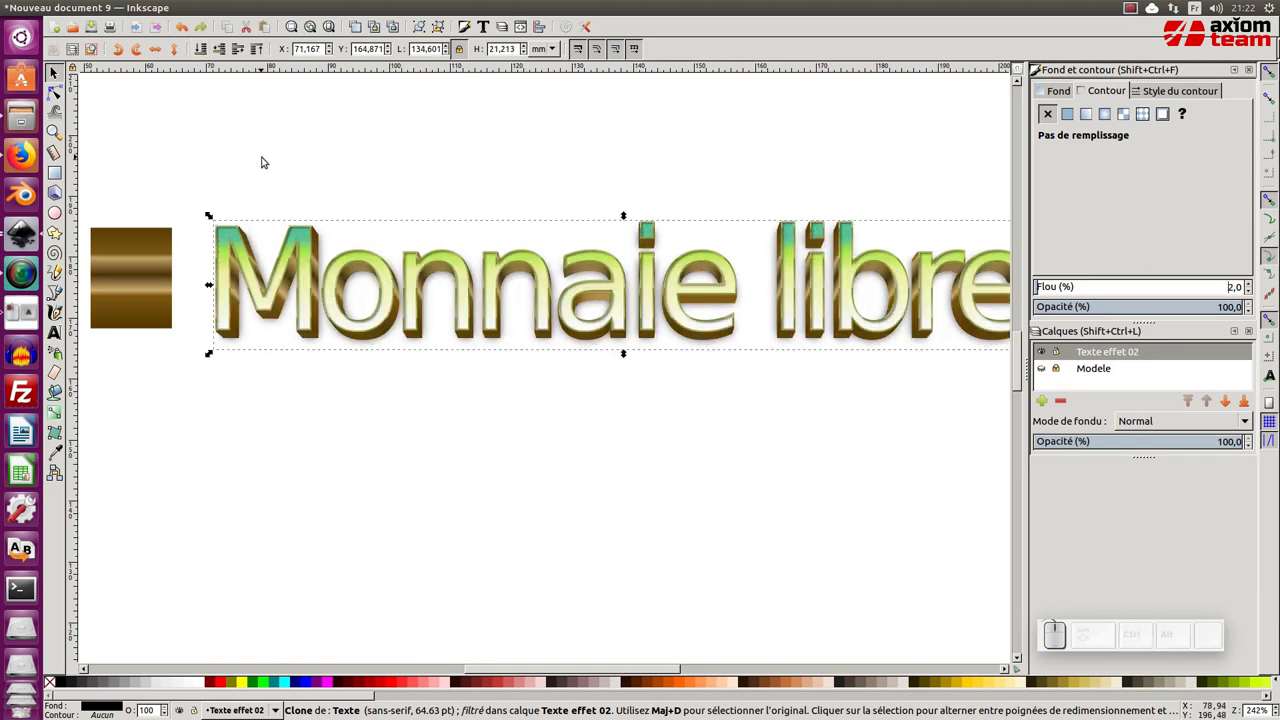
# Lower the black copy's blur to 1, send it to the bottom and nudge it downward.
pyautogui.press('ctrl+z')
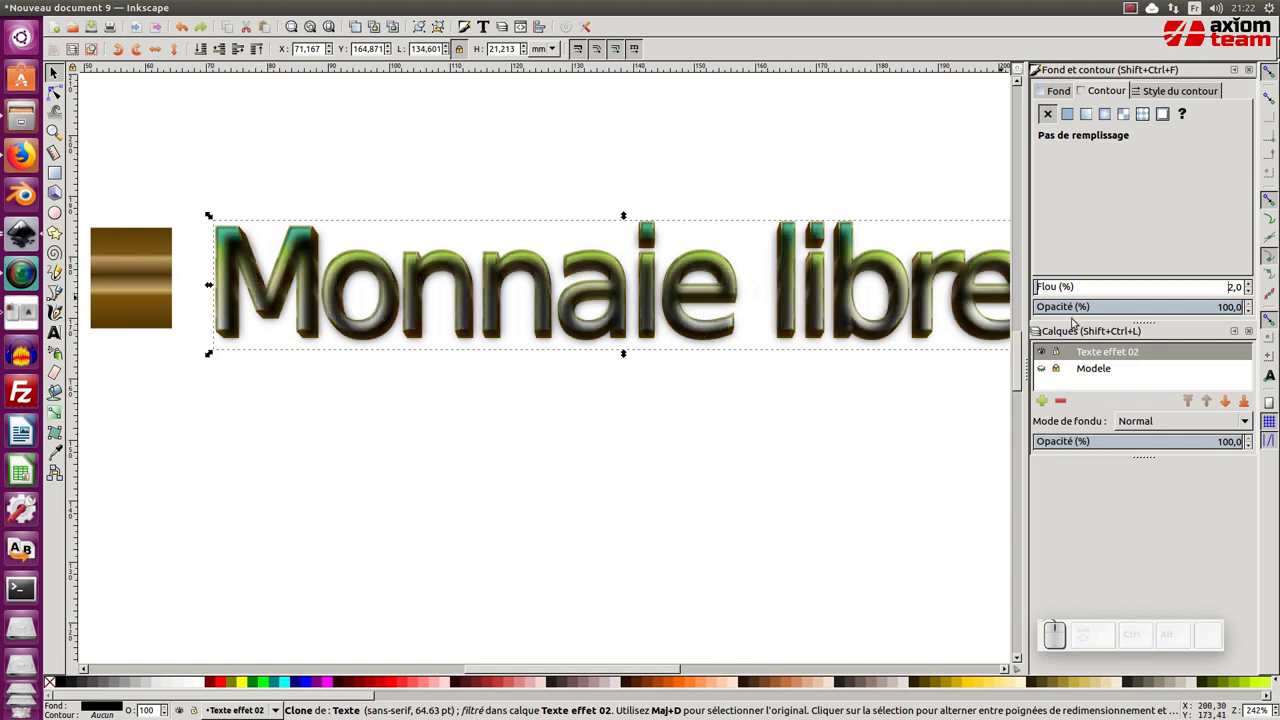
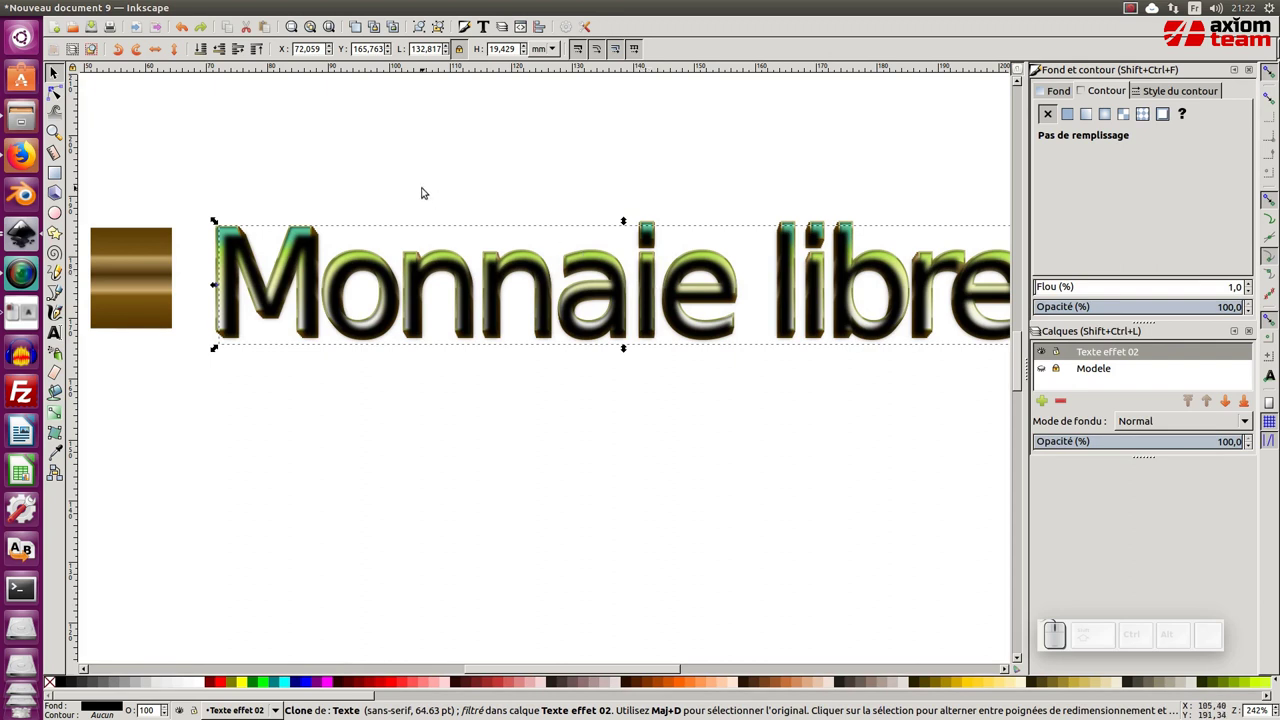
pyautogui.click(208, 48)
pyautogui.press('Down')
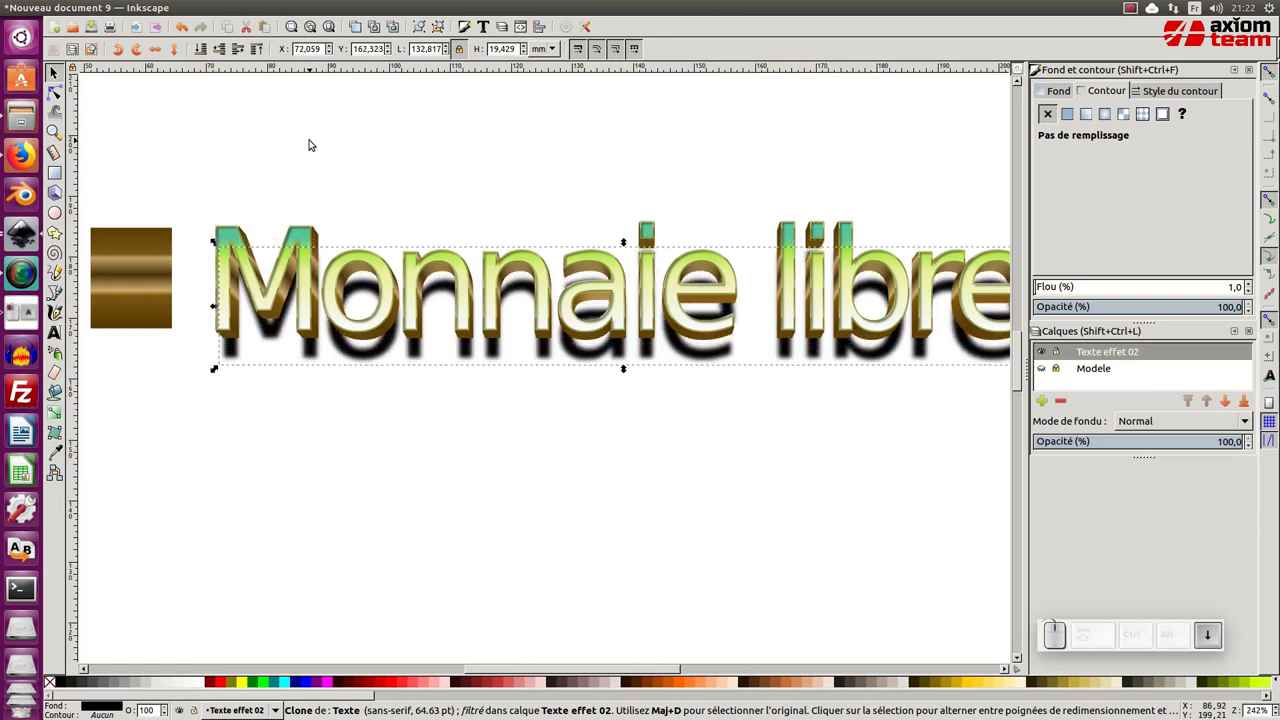
pyautogui.press('Down')
pyautogui.press('Up')
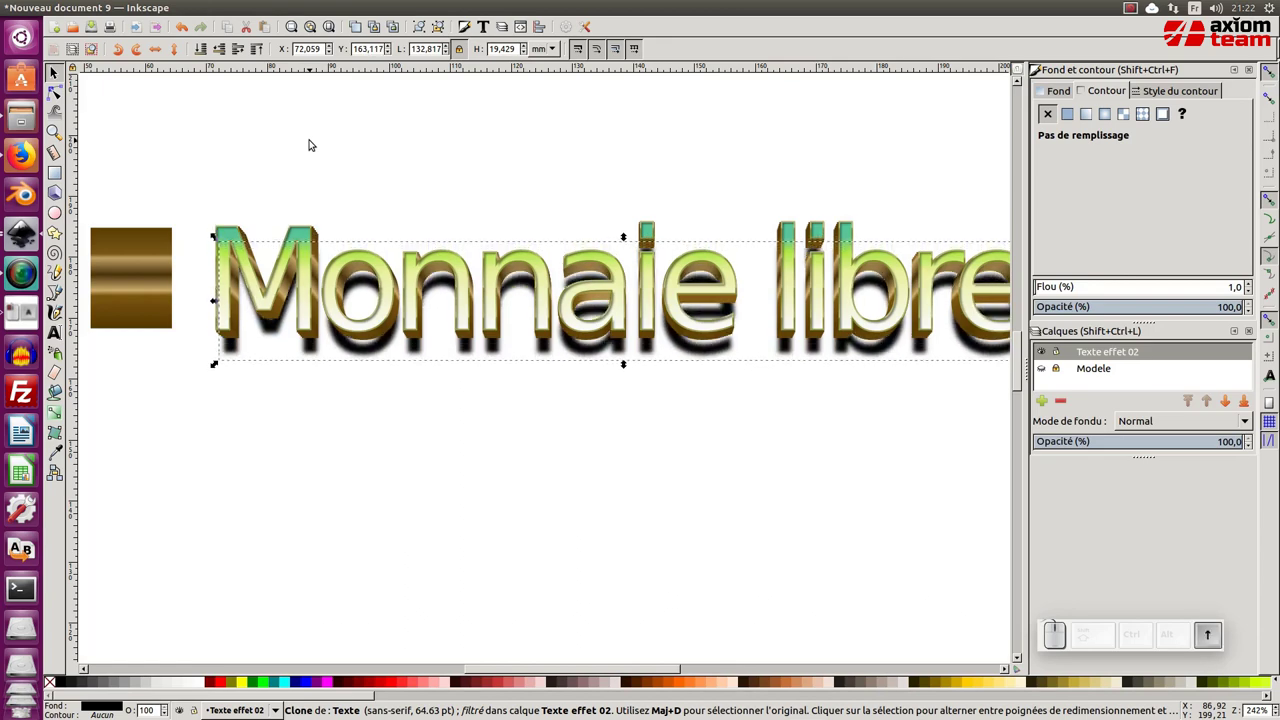
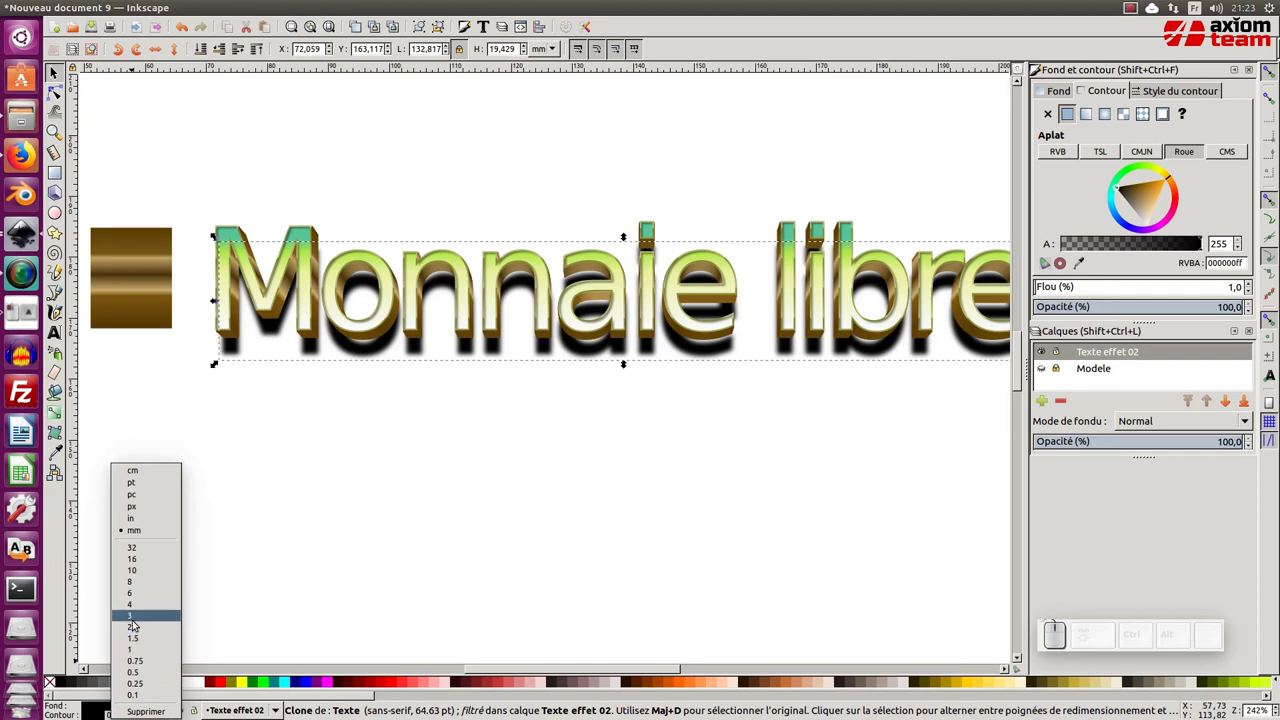
# Give the shadow a black outline about 2 mm wide to thicken it.
pyautogui.click(137, 606)
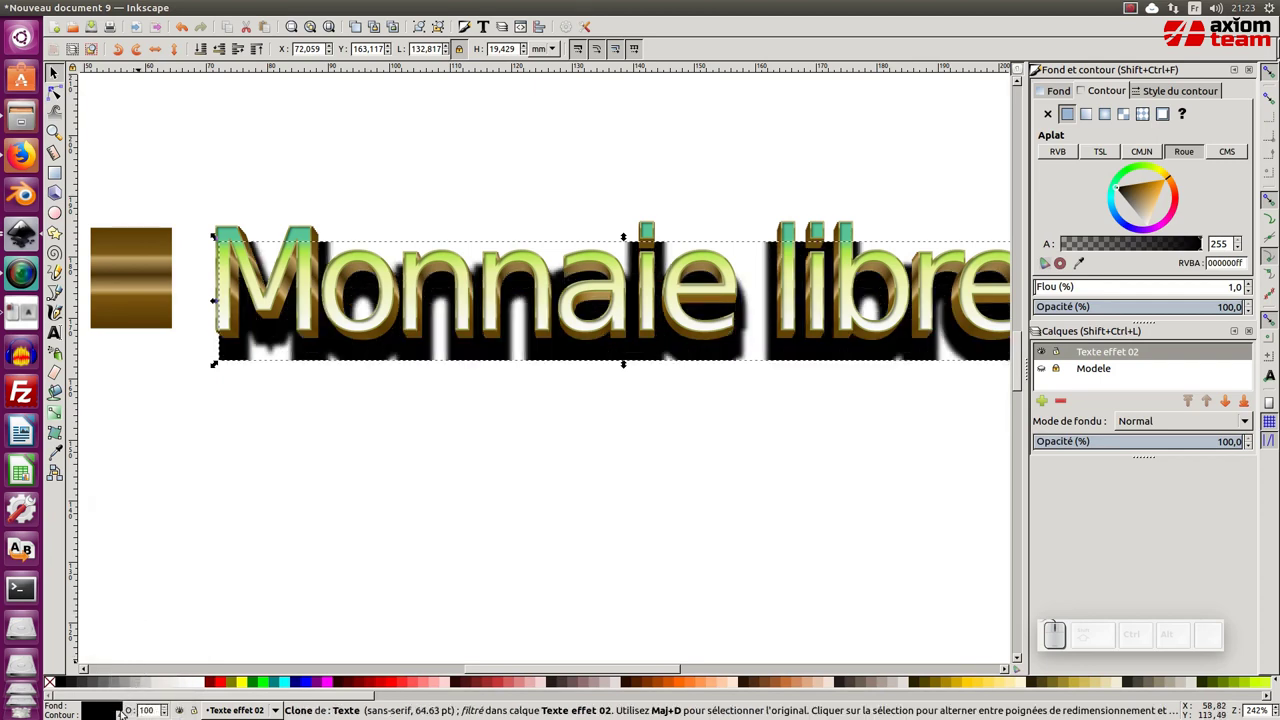
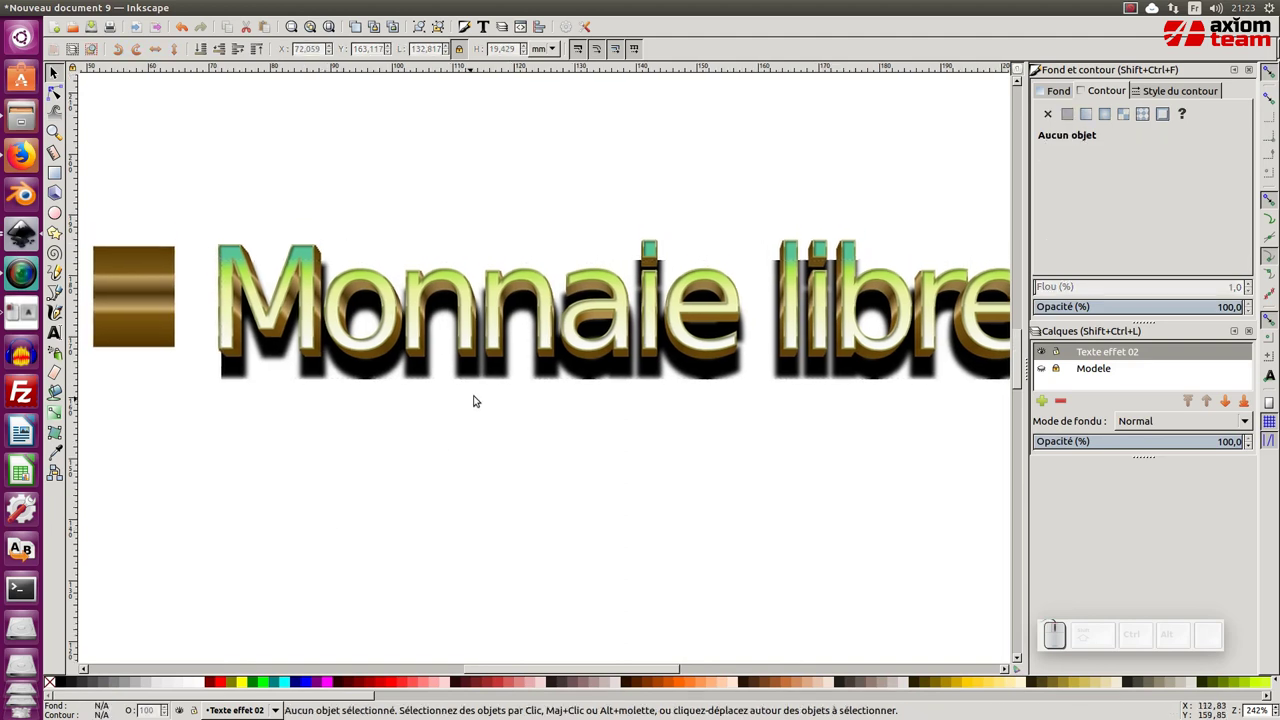
pyautogui.click(500, 374)
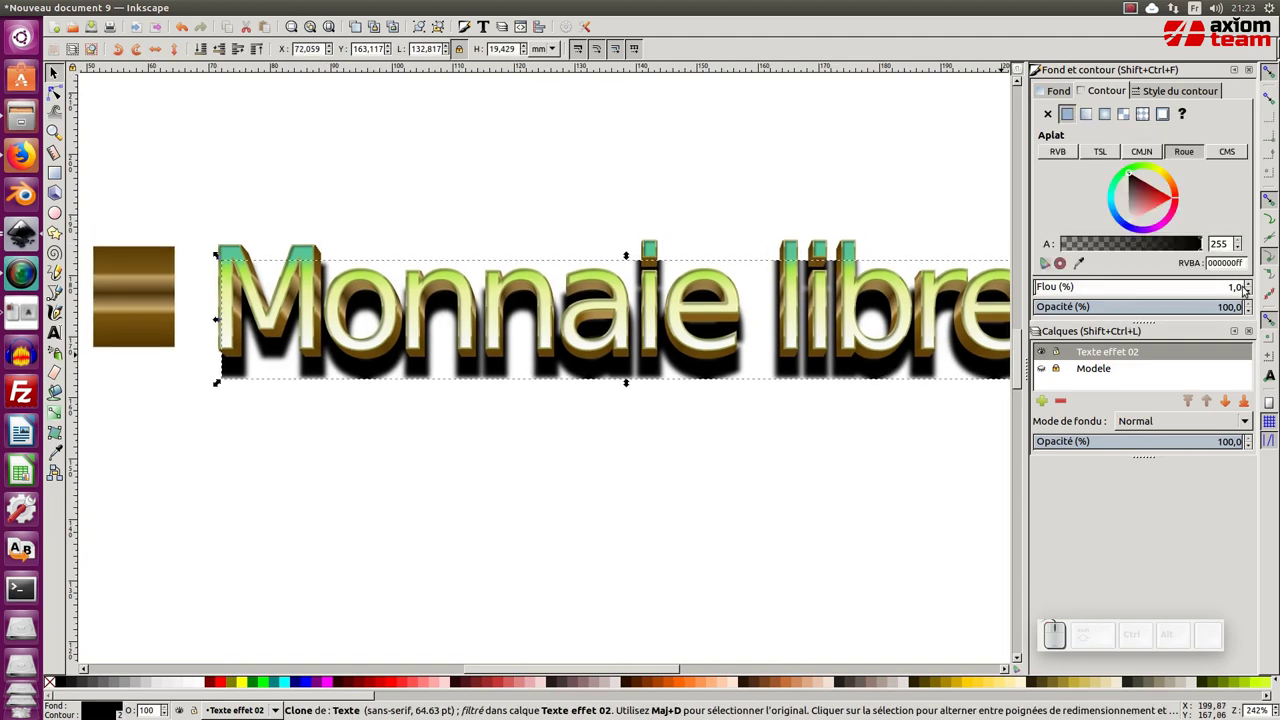
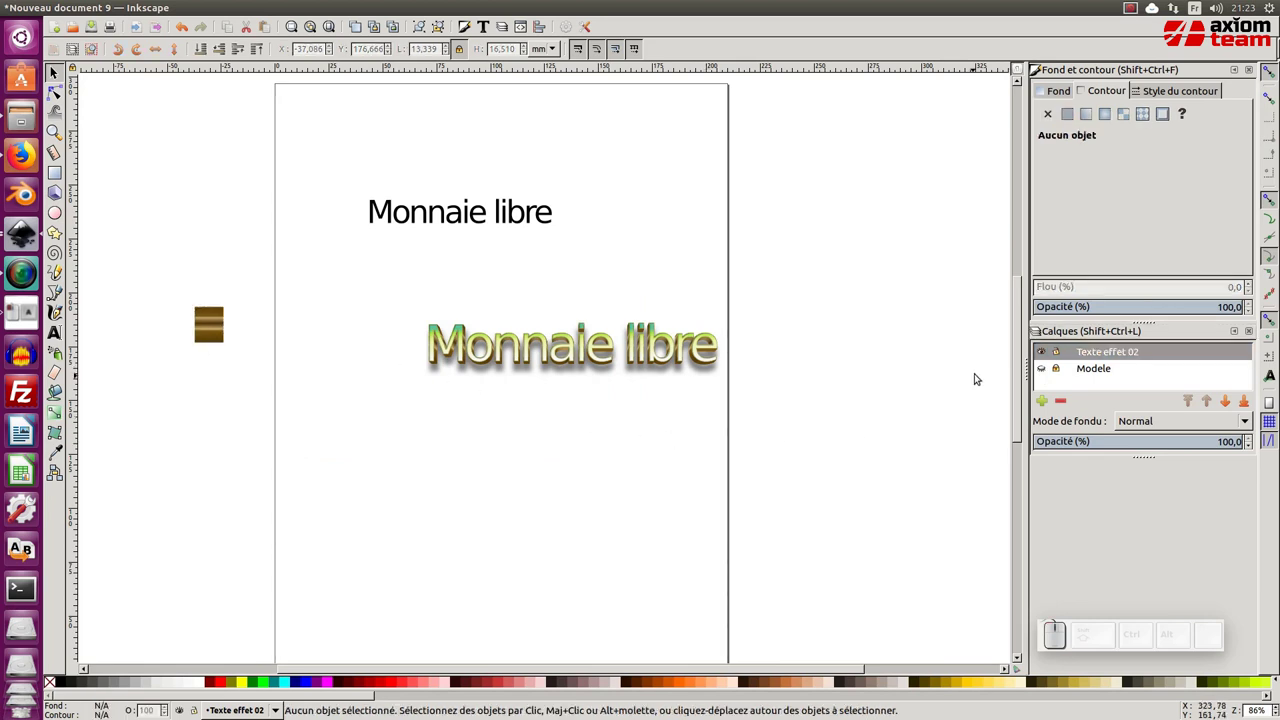
# Draw a grey rectangle behind the lettering and lower it to the bottom.
pyautogui.click(357, 286)
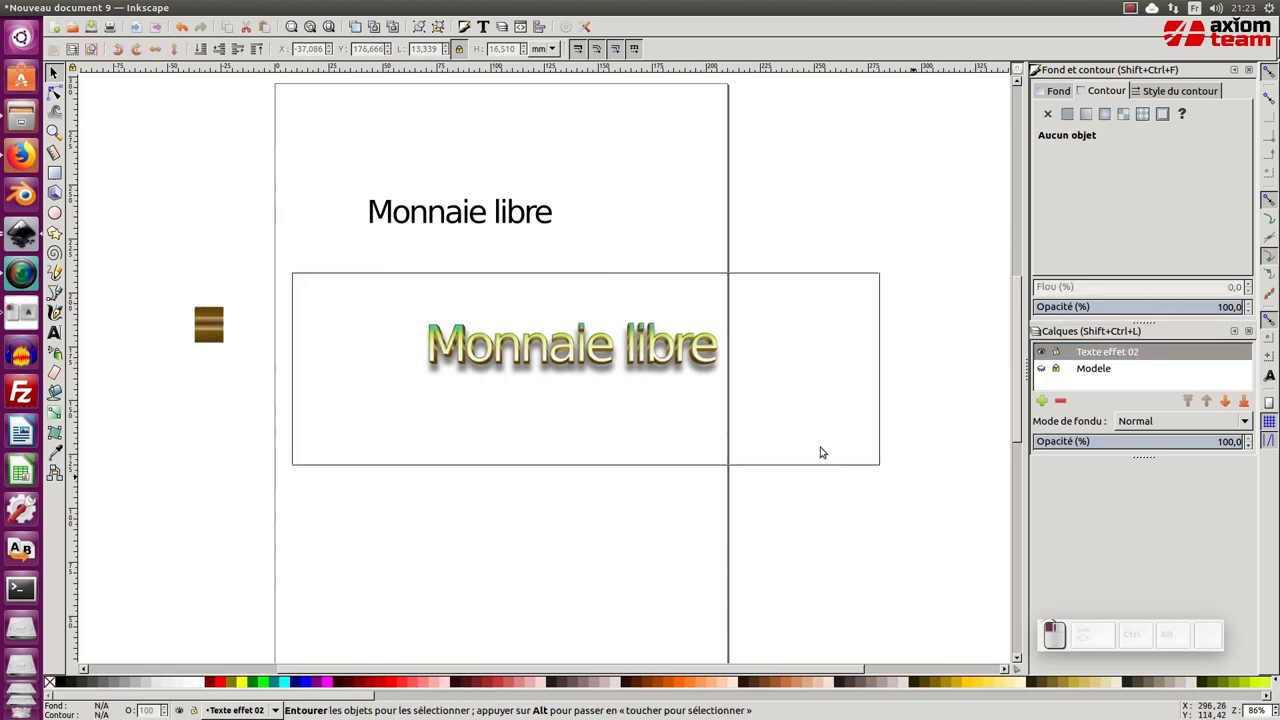
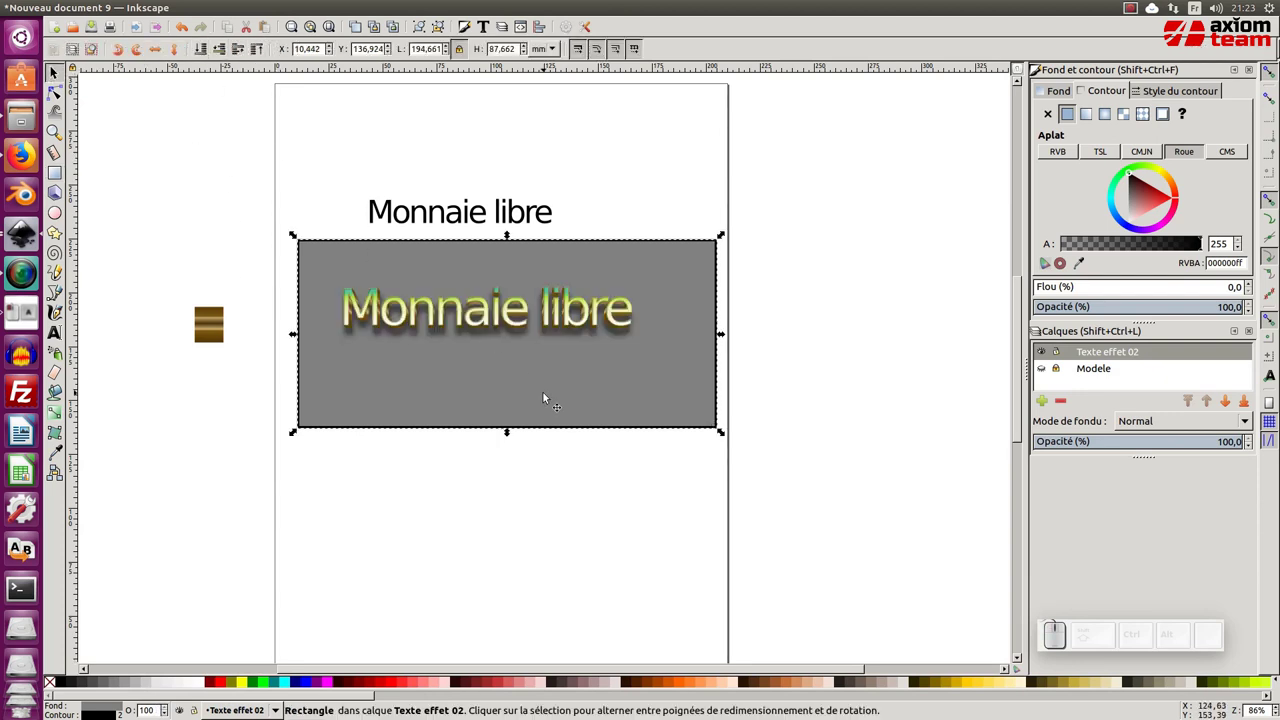
pyautogui.click(545, 393)
pyautogui.click(53, 683)
pyautogui.click(409, 390)
pyautogui.click(424, 51)
# Set the rectangle to W 200 × H 100 mm in the toolbar.
pyautogui.press('ctrl+a')
pyautogui.press('KP_2')
pyautogui.press('KP_0')
pyautogui.press('Tab')
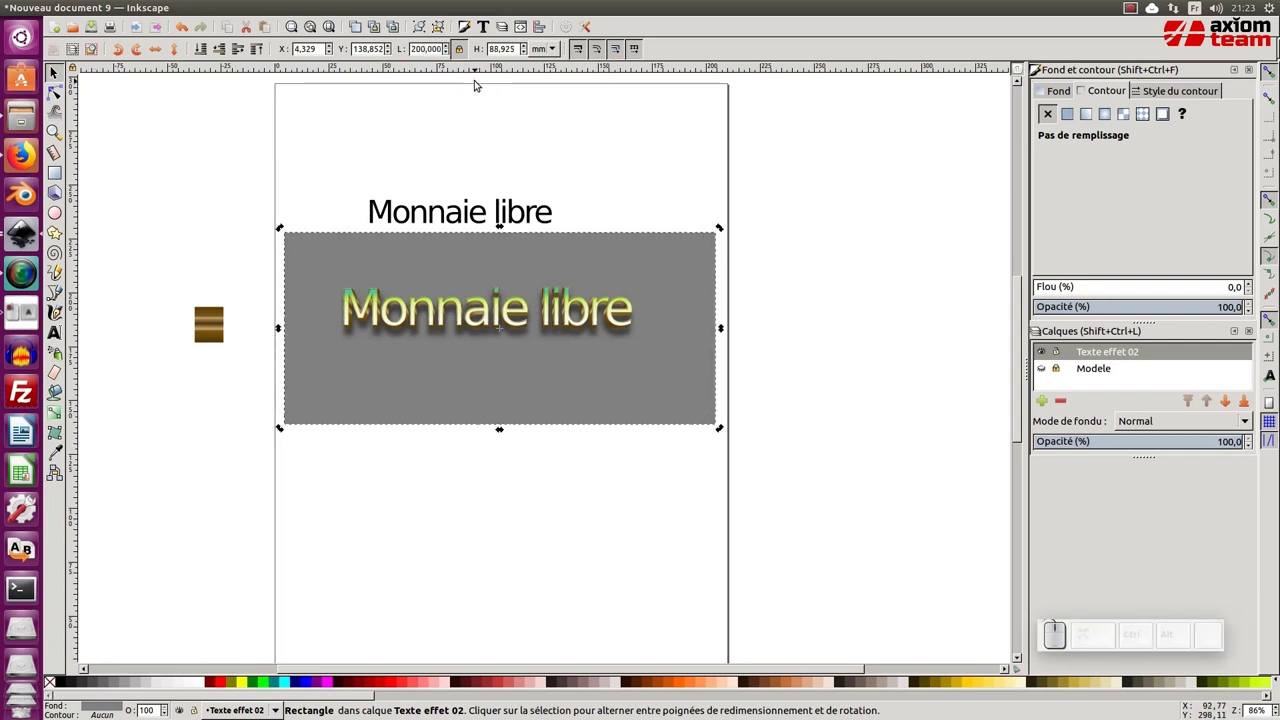
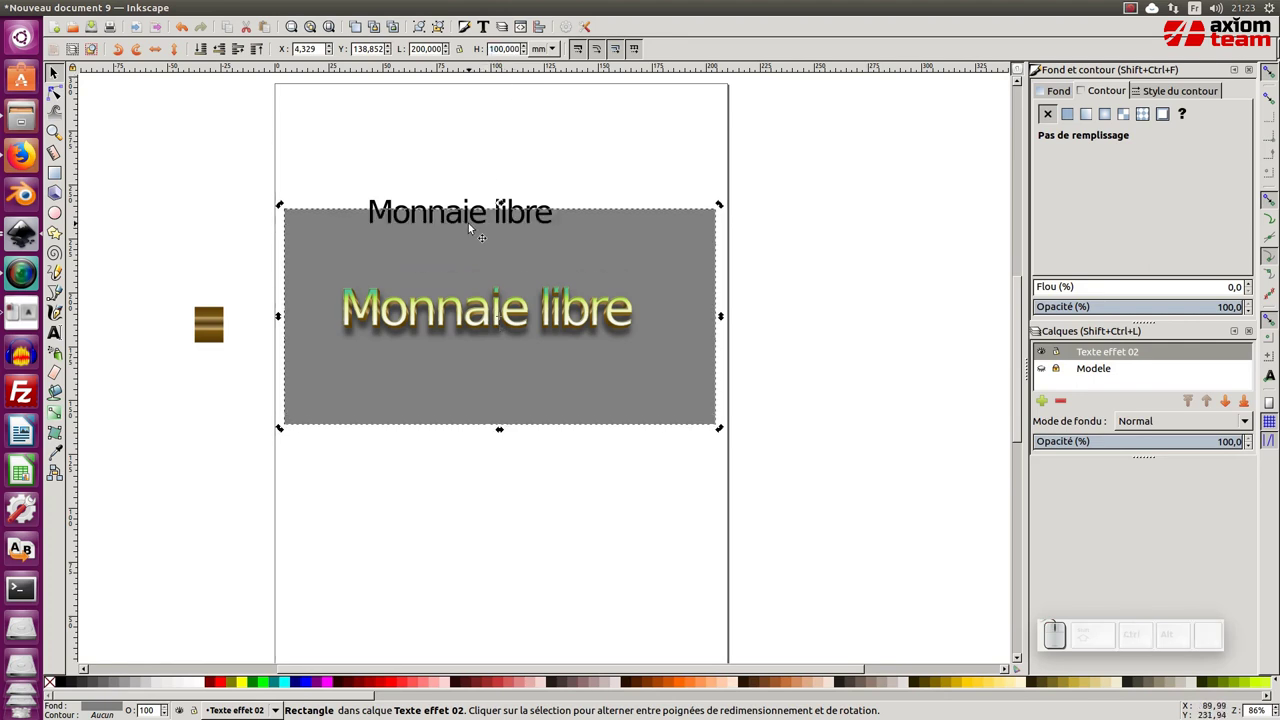
pyautogui.click(475, 222)
# Move the plain black source text onto the grey rectangle's top edge, undoing and redoing moves.
pyautogui.click(523, 231)
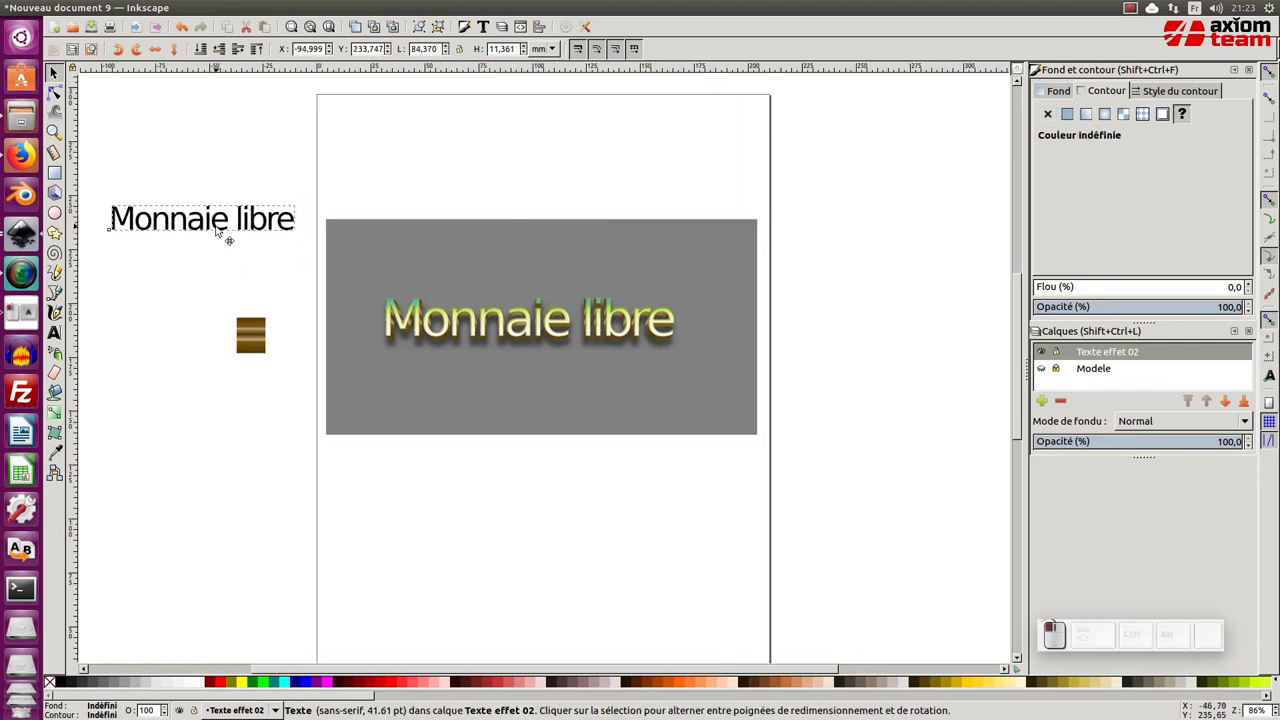
pyautogui.press('ctrl+z')
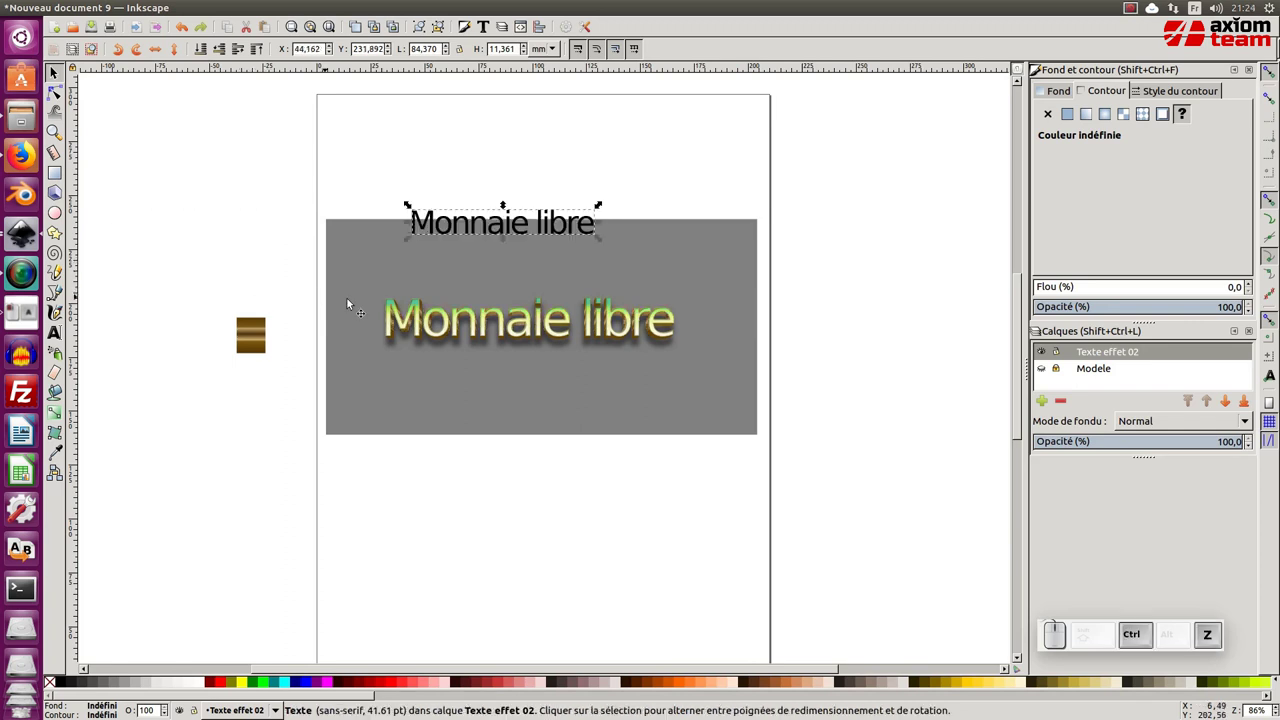
pyautogui.moveTo(445, 296); pyautogui.dragTo(424, 196)
pyautogui.moveTo(468, 192); pyautogui.dragTo(504, 229)
pyautogui.moveTo(502, 224); pyautogui.dragTo(566, 211)
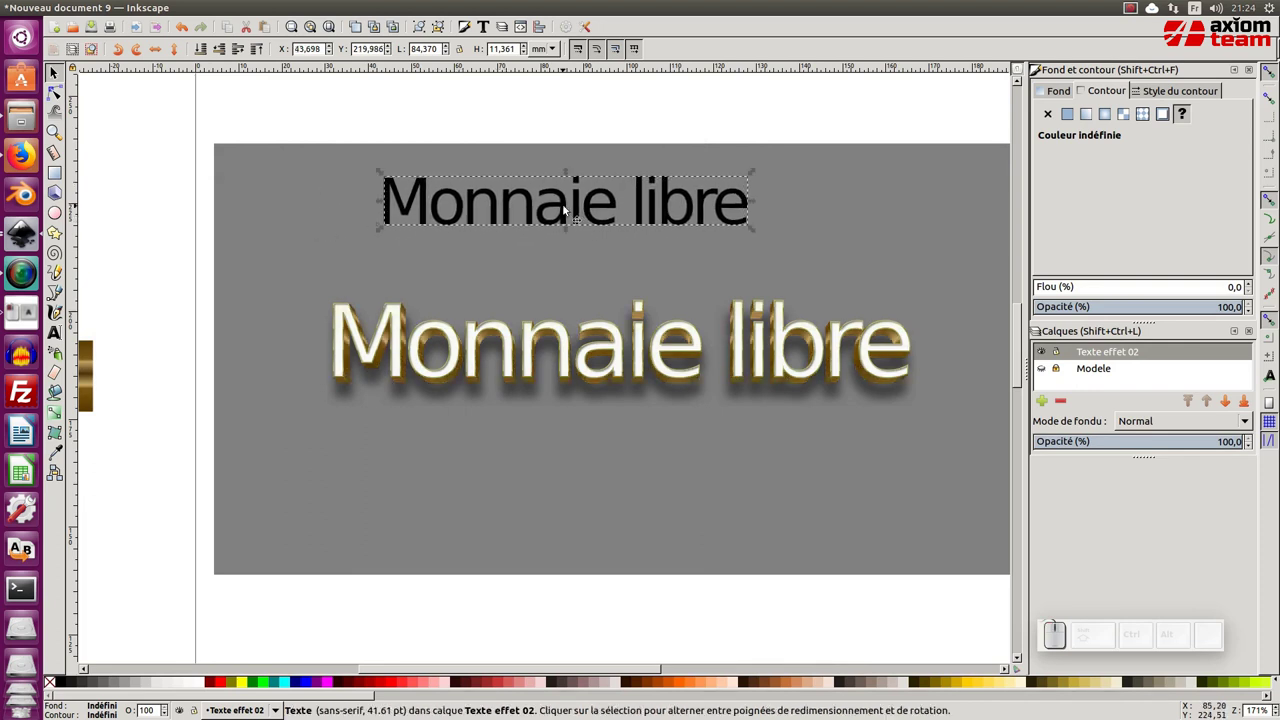
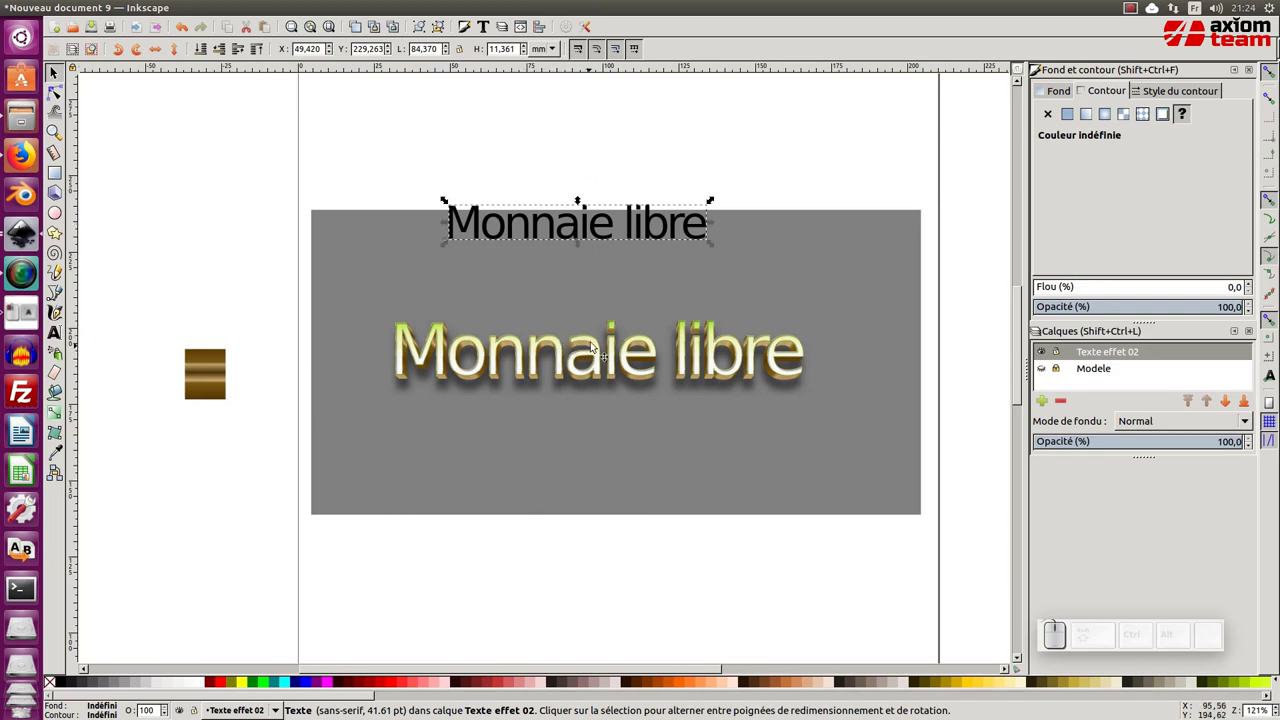
pyautogui.press('ctrl+z')
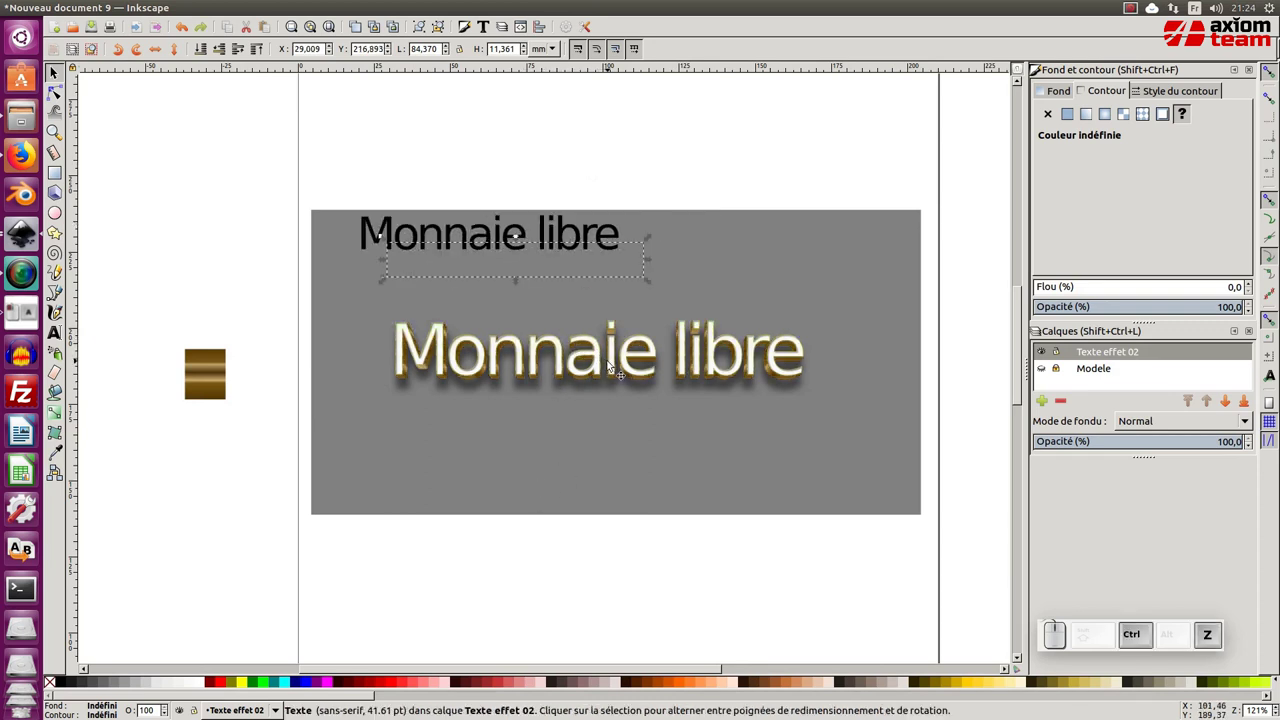
pyautogui.press('ctrl+shift+z')
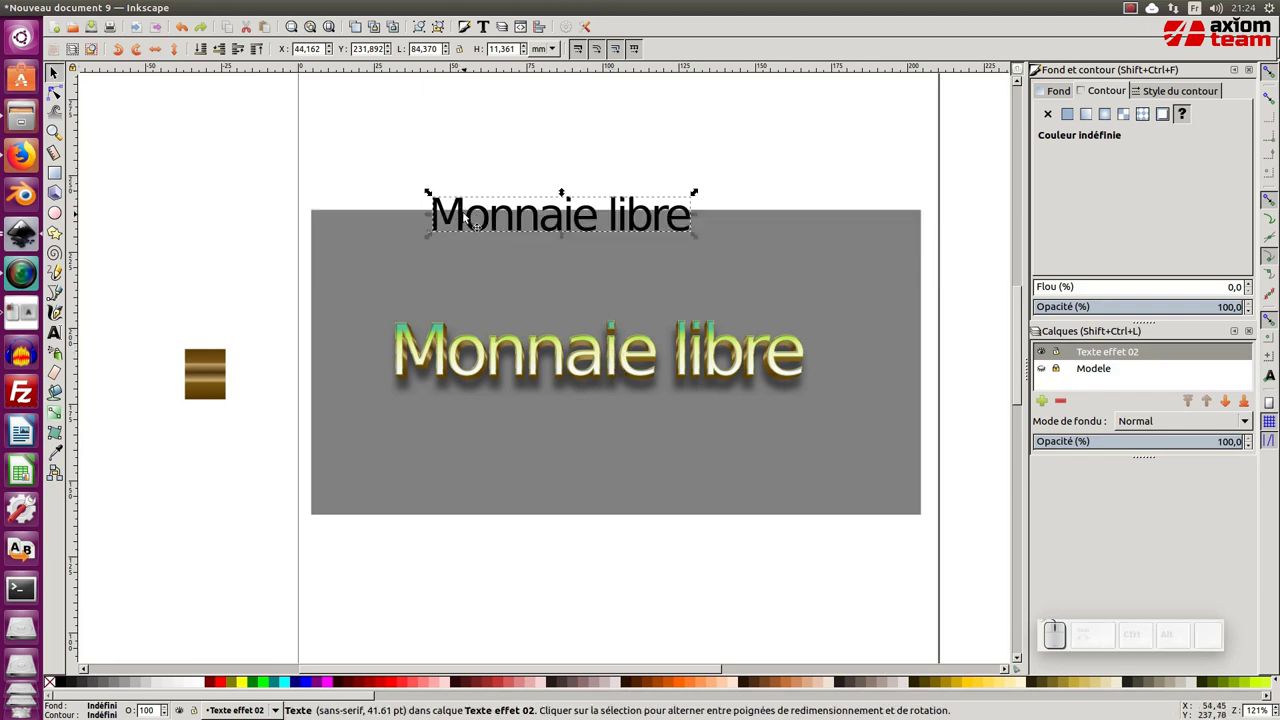
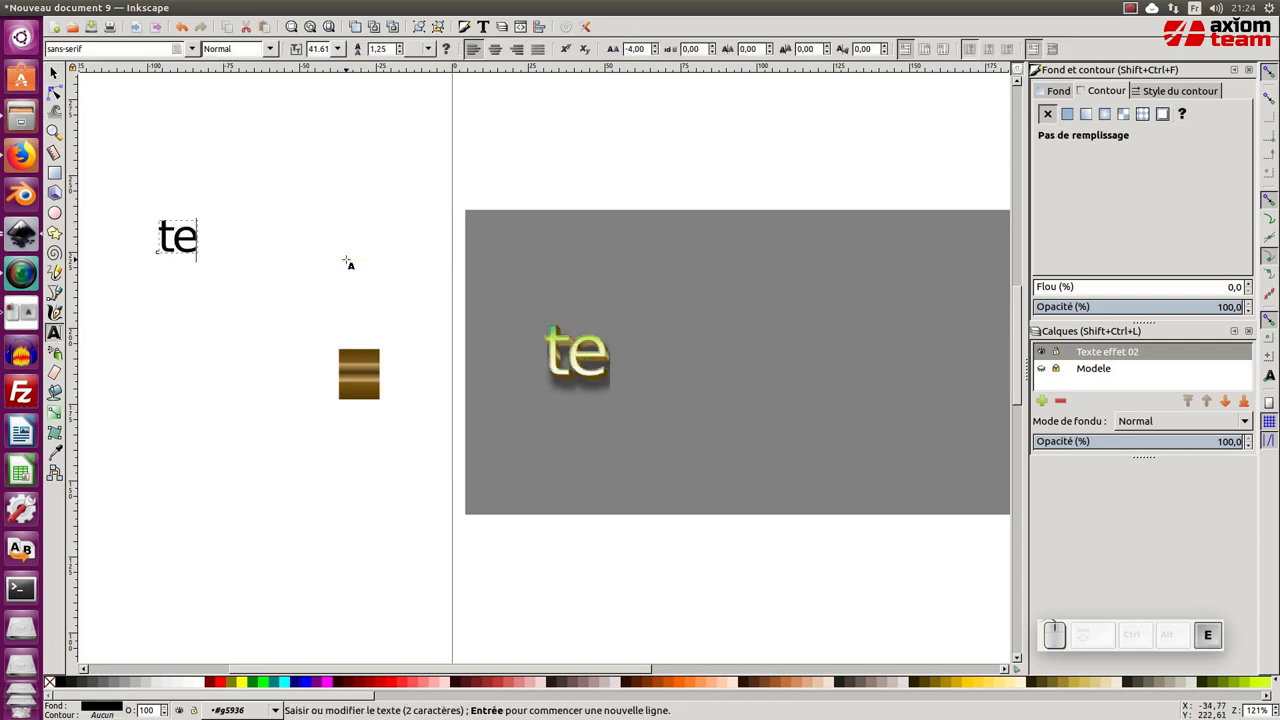
# Undo the edit so the source text reads 'Monnaie libre' again.
pyautogui.click(52, 64)
pyautogui.press('ctrl+z')
pyautogui.click(476, 257)
# Select the grey rectangle together with the styled text for centring via Align and Distribute.
pyautogui.click(454, 397)
pyautogui.middleClick(475, 388)
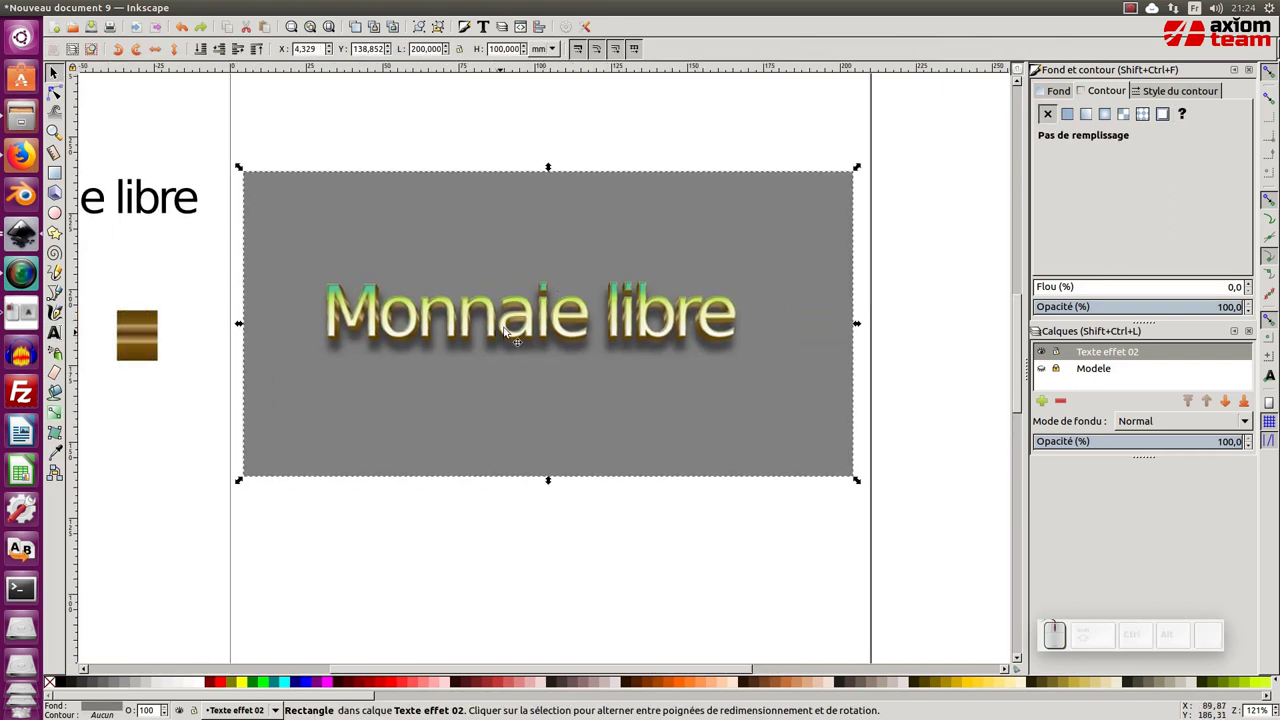
pyautogui.click(427, 322)
pyautogui.press('ctrl+shift+a')
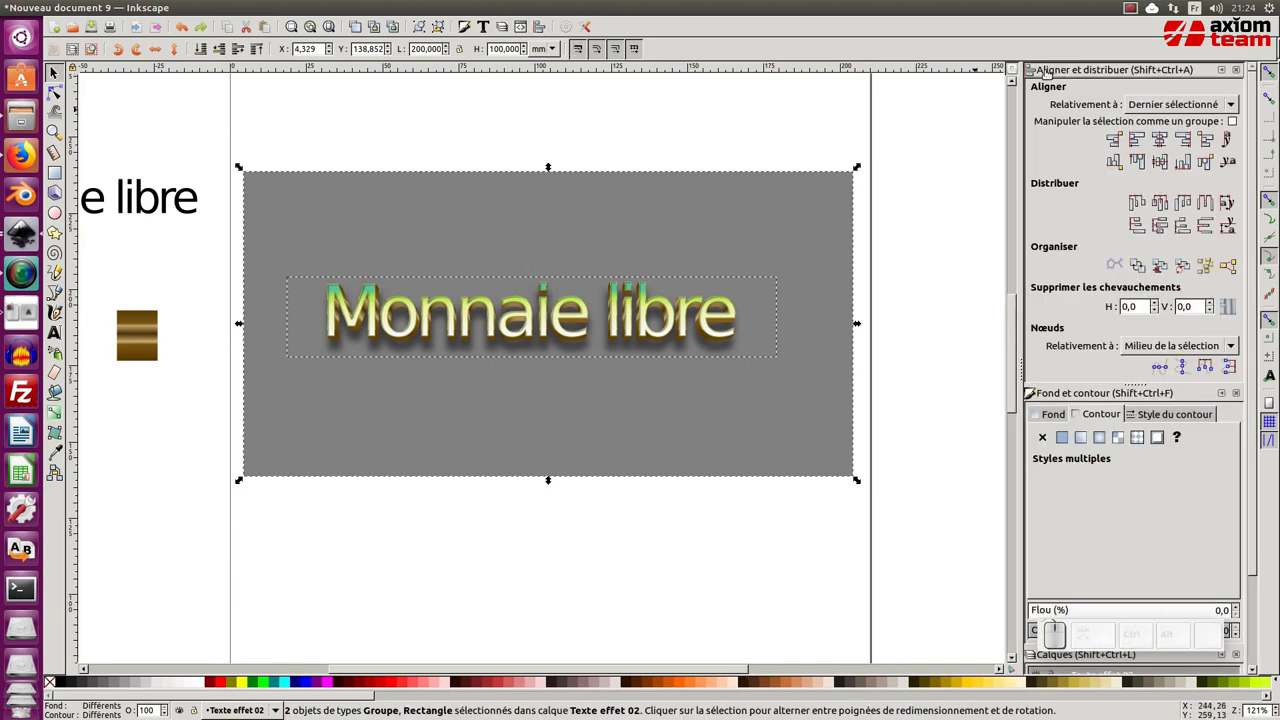